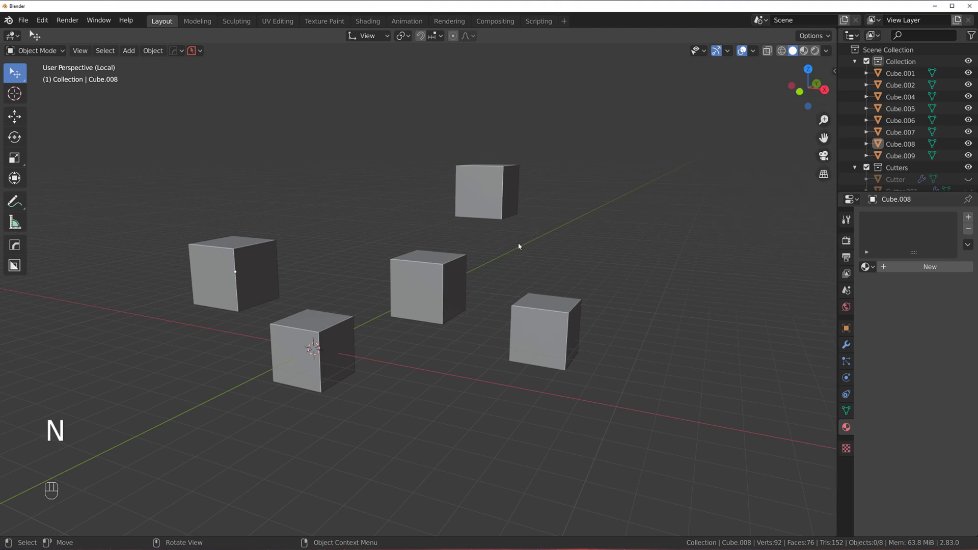
Try selecting the cubes all at once and as a box-selected pair, then clear the selection.
key("a")
key("a")
key("a")
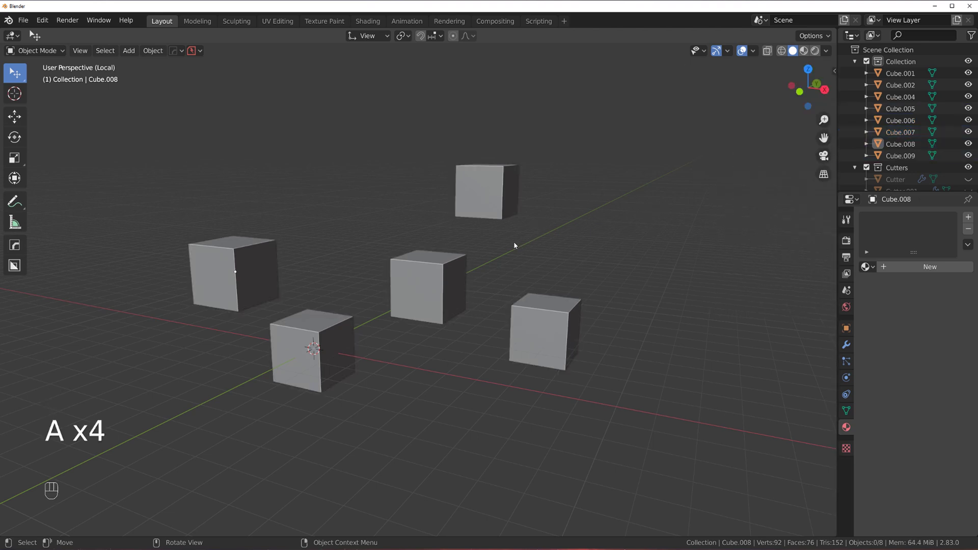
left_click_drag(442, 282, 404, 276)
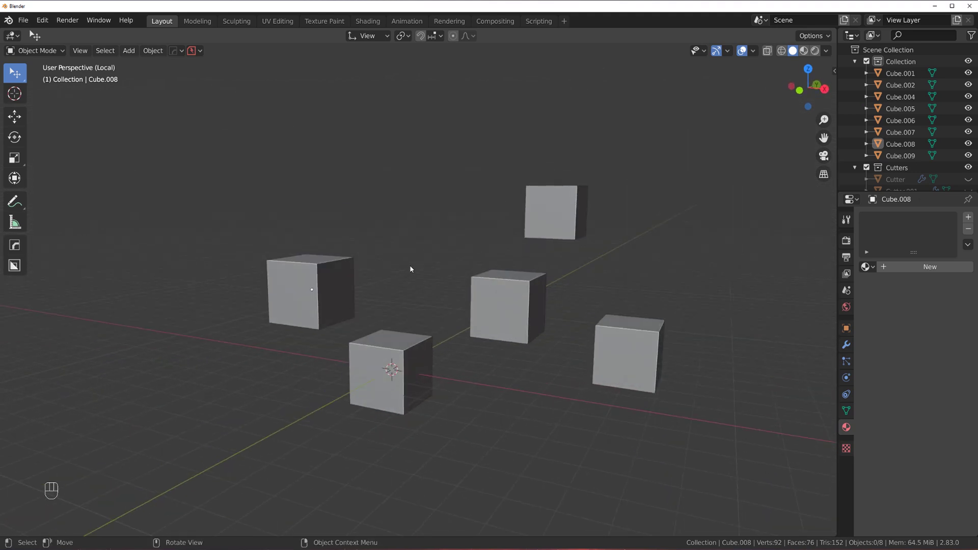
left_click_drag(391, 257, 407, 269)
left_click(485, 289)
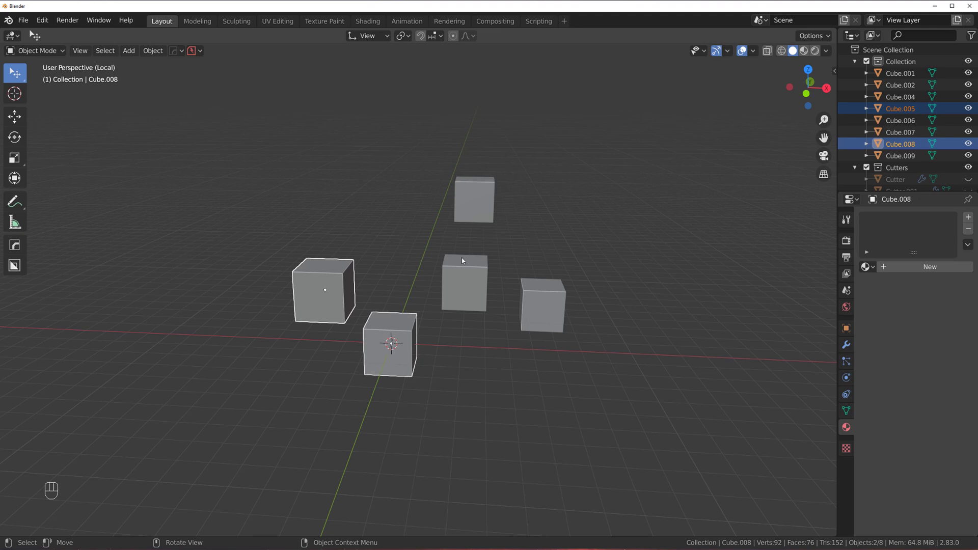
key("c")
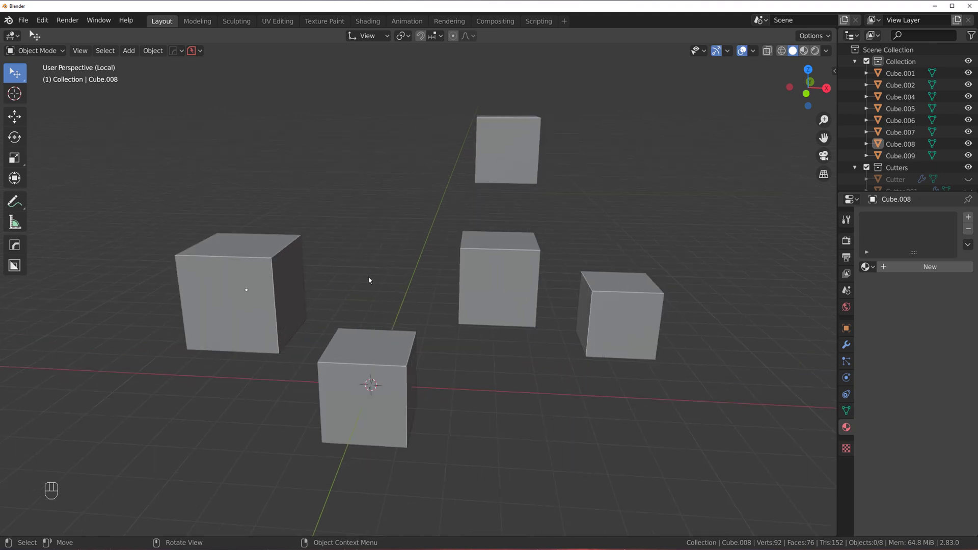
Select Cube.008, circle-select some of its vertices in Edit Mode, then return to Object Mode.
left_click_drag(354, 284, 434, 280)
left_click(416, 265)
key("Tab")
key("w")
key("w")
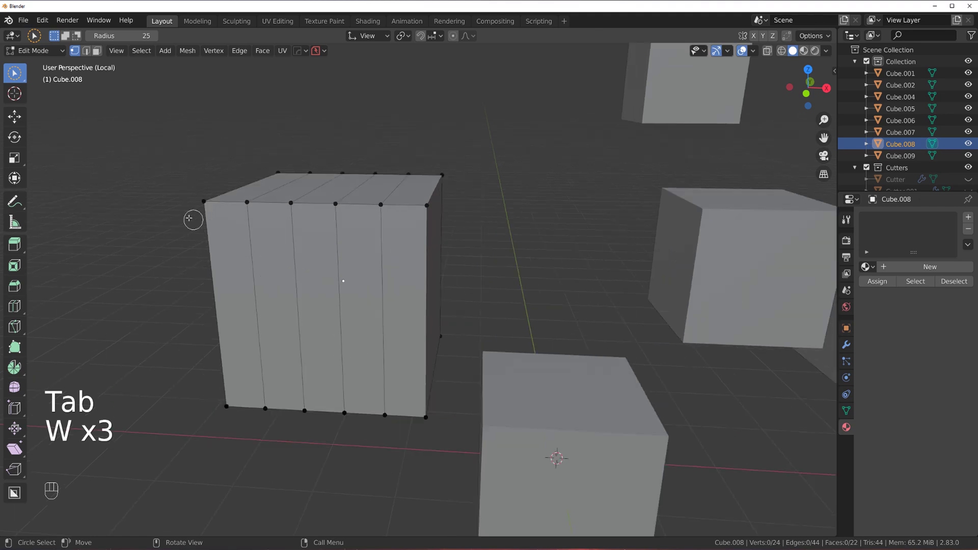
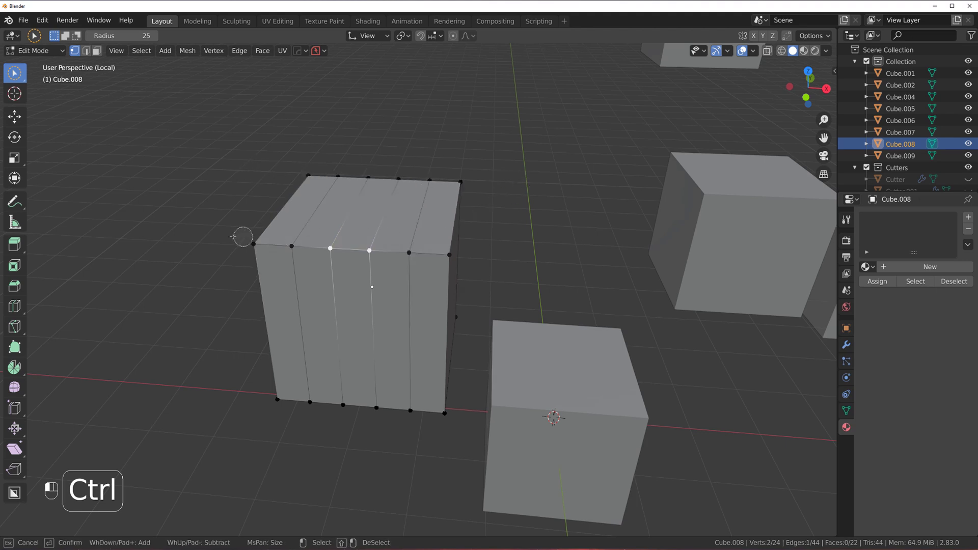
key("w")
key("w")
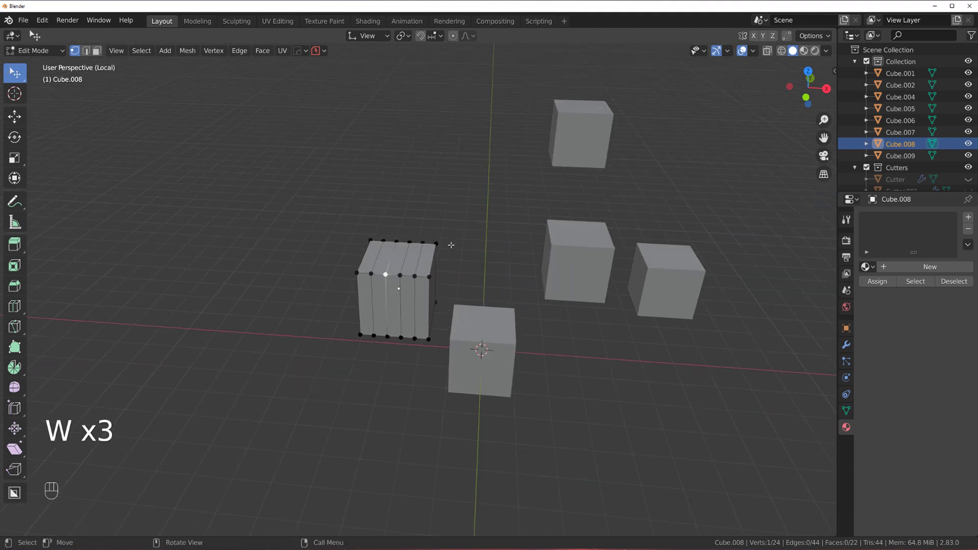
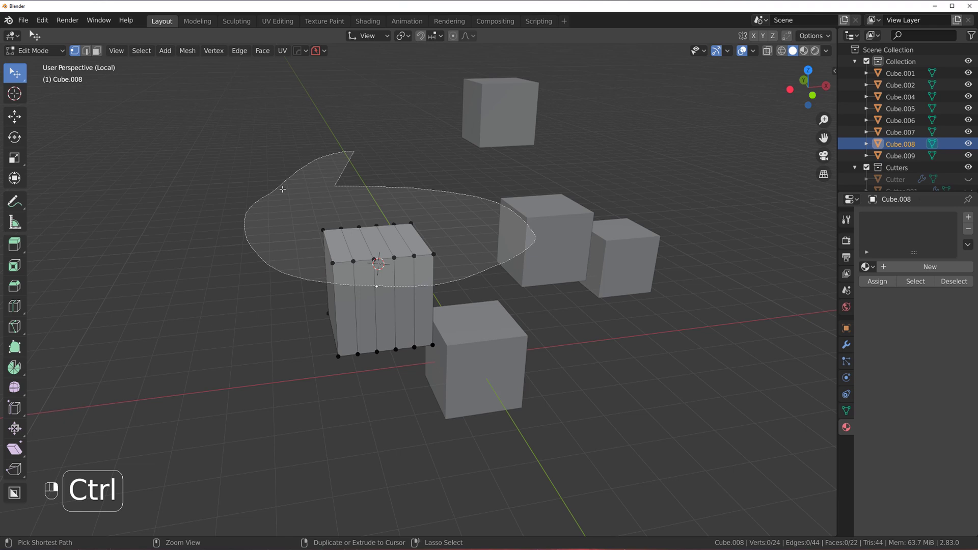
key("Tab")
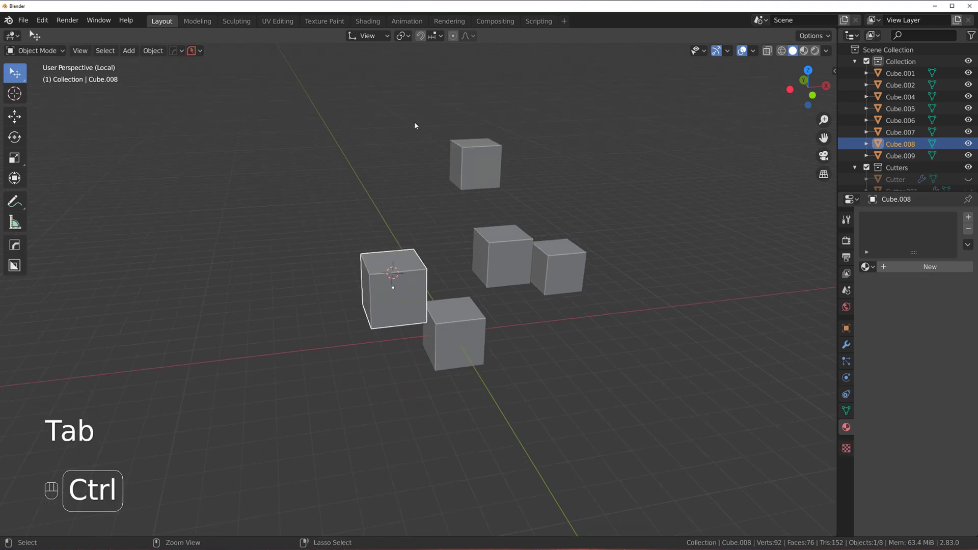
Orbit around the cubes and select a single cube.
left_click(216, 188)
key("Tab")
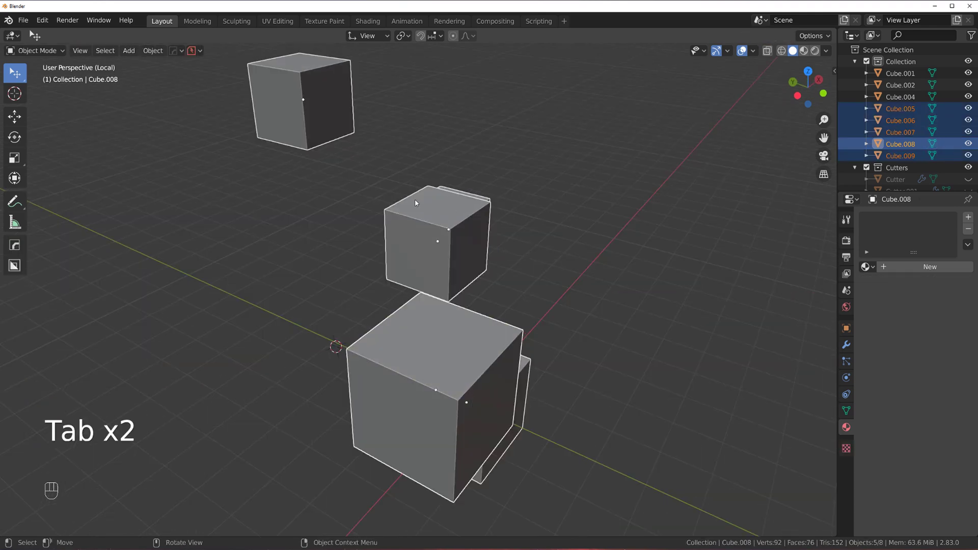
left_click_drag(419, 230, 376, 220)
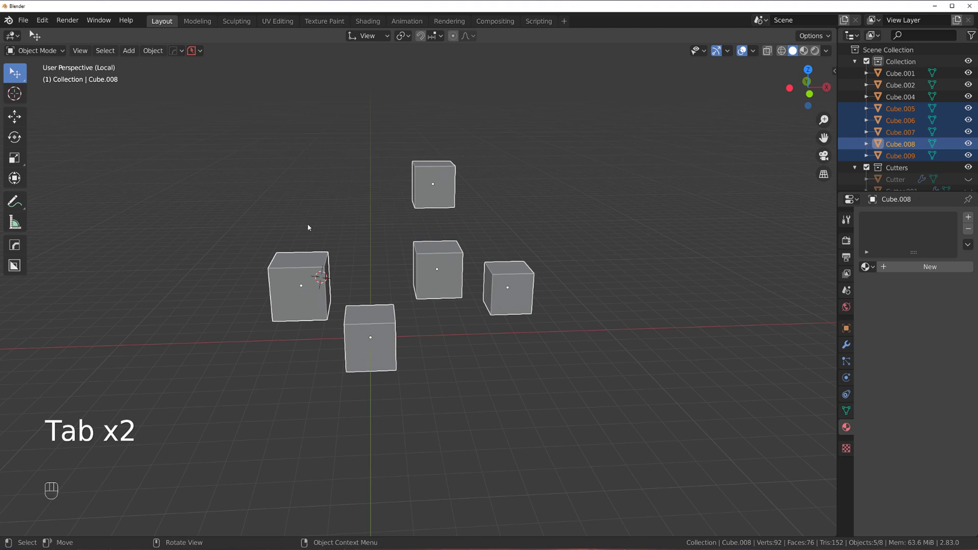
left_click_drag(346, 246, 362, 253)
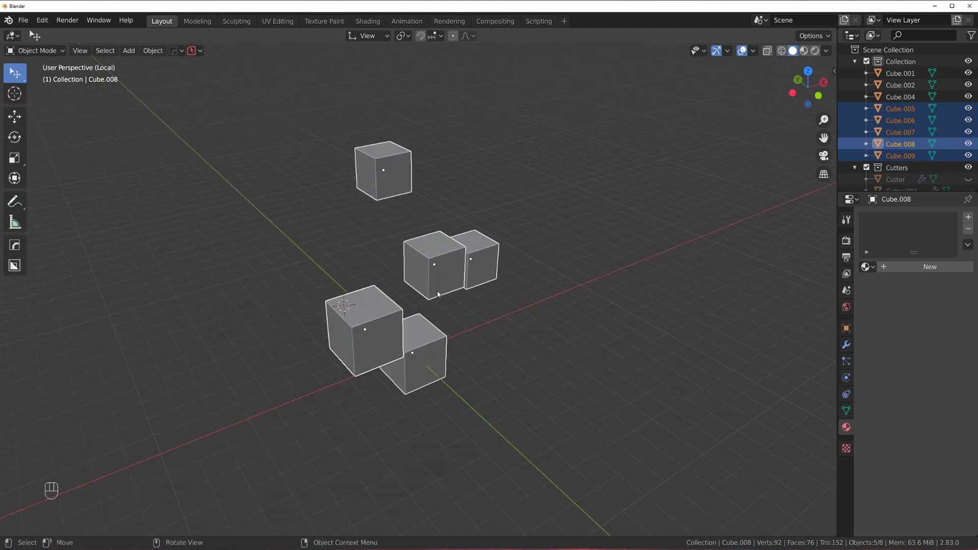
left_click(428, 274)
Add a new cube and scale it along Z into a thin flat slab (Cube.010).
key("shift+s")
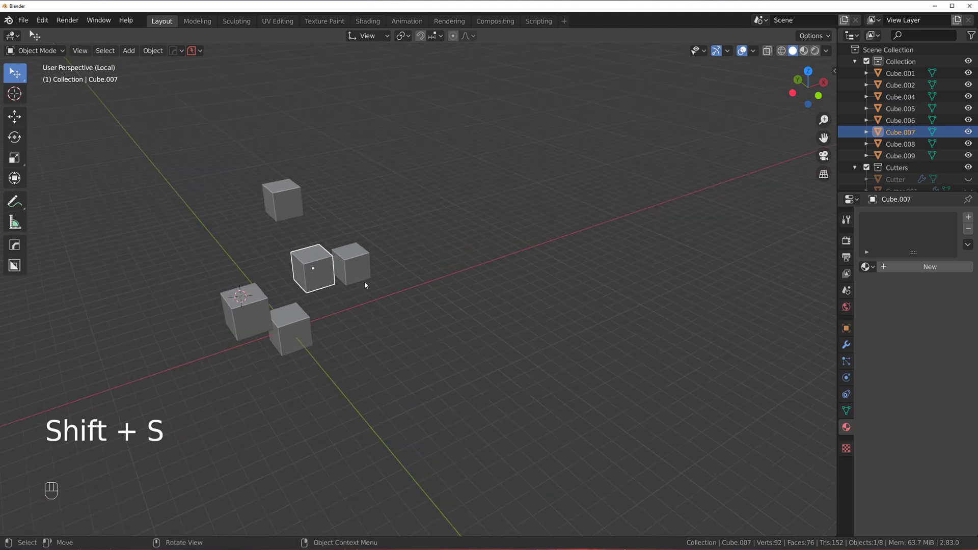
key("shift+d")
left_click(533, 319)
key("s")
key("s")
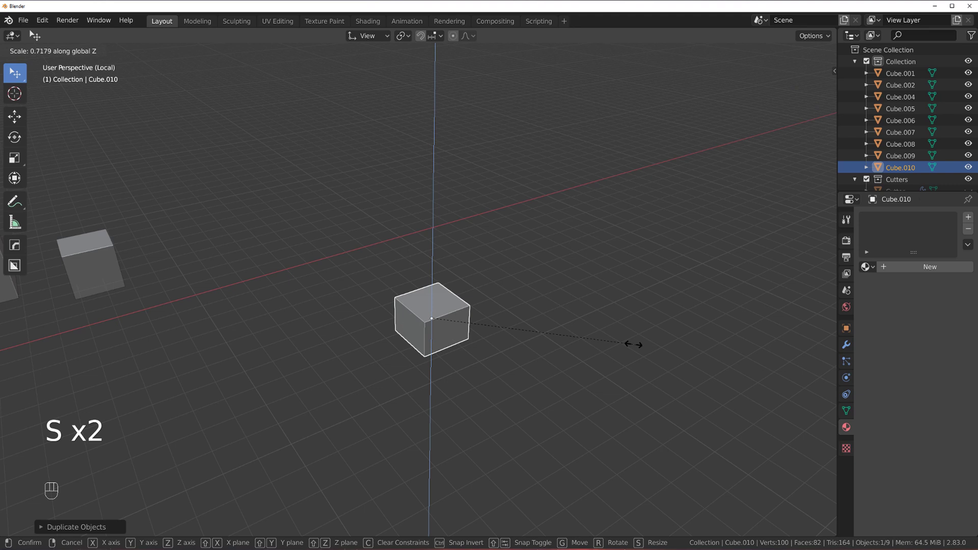
left_click_drag(383, 40, 474, 182)
key("s")
View the slab from directly above and attempt a first BoxCutter cut, undoing it.
key("`")
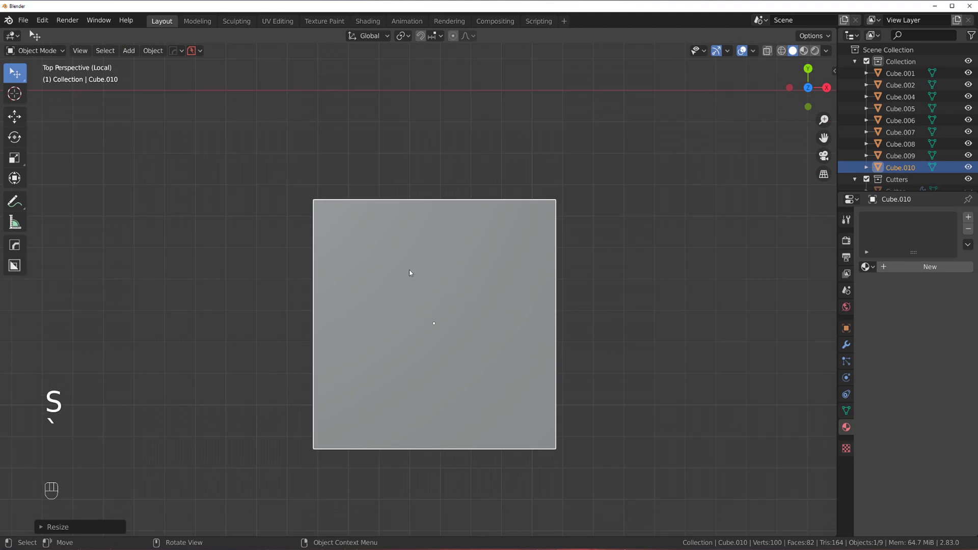
left_click(338, 228)
key("alt+w")
left_click_drag(362, 231, 346, 247)
key("d")
left_click_drag(352, 232, 434, 261)
key("ctrl+z")
key("shift+v")
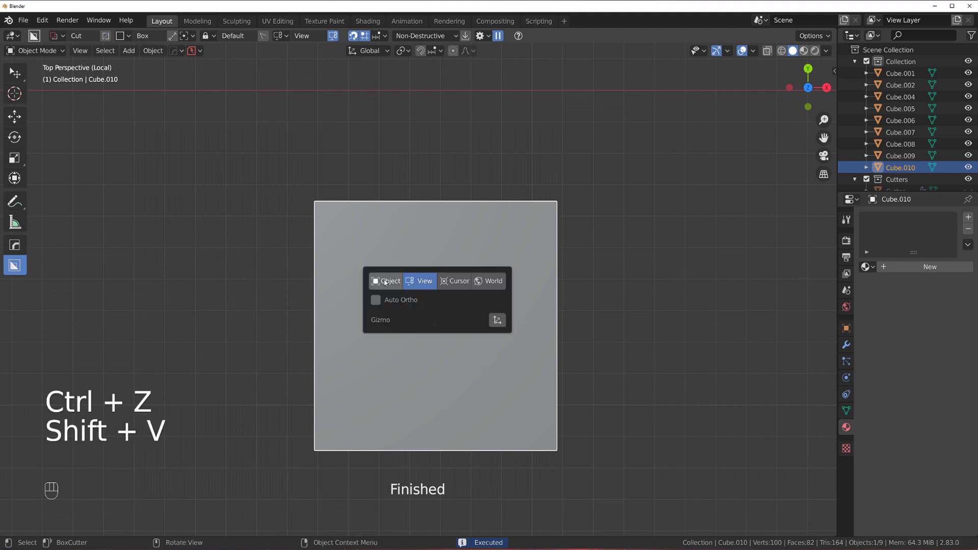
Draw a rectangular BoxCutter on the slab and extrude an arrayed row of cutters through it.
key("KP_5")
left_click_drag(353, 236, 362, 245)
left_click_drag(369, 239, 389, 220)
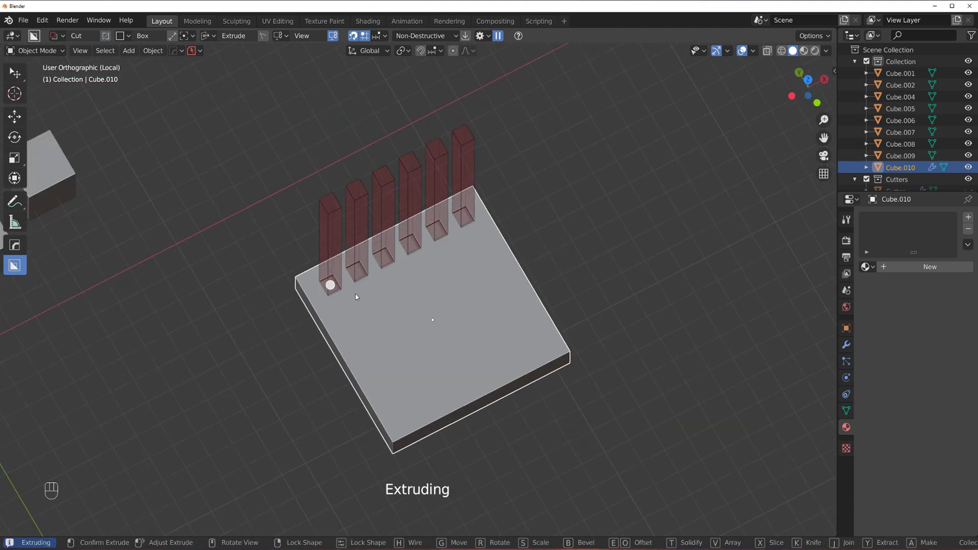
left_click(361, 292)
Edit Cutter.003's mesh and duplicate the cutter row further down the slab with Shift+D.
key("`")
key("`")
key("`")
left_click(454, 280)
key("q")
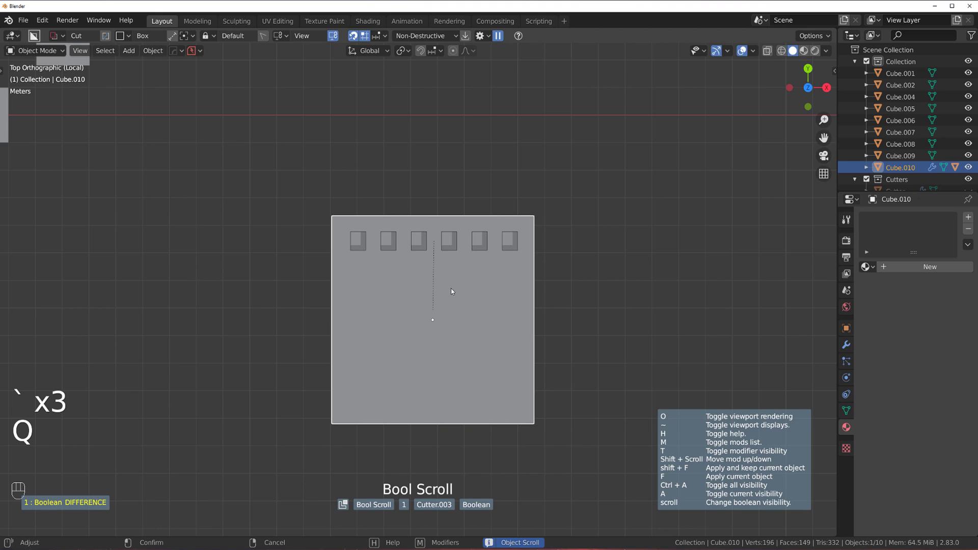
key("Tab")
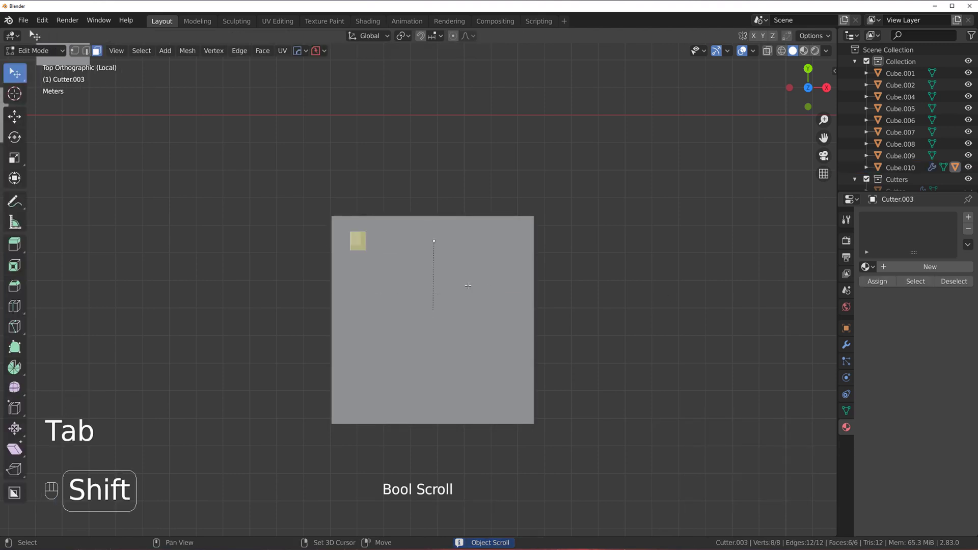
key("shift+d")
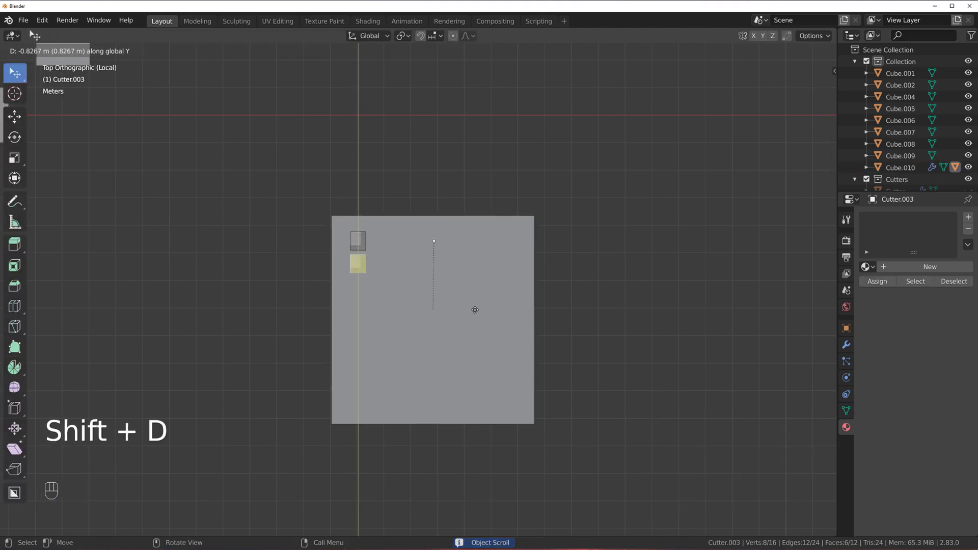
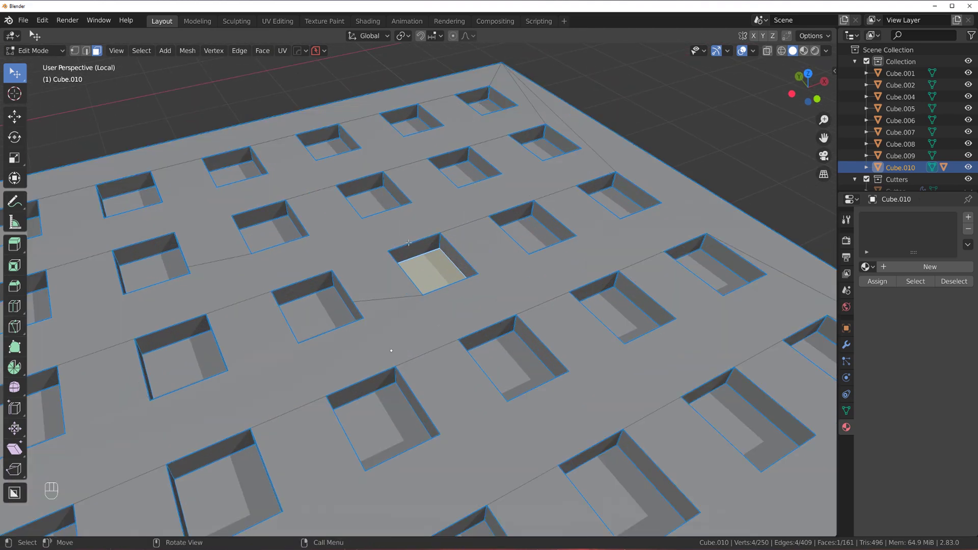
In Edit Mode grow and shrink the hole selection and bevel the selected hole edges.
key("Tab")
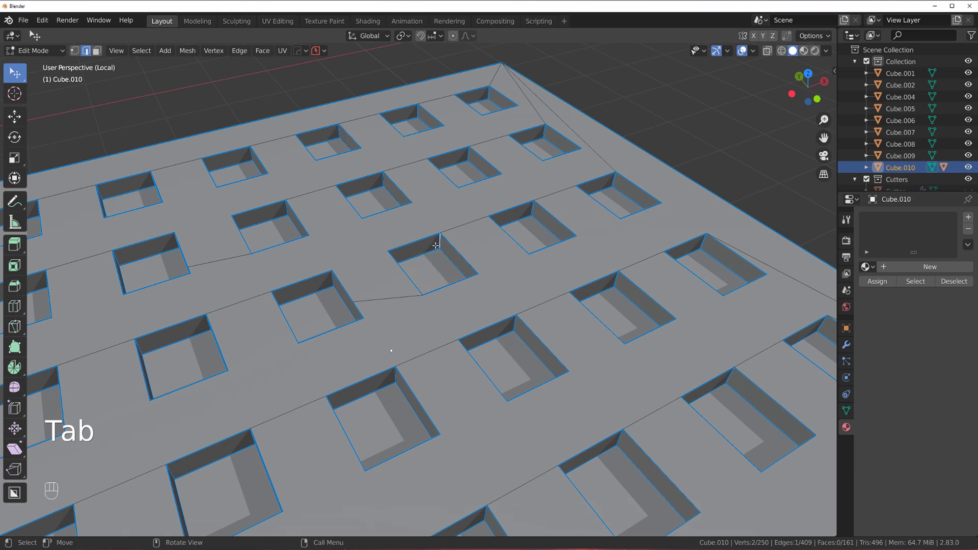
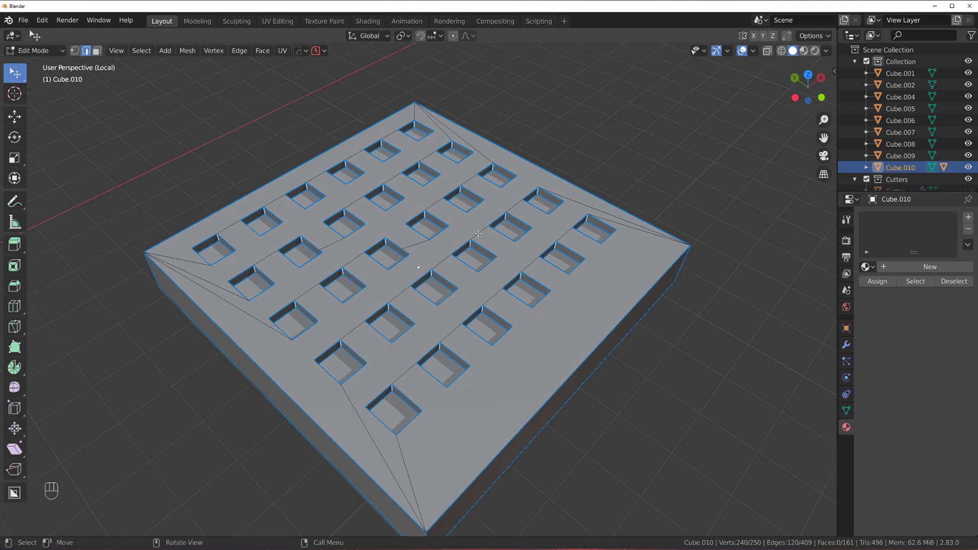
key("ctrl+b")
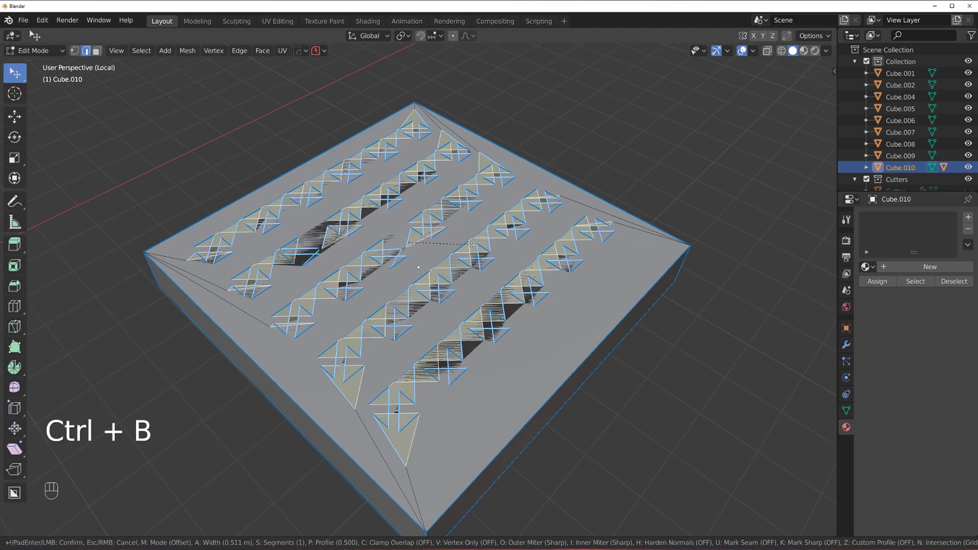
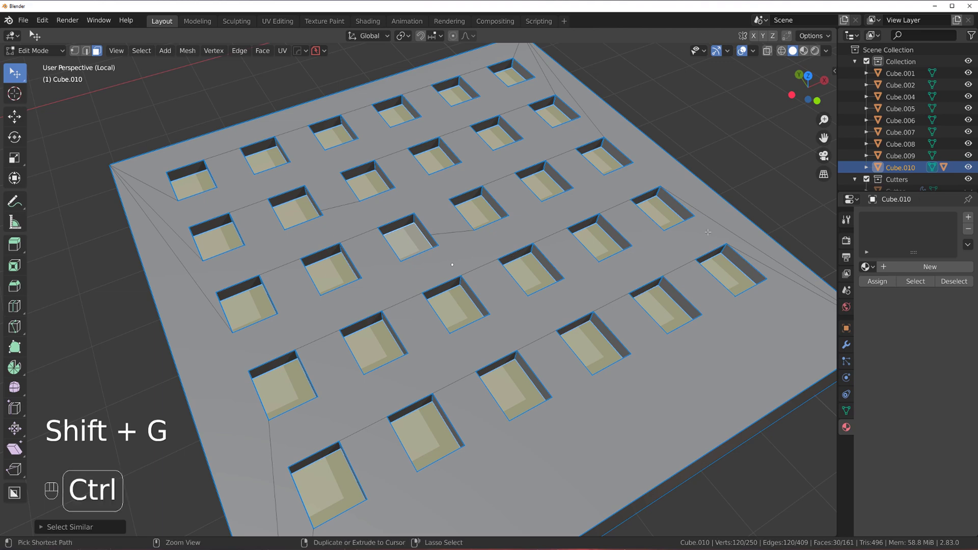
key("ctrl+KP_Add")
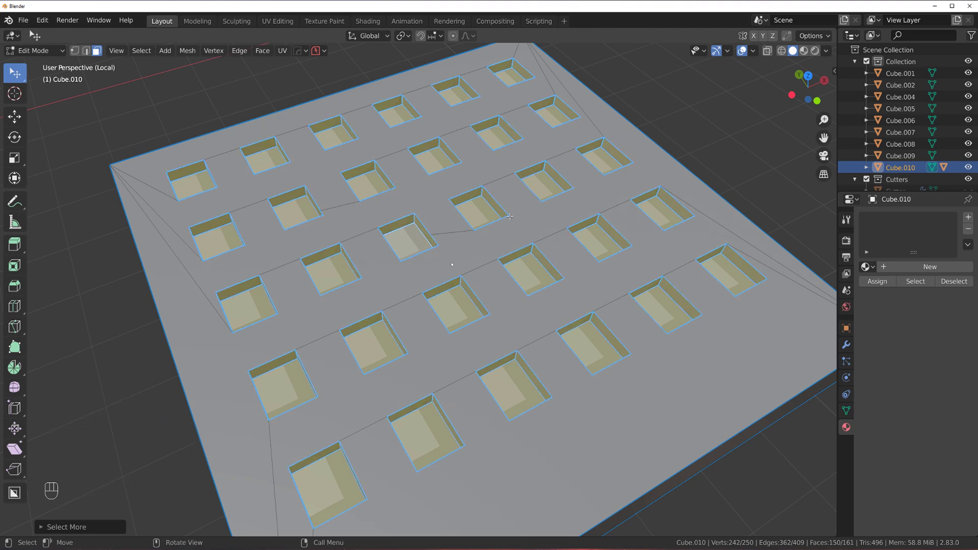
key("ctrl+KP_Subtract")
key("ctrl+KP_Add")
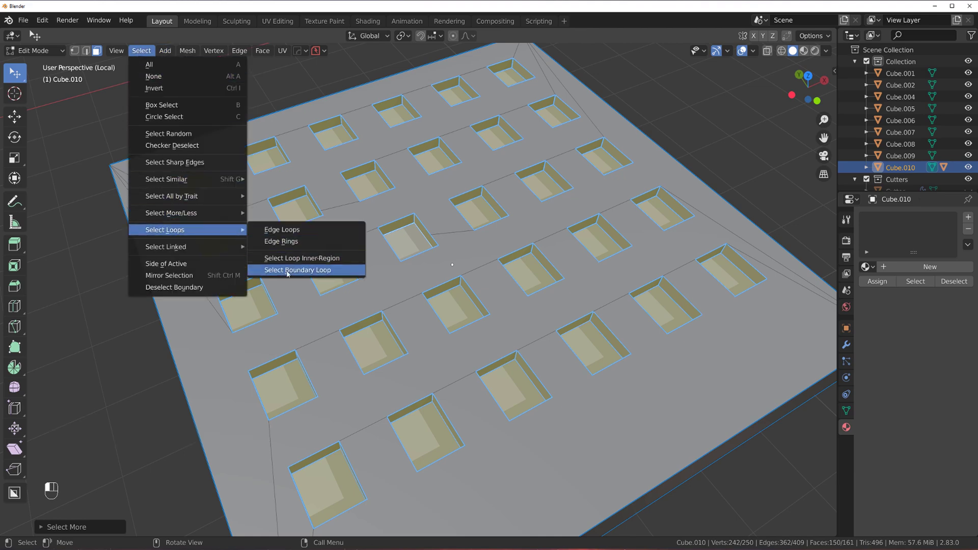
key("ctrl+b")
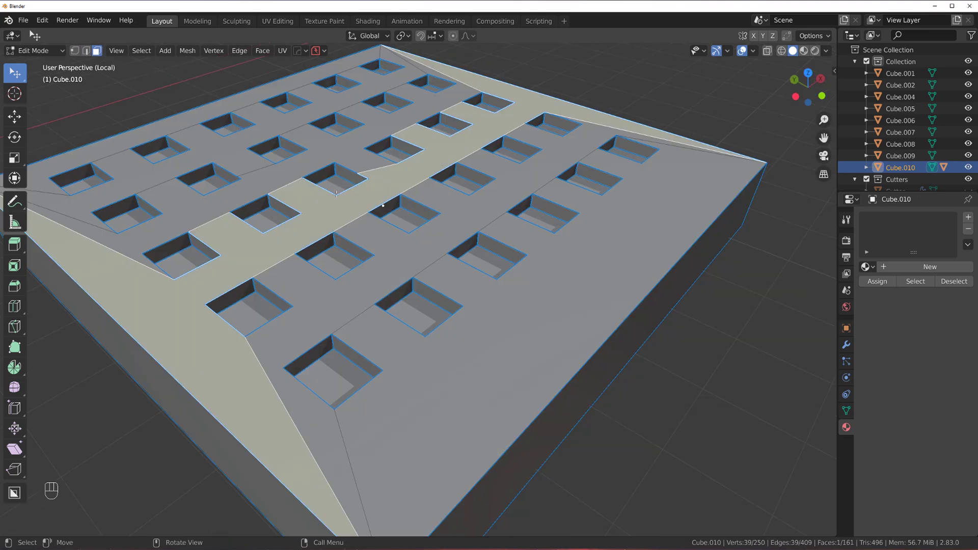
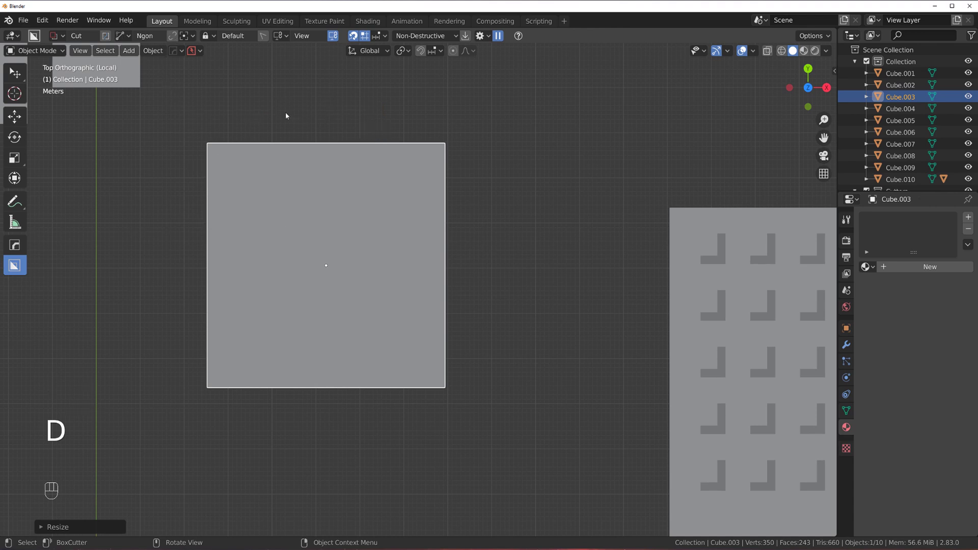
Draw three angled BoxCutter line cuts across Cube.003, splitting it into four pieces.
left_click_drag(239, 151, 291, 292)
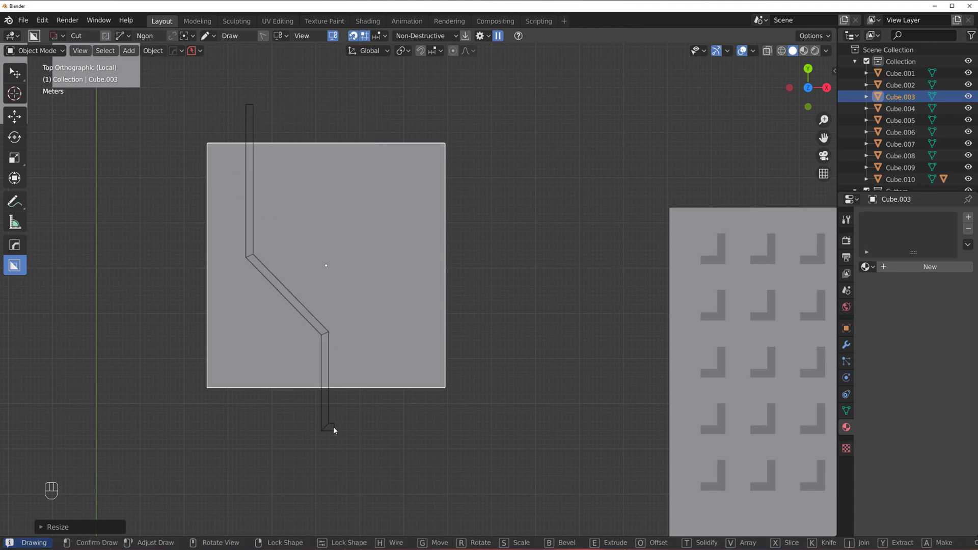
left_click_drag(375, 168, 358, 218)
left_click_drag(449, 251, 412, 288)
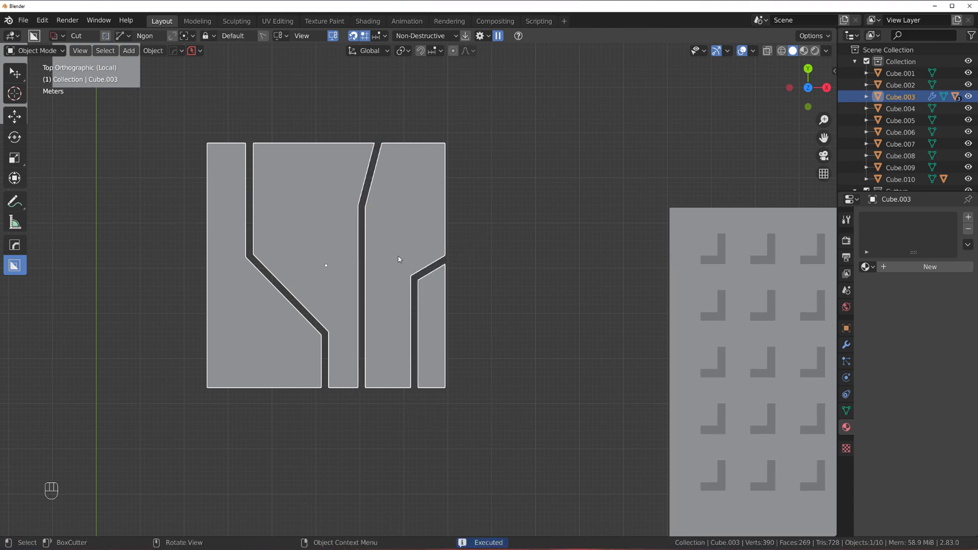
key("q")
Orbit around the split block to inspect the channels and its thickness.
left_click_drag(400, 244, 409, 206)
key("KP_5")
left_click_drag(311, 182, 326, 197)
left_click(411, 200)
middle_click(429, 196)
left_click(476, 189)
left_click(467, 178)
left_click(373, 228)
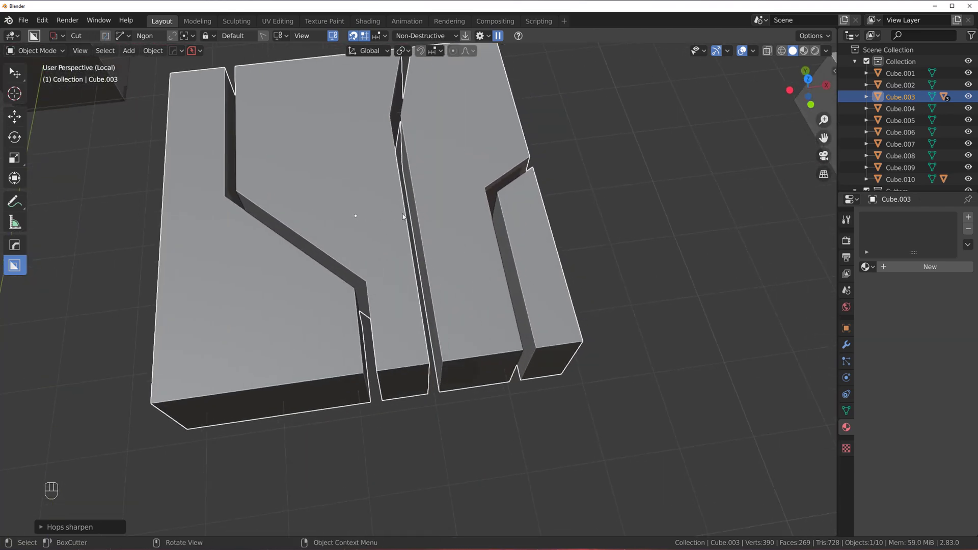
left_click_drag(442, 202, 431, 181)
left_click_drag(431, 180, 440, 205)
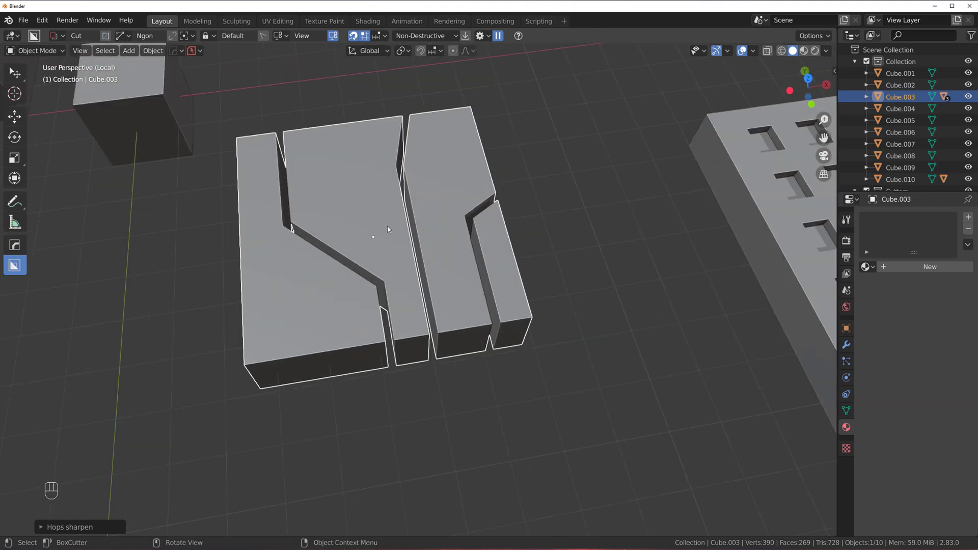
left_click_drag(380, 231, 383, 232)
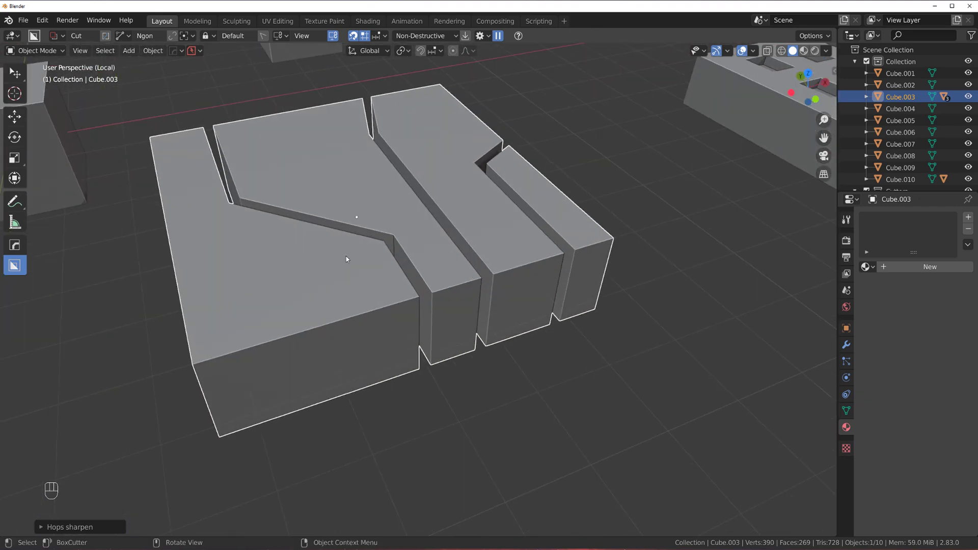
Bevel all of the cut block's edges in Edit Mode to round them off.
key("Tab")
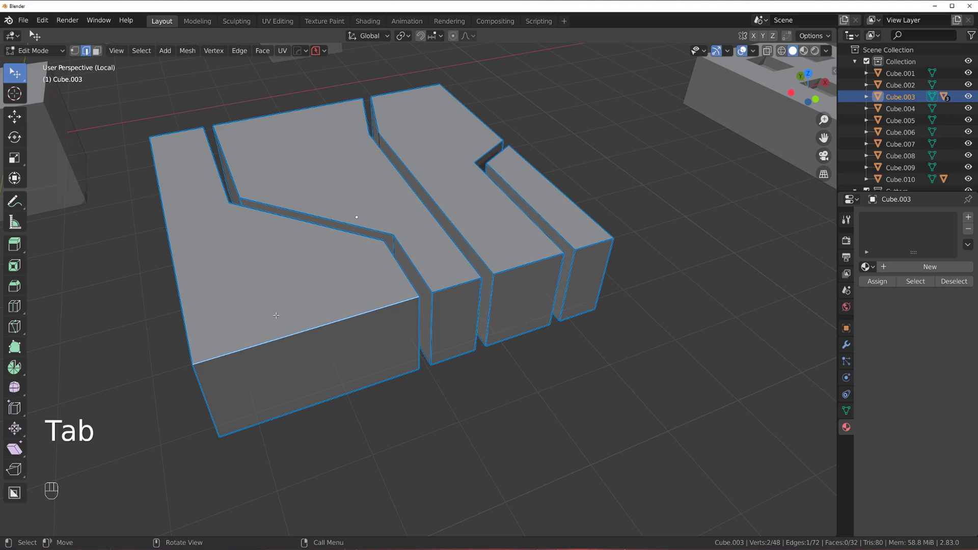
key("a")
key("ctrl+b")
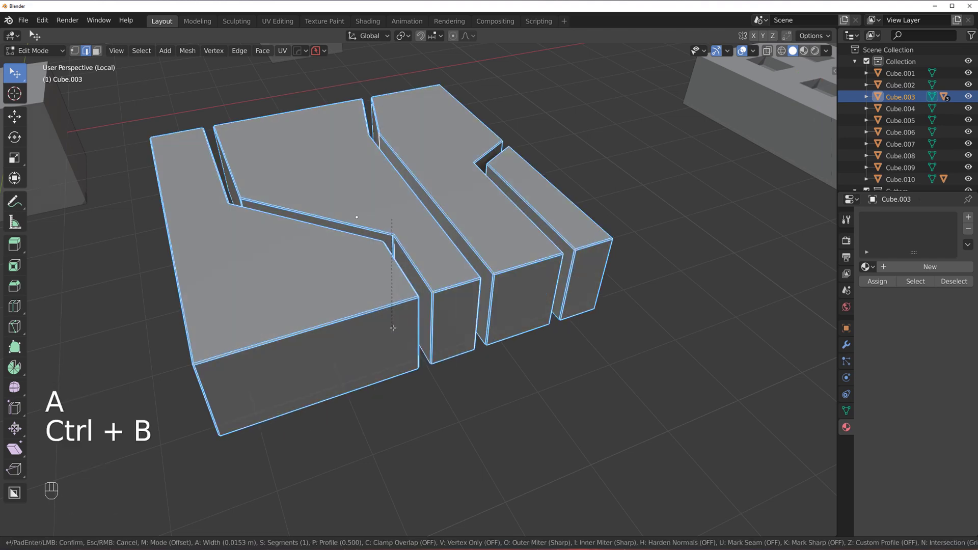
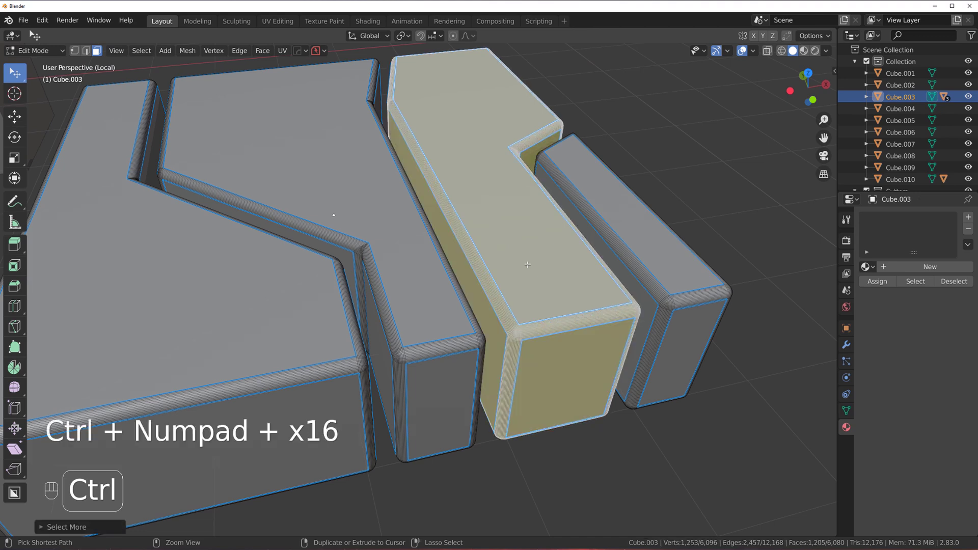
key("Tab")
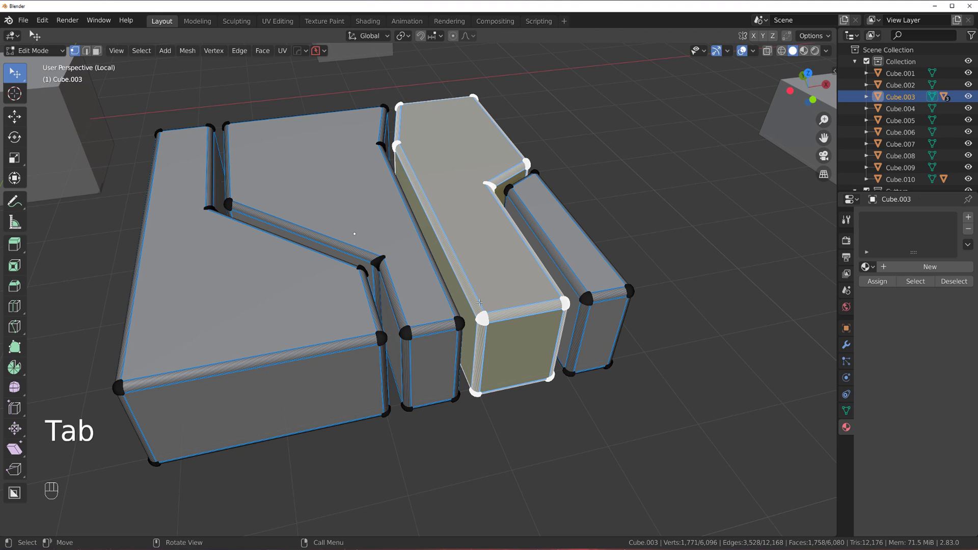
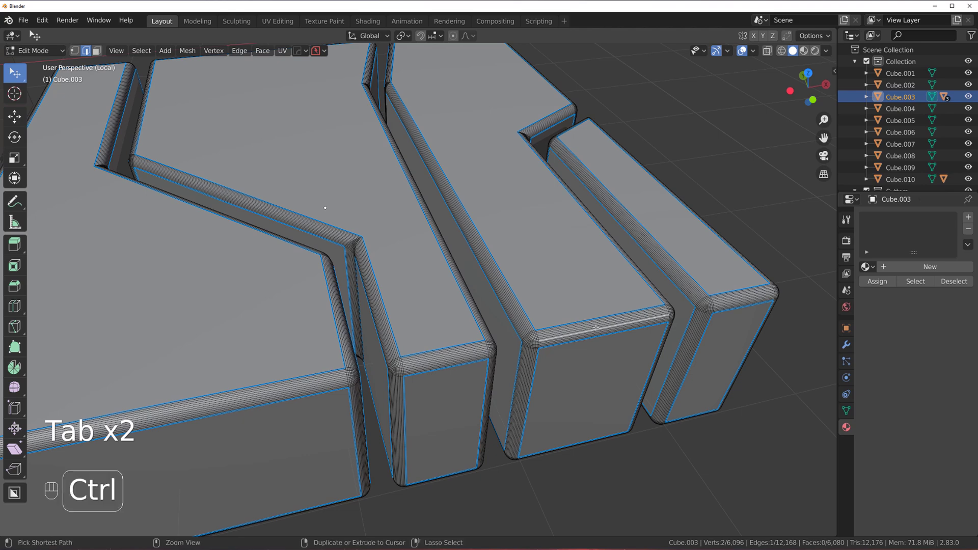
Select one linked piece, separate it as Cube.011 and move it upward.
key("ctrl+l")
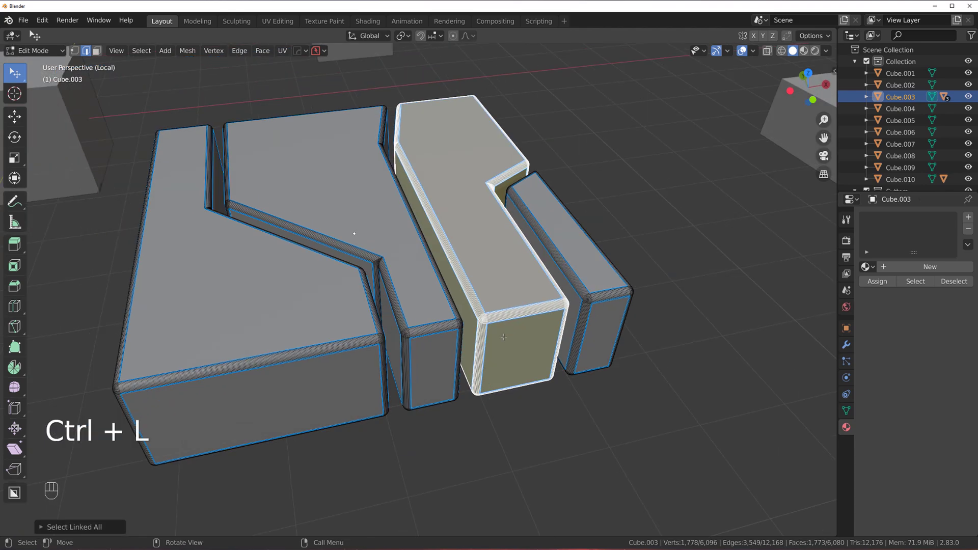
key("p")
key("Tab")
left_click(503, 276)
key("g")
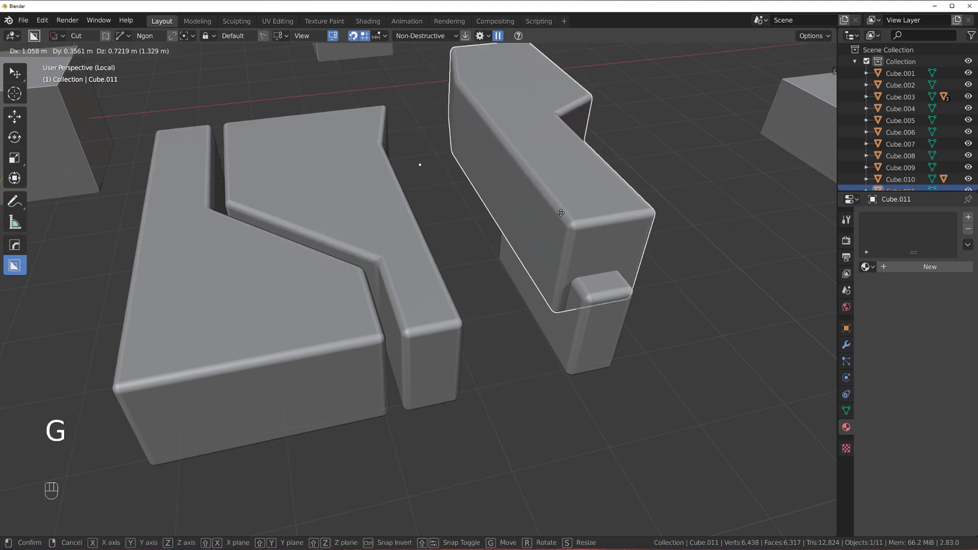
left_click(412, 230)
Set the separated piece back in place and make Cube.009 active.
key("`")
left_click(551, 212)
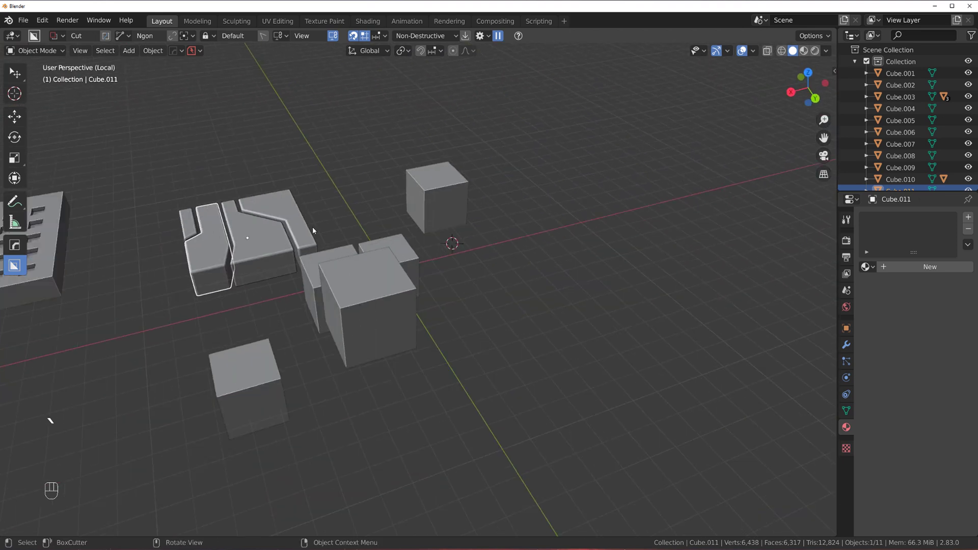
left_click(367, 228)
key("g")
middle_click(433, 276)
Select the plain cube and set BoxCutter to a circle shape with adjusted alignment.
middle_click(399, 269)
left_click(399, 267)
left_click_drag(385, 266, 431, 308)
key("d")
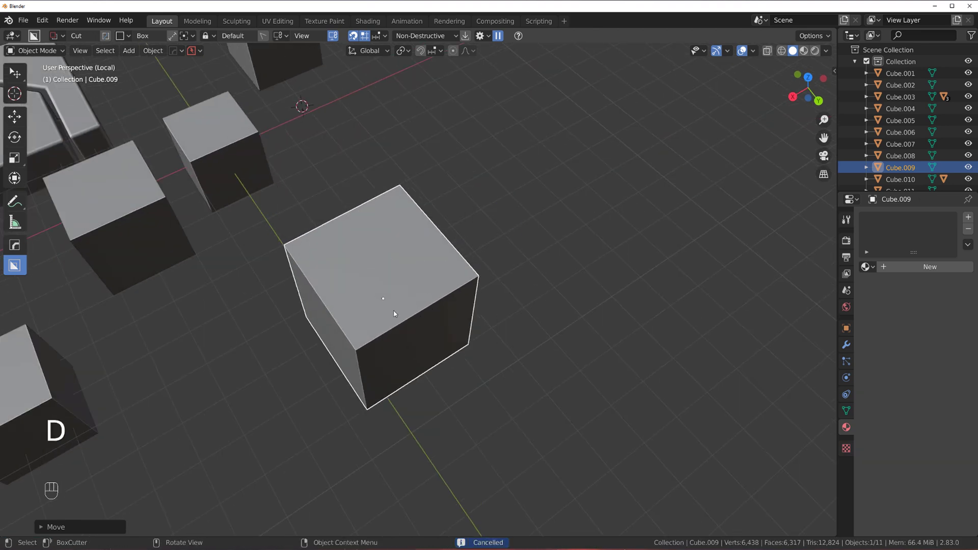
key("d")
left_click_drag(381, 255, 390, 277)
key("shift+v")
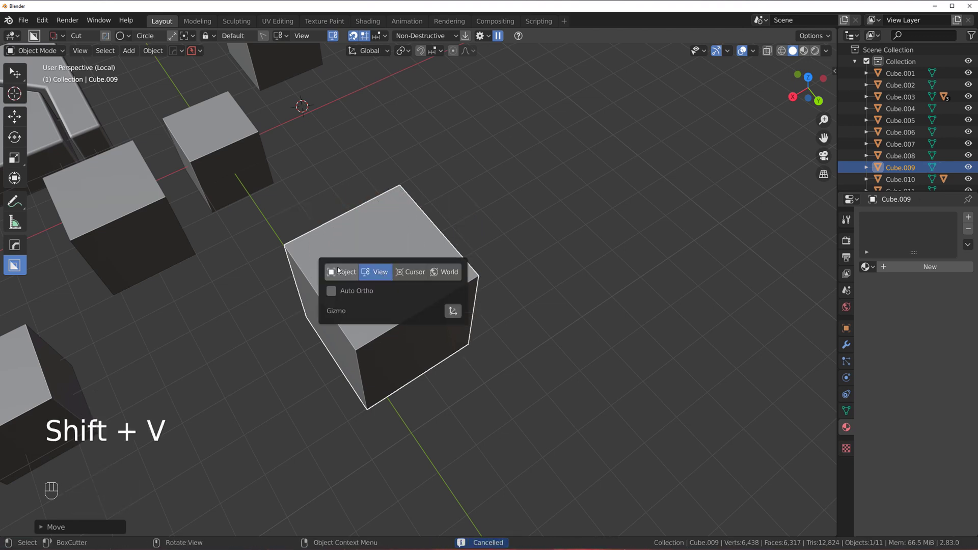
Draw and size a circular ring cut on the cube's top, checking it in X-ray view.
left_click_drag(336, 249, 358, 246)
left_click_drag(387, 252, 512, 323)
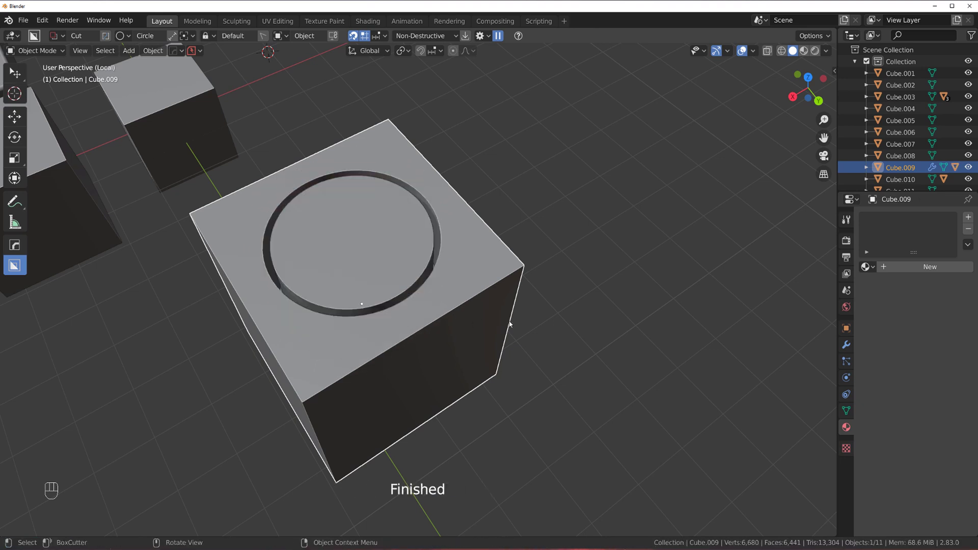
left_click_drag(413, 290, 428, 264)
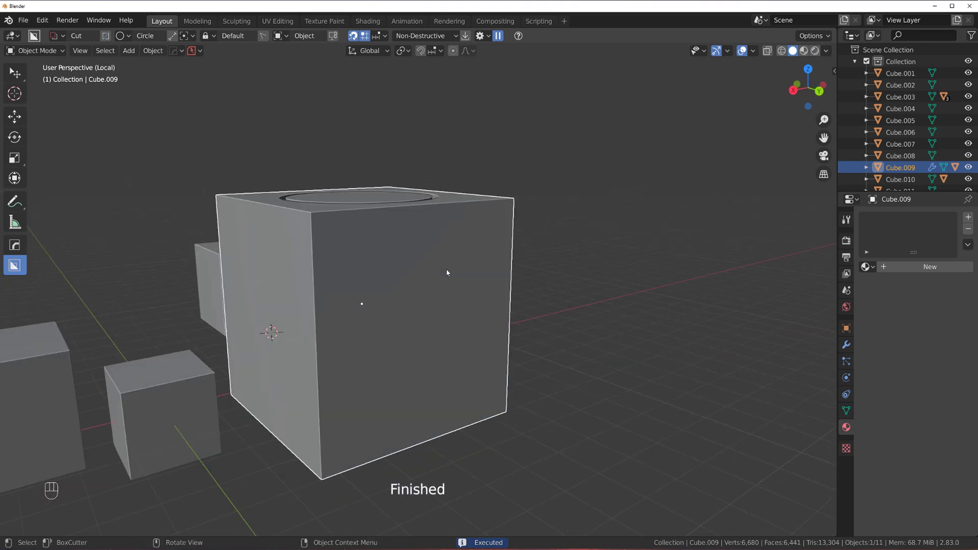
key("alt+z")
middle_click(408, 263)
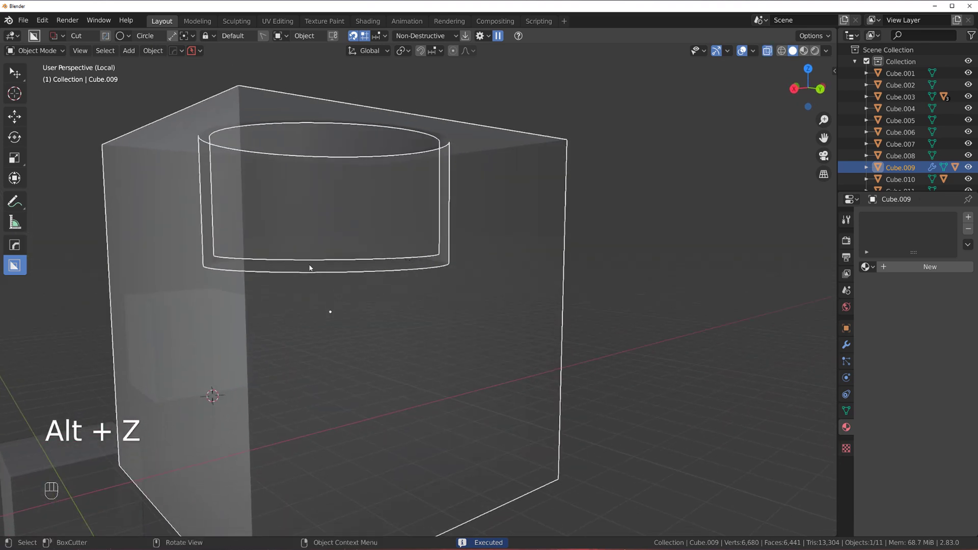
middle_click(380, 258)
left_click_drag(379, 251, 459, 276)
left_click_drag(459, 275, 438, 303)
Apply the circular cut permanently to Cube.009 with sharpened edges.
key("Tab")
key("Tab")
key("Tab")
key("q")
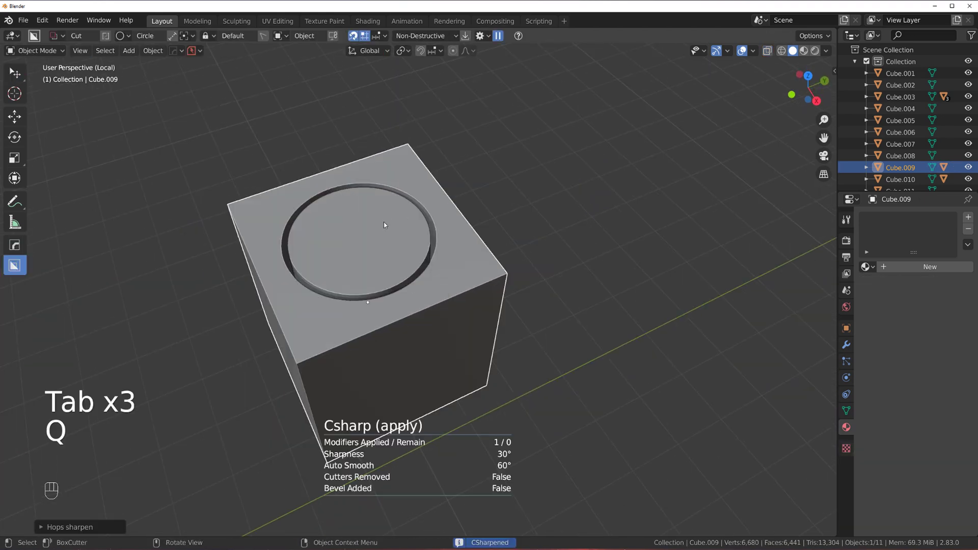
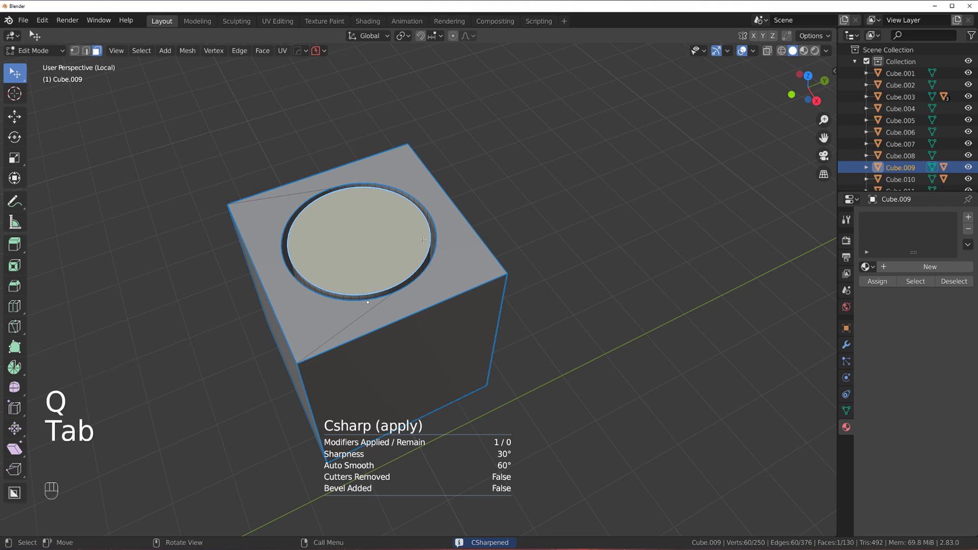
Select the inner disc with its sides, separate it as Cube.012 and select it in Object Mode.
key("ctrl+l")
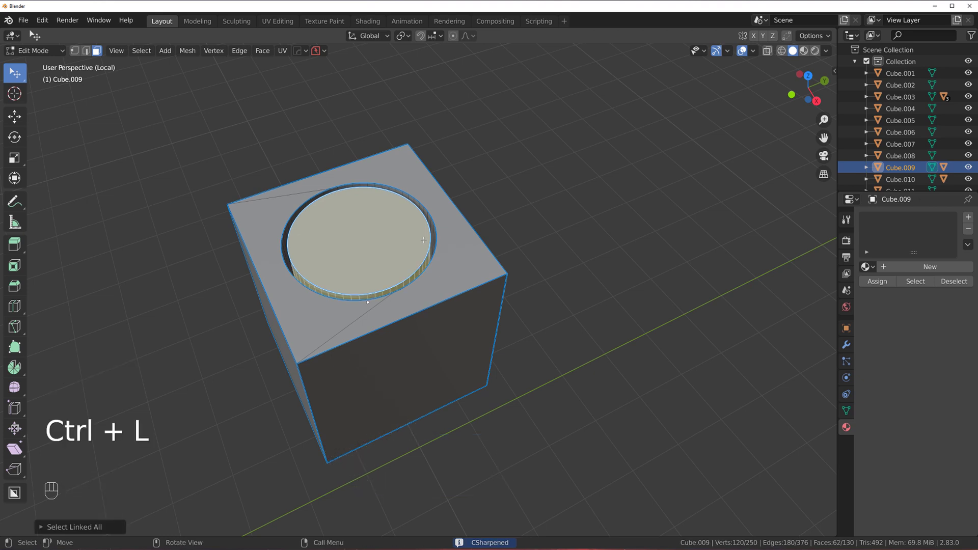
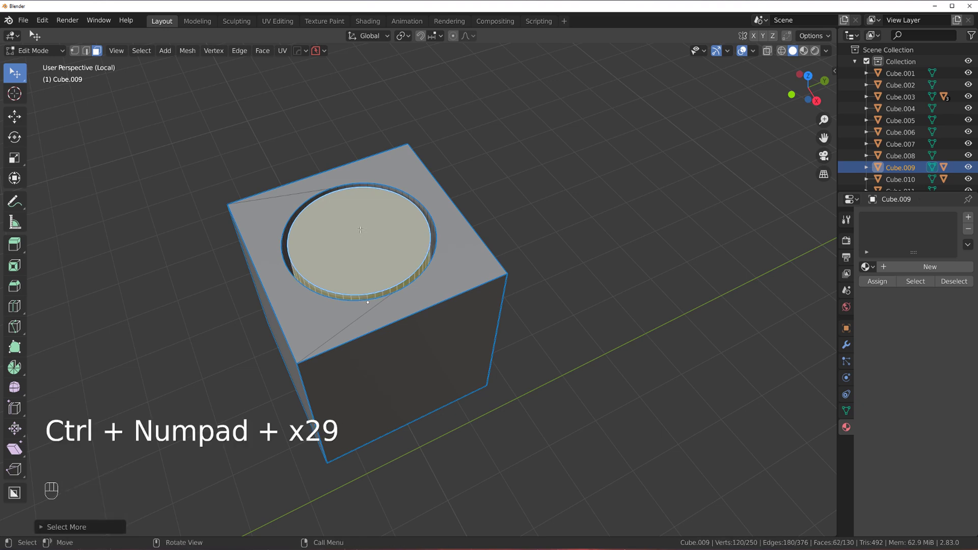
key("p")
key("Tab")
left_click(375, 228)
left_click(279, 274)
left_click_drag(339, 280, 384, 259)
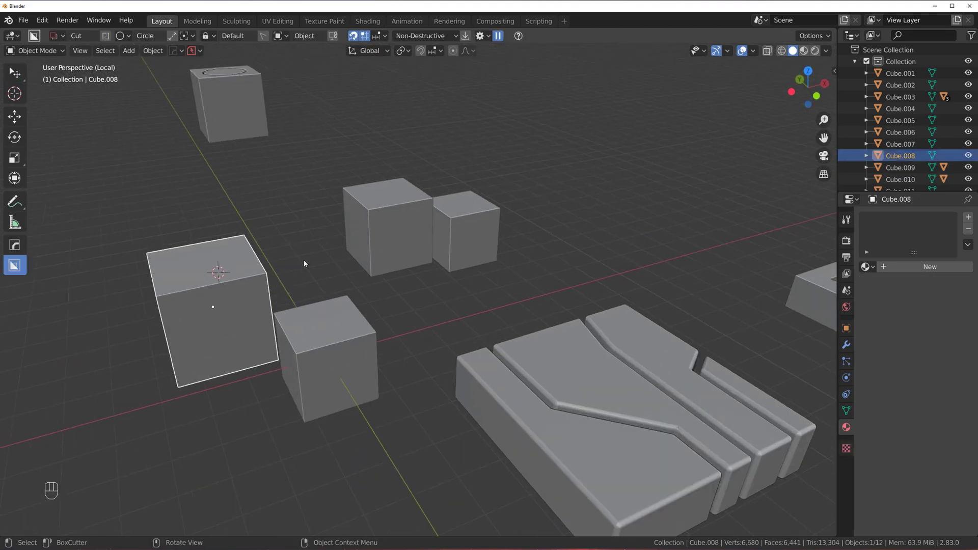
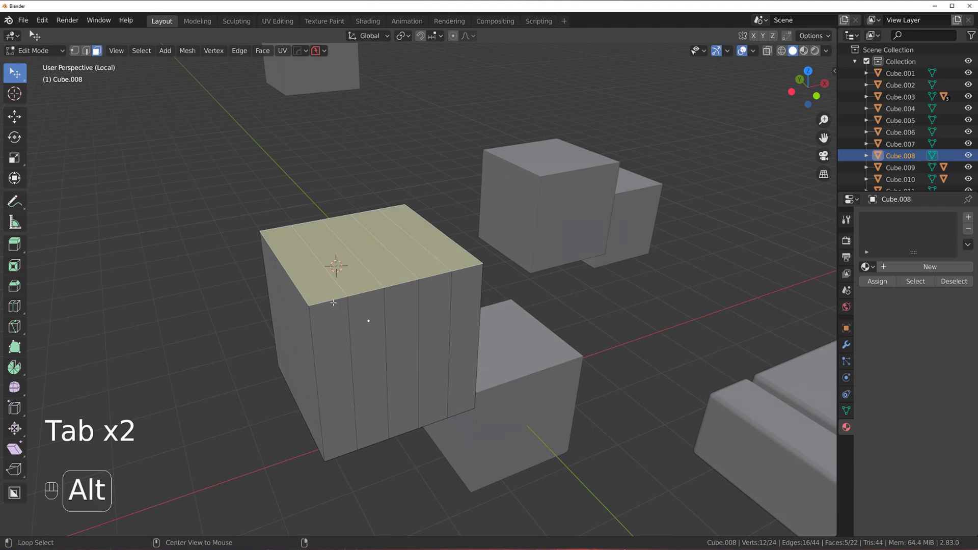
Leave Edit Mode and give another cube a material from the browse list.
key("Tab")
left_click(527, 239)
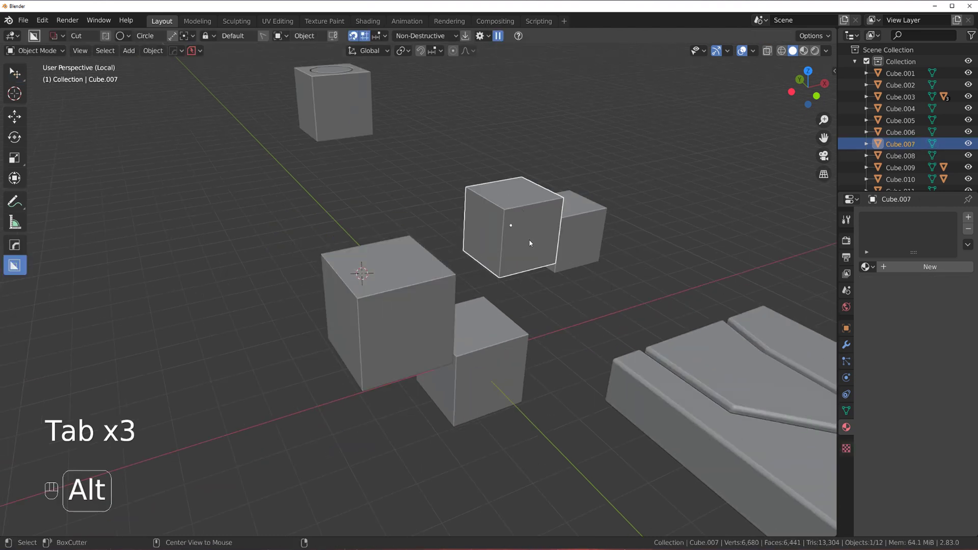
key("alt+m")
left_click(607, 230)
key("alt+m")
Give Cube.006 the new orange Material.004.
left_click(509, 336)
key("alt+m")
key("alt+m")
left_click(601, 226)
left_click(600, 221)
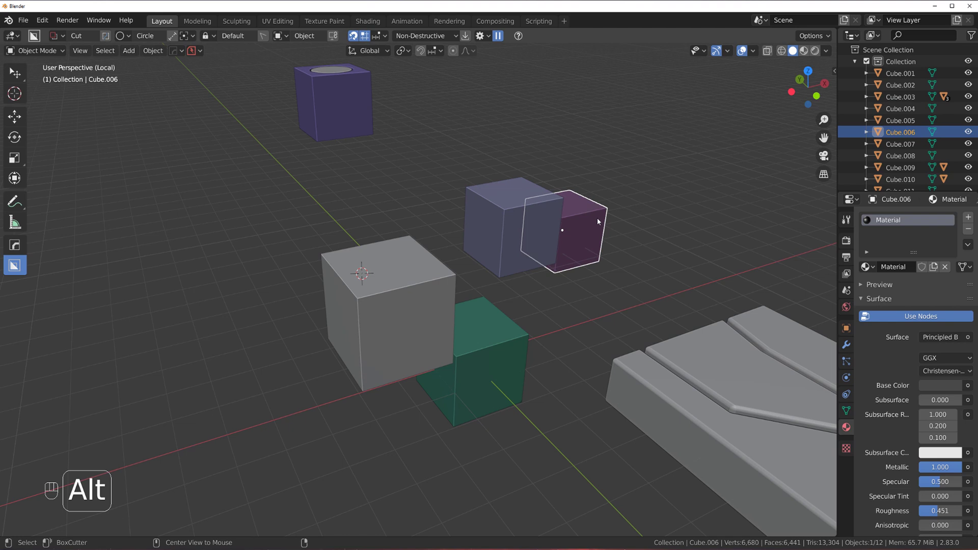
key("alt+m")
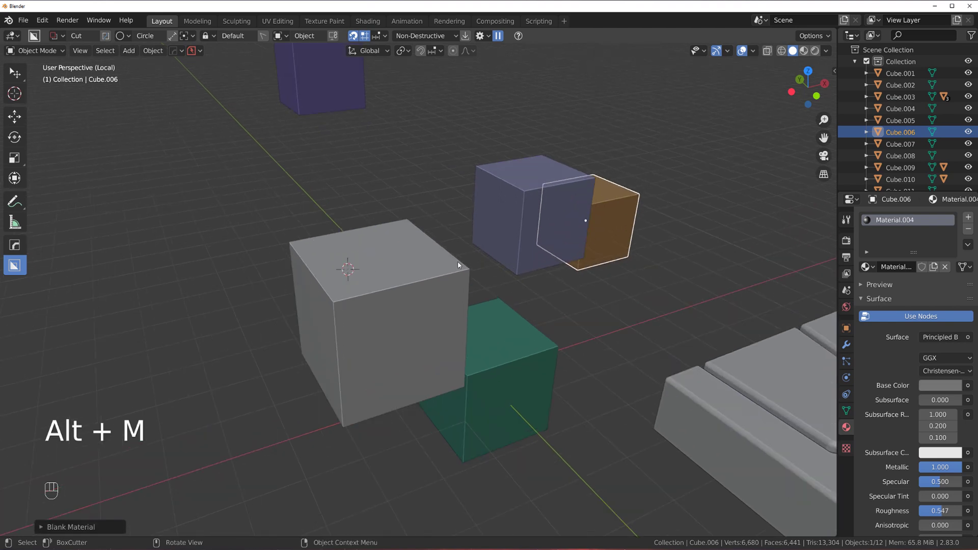
Give the grey striped Cube.008 the purple material and start editing its faces.
left_click(432, 275)
key("Tab")
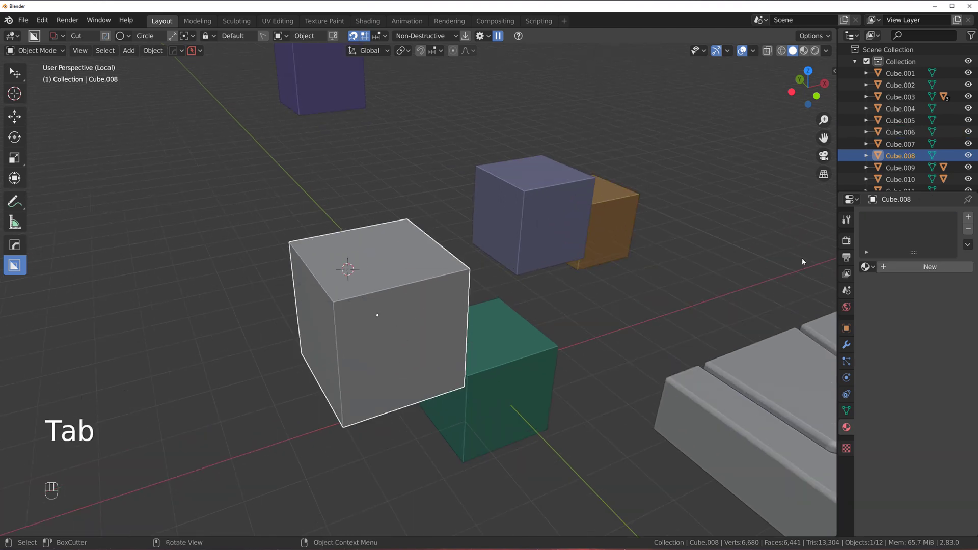
key("alt+m")
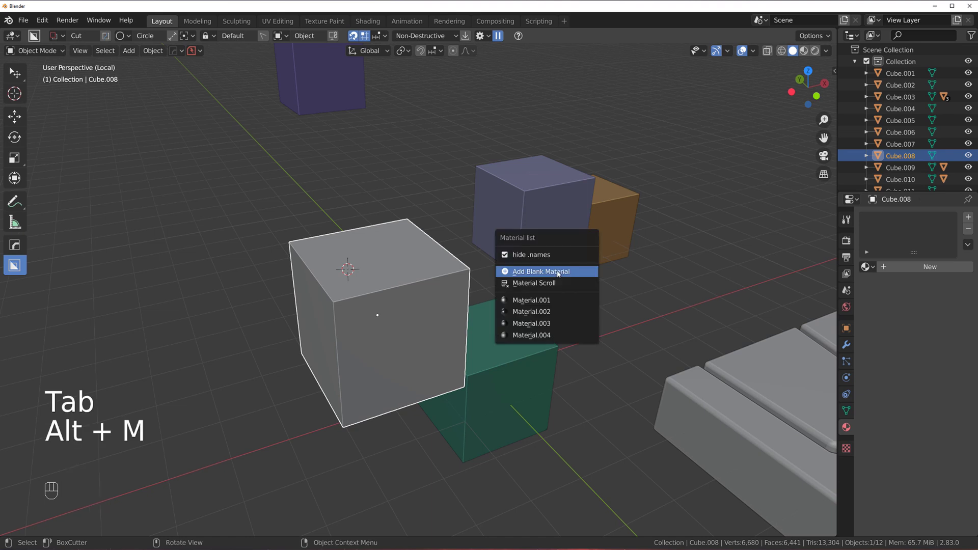
key("Tab")
key("Tab")
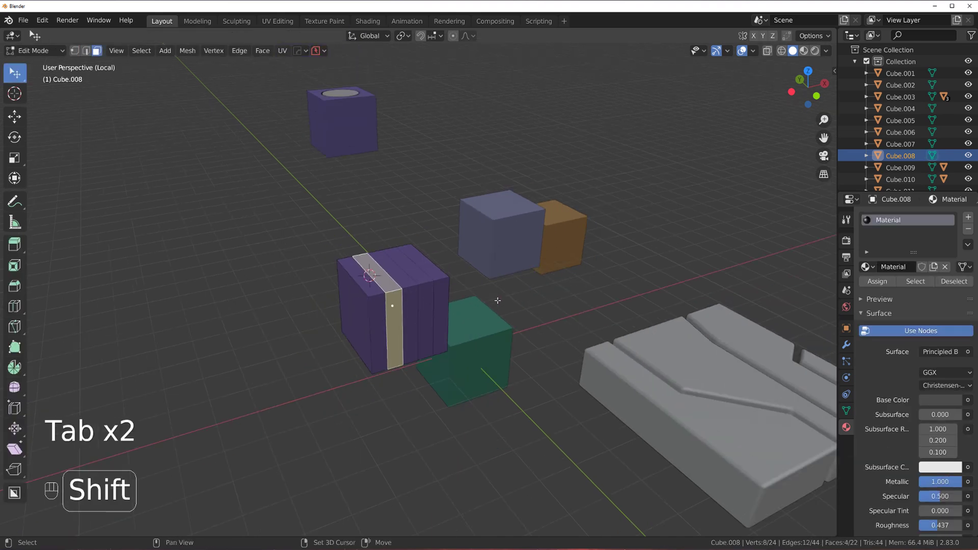
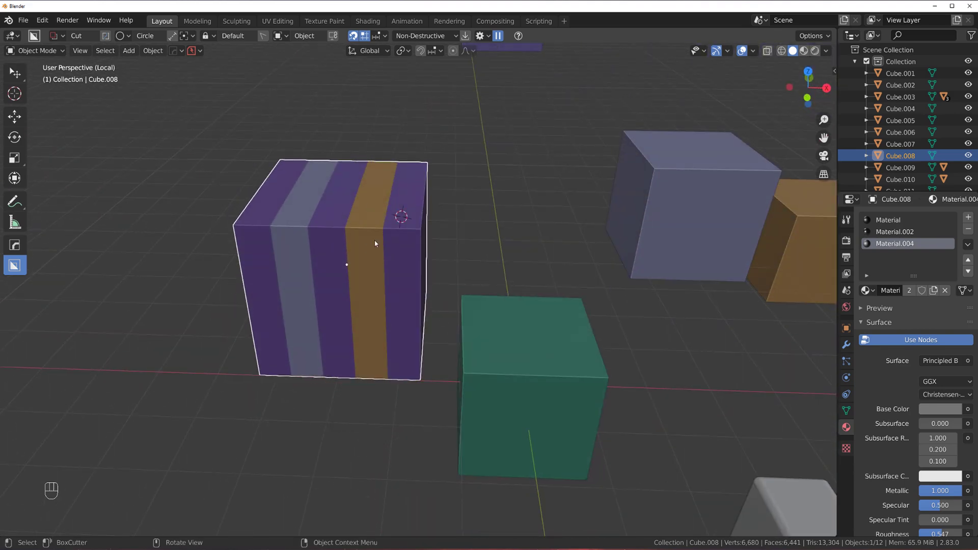
Orbit and zoom in for a closer view of the striped cube.
left_click(345, 226)
middle_click(354, 228)
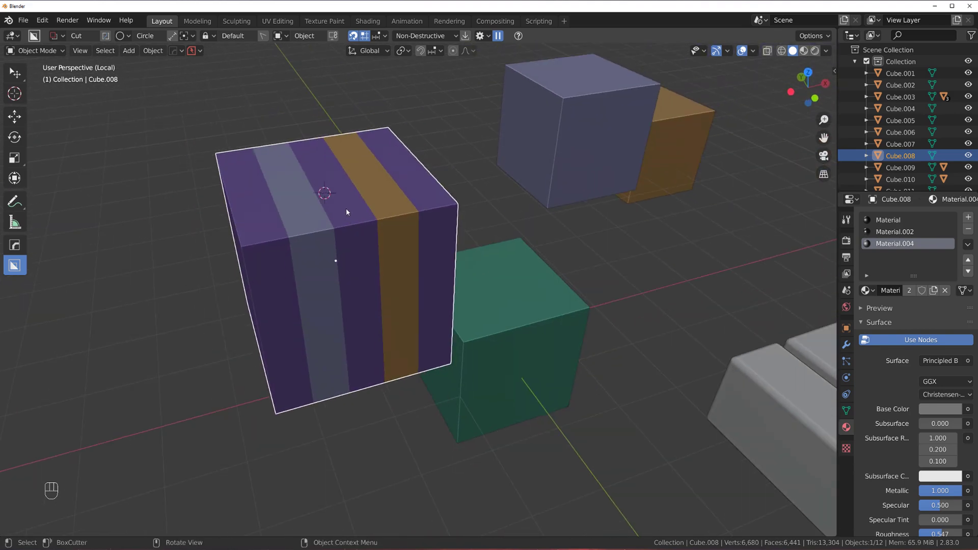
left_click_drag(390, 219, 402, 209)
left_click_drag(405, 223, 439, 242)
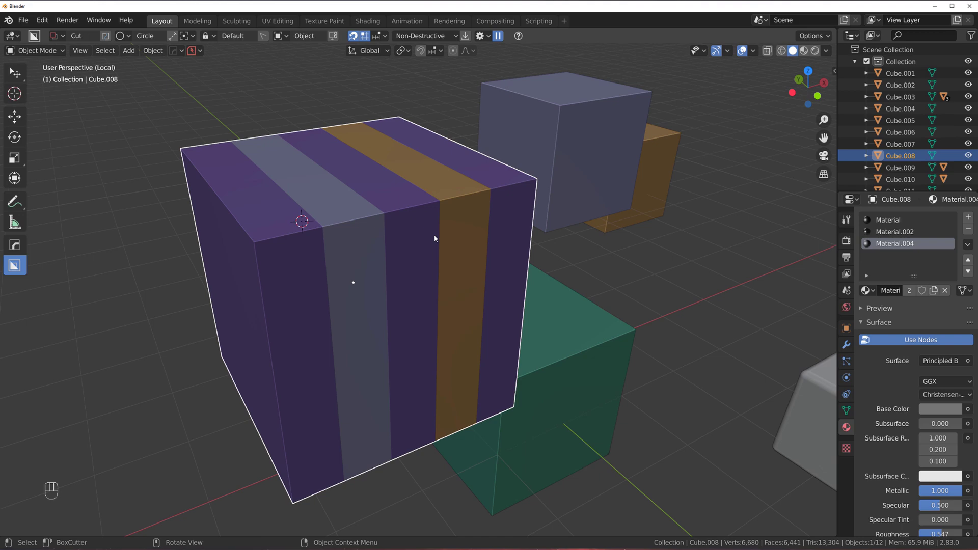
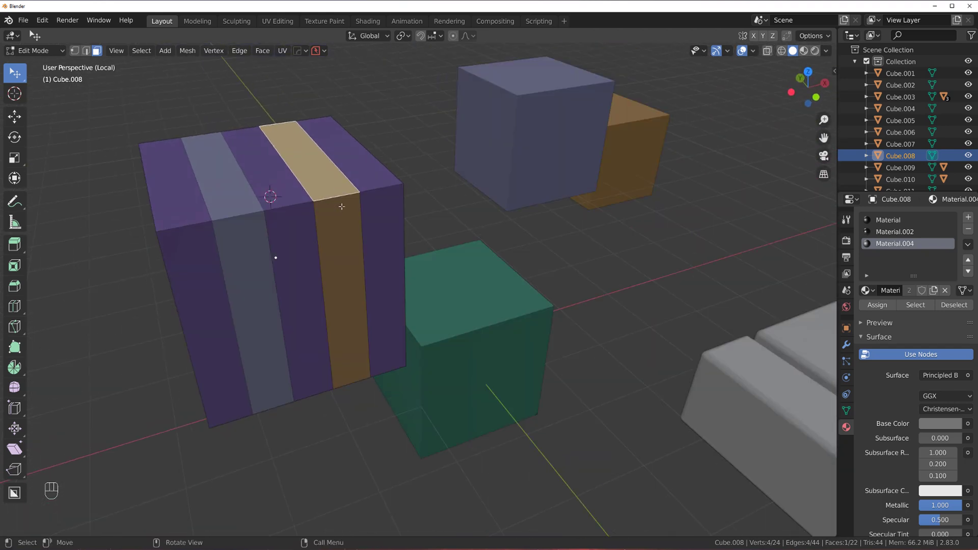
Select the orange cube together with the striped cube and join them into one object.
key("shift+g")
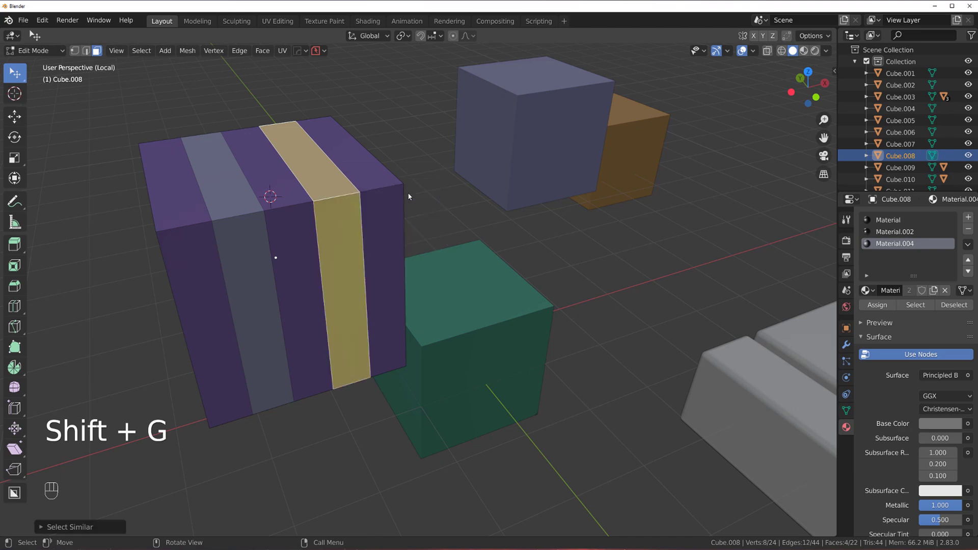
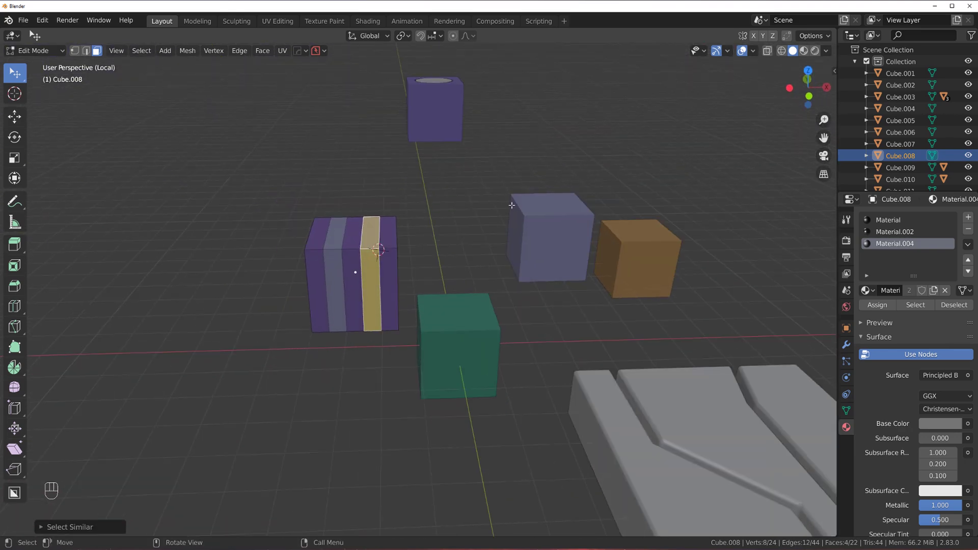
key("Tab")
left_click(718, 238)
left_click(401, 251)
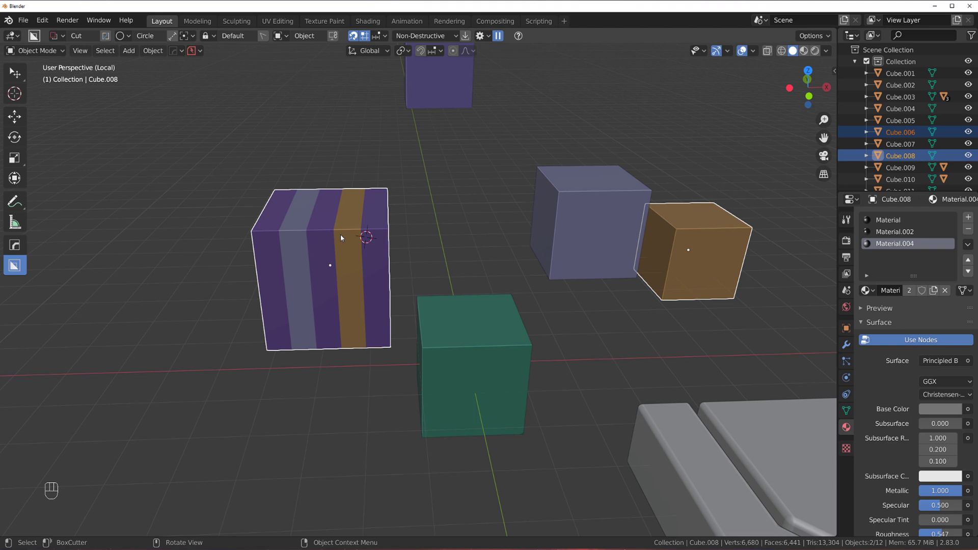
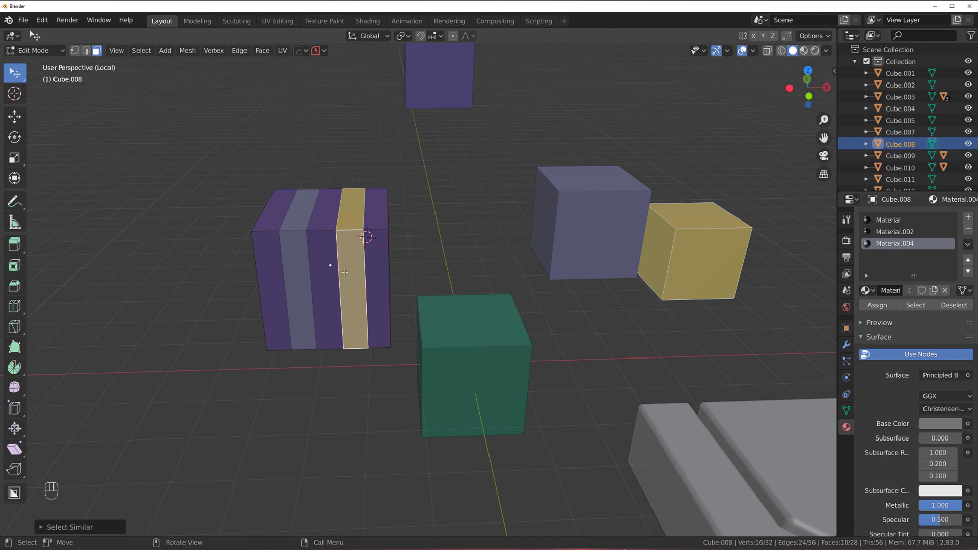
key("Tab")
Orbit around the scene to check the joined cube from other sides.
left_click_drag(482, 247, 521, 243)
left_click_drag(466, 248, 436, 247)
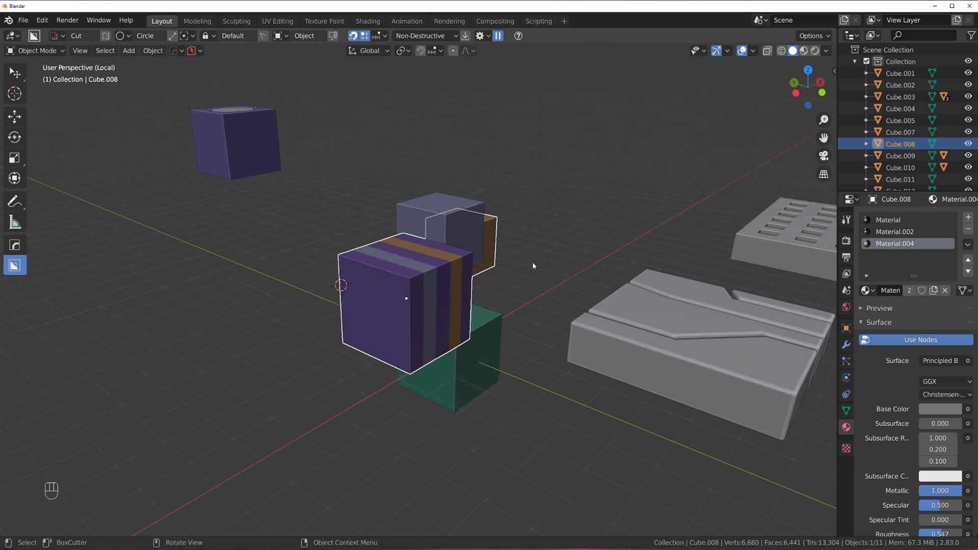
middle_click(551, 252)
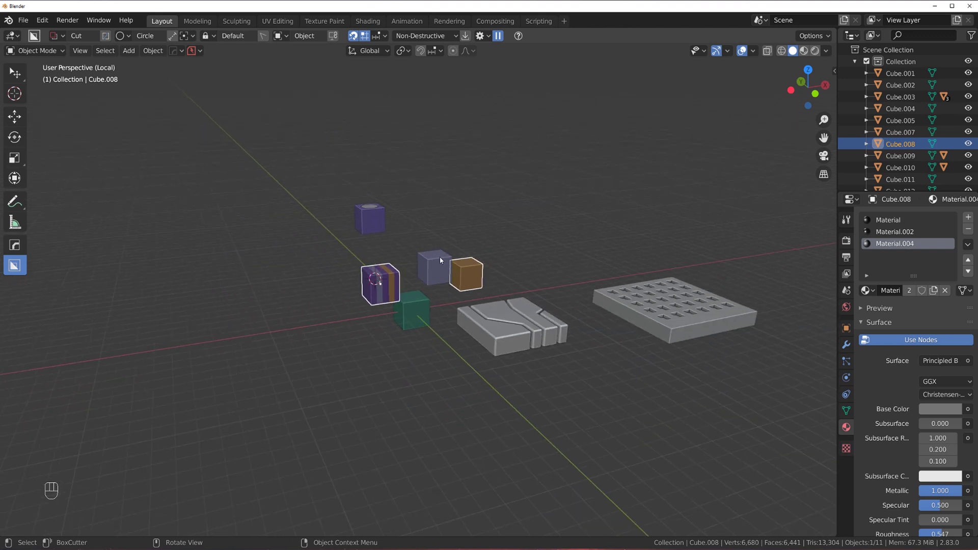
left_click(495, 269)
middle_click(465, 271)
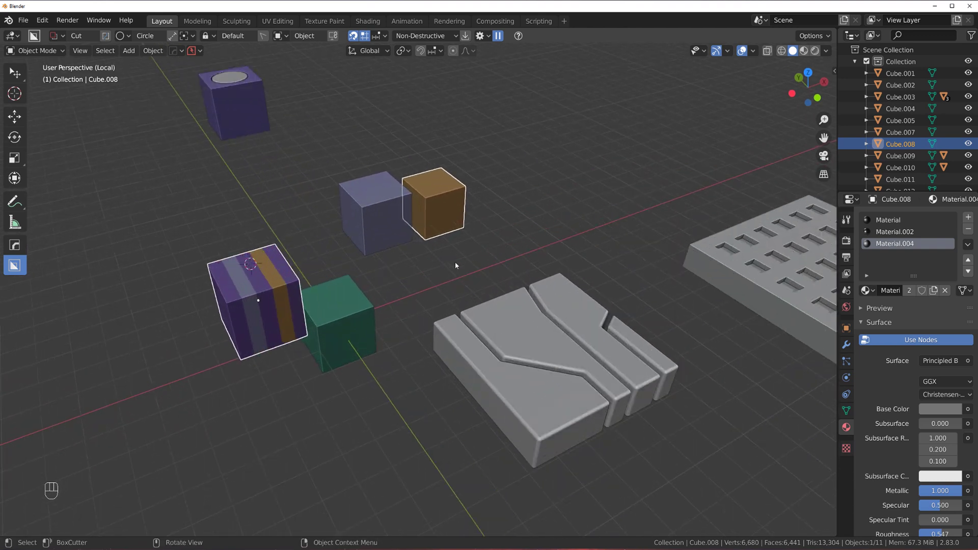
On the holed slab, select all hole floors via Select Similar, invert to every other face, and return to object mode.
left_click(367, 197)
key("Tab")
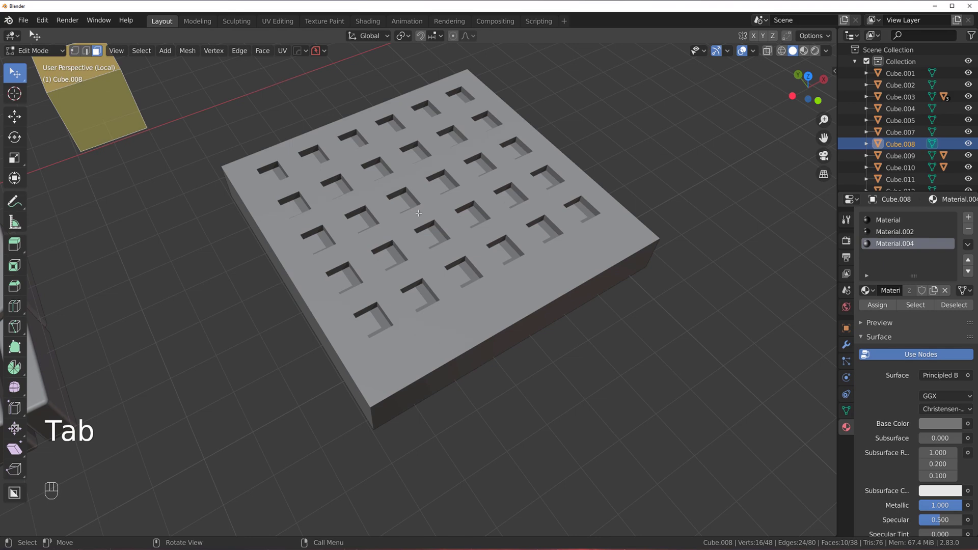
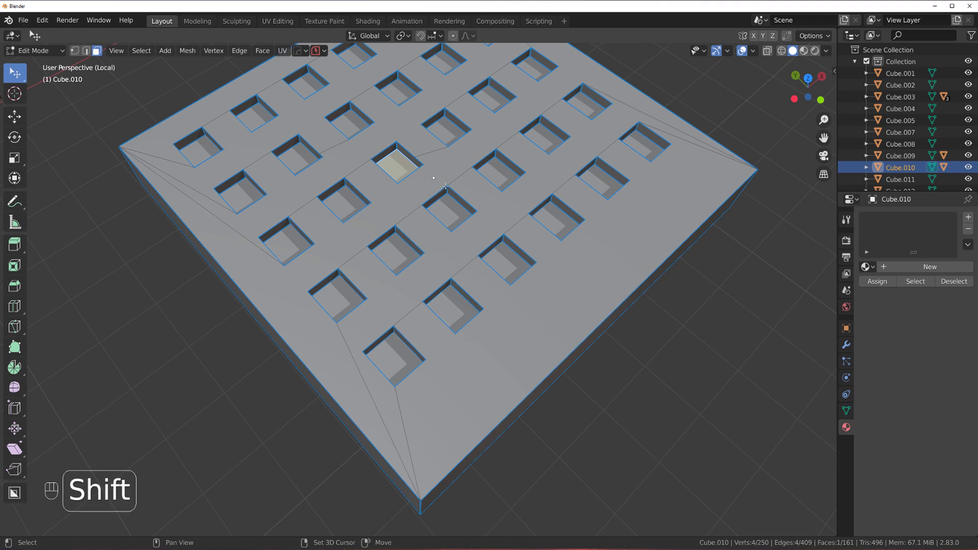
key("shift+g")
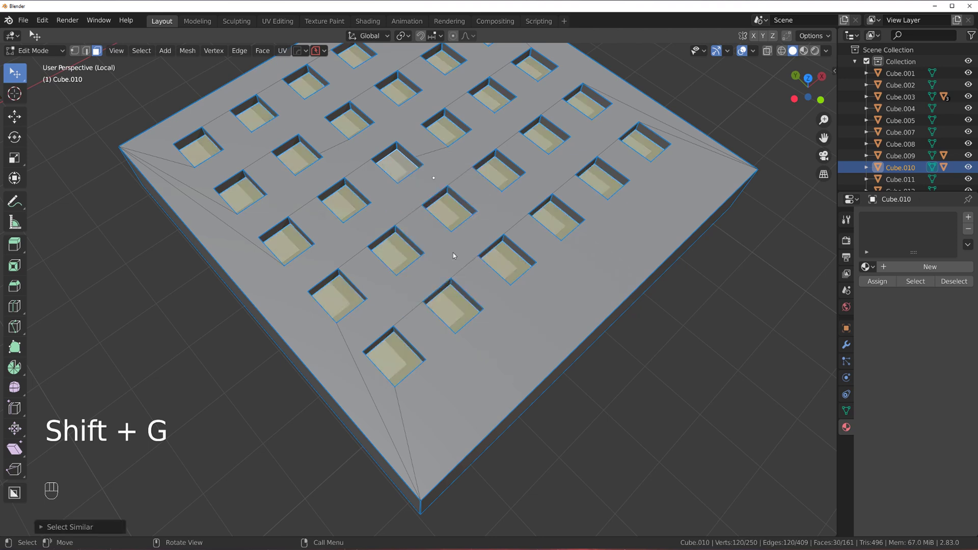
key("ctrl+i")
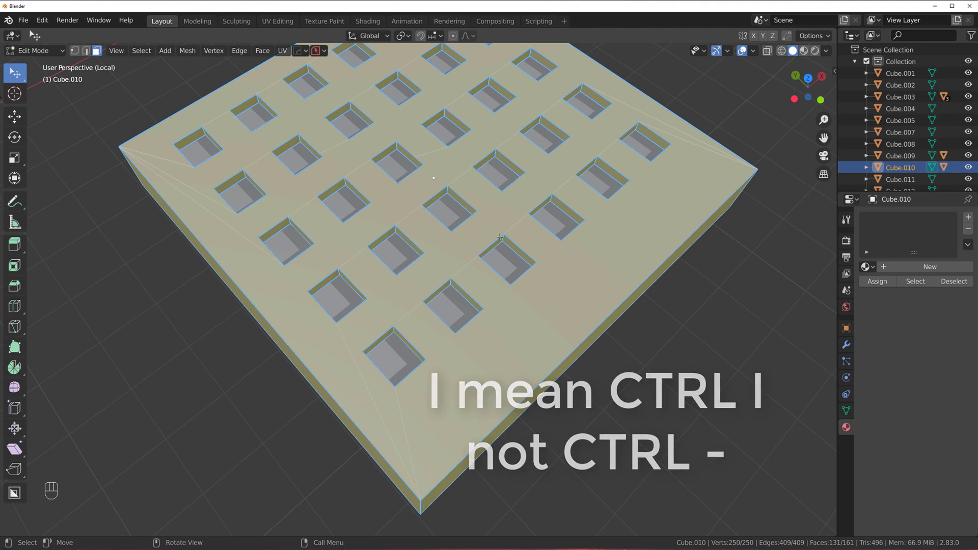
left_click(569, 252)
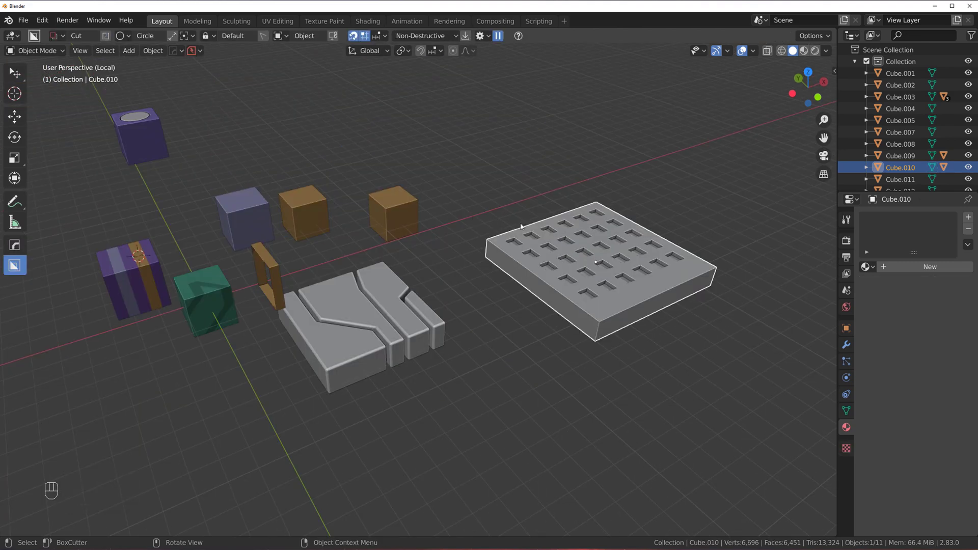
Clear the scene selection and make the holed slab the only selected object.
key("ctrl+i")
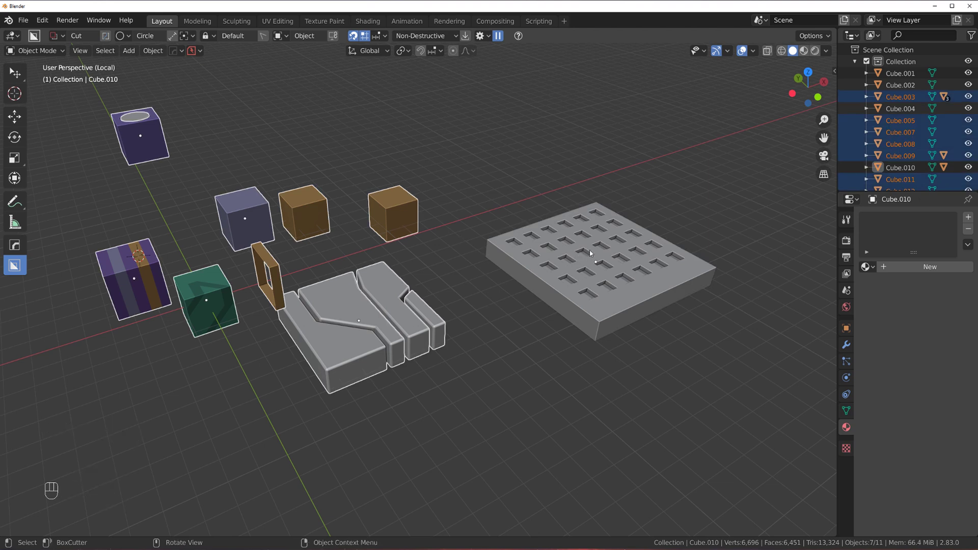
left_click(604, 256)
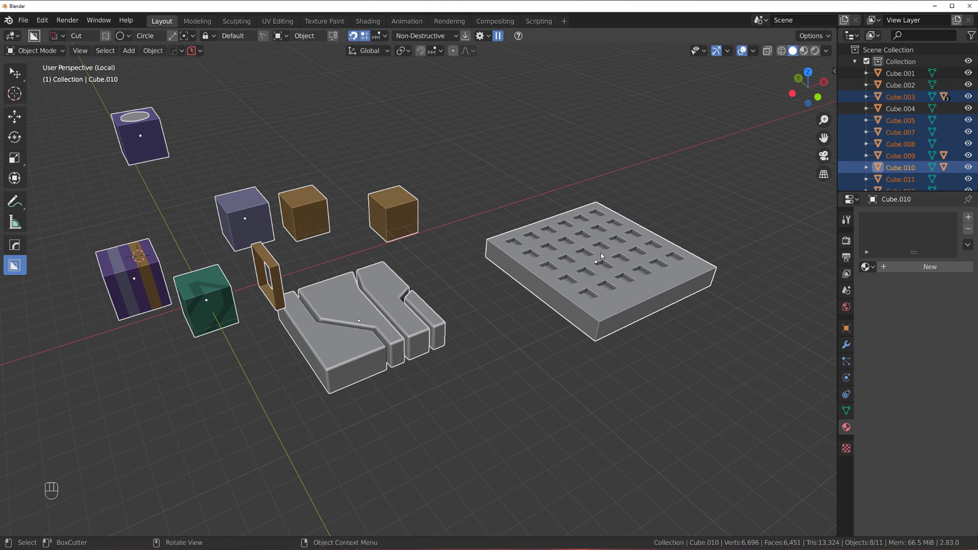
key("ctrl+p")
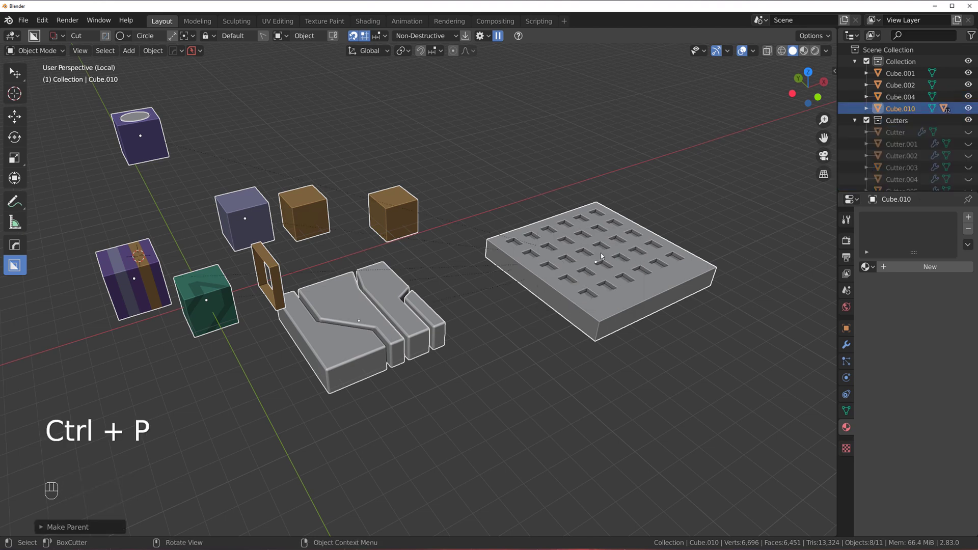
key("g")
left_click(559, 259)
key("g")
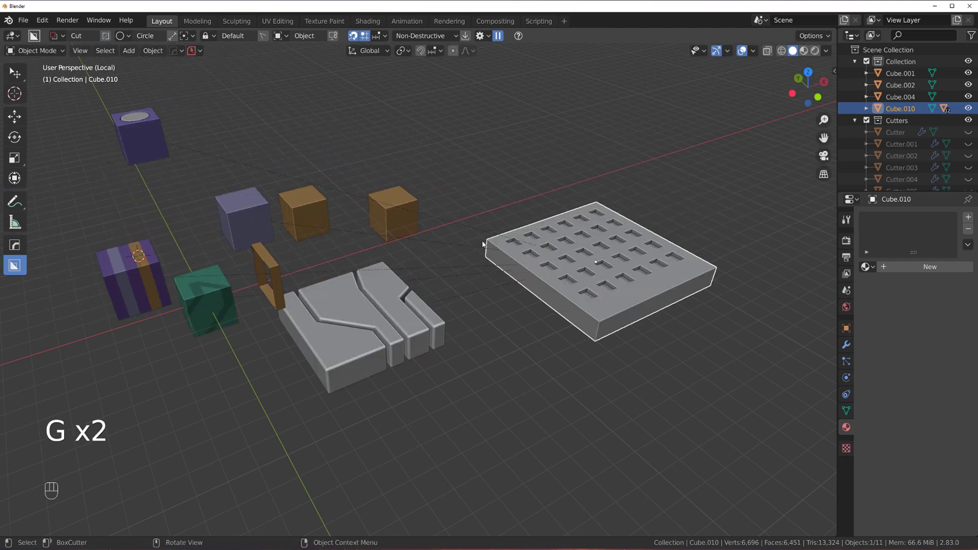
Pull the viewport back to see the whole scene with the slab still active.
left_click(216, 174)
left_click(424, 239)
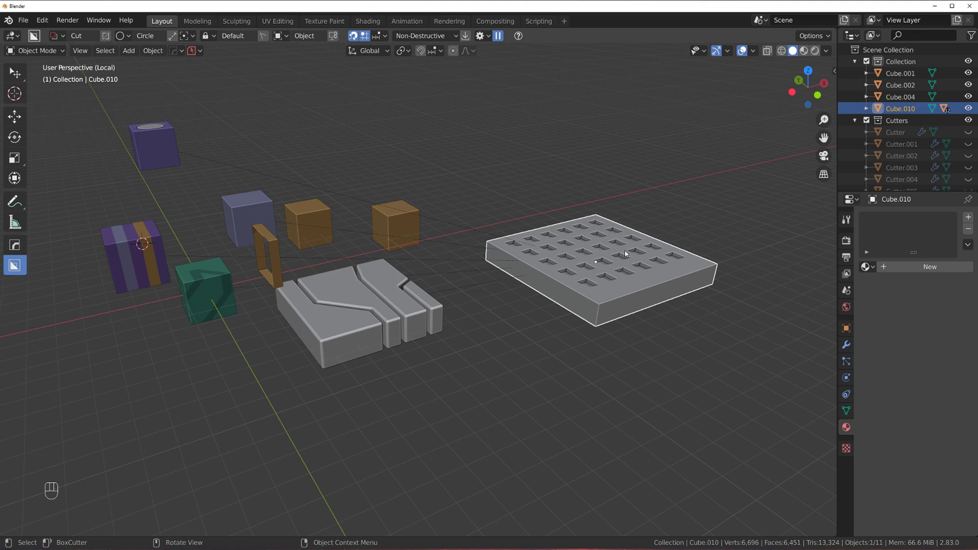
left_click(562, 269)
left_click_drag(436, 285, 389, 294)
left_click(381, 278)
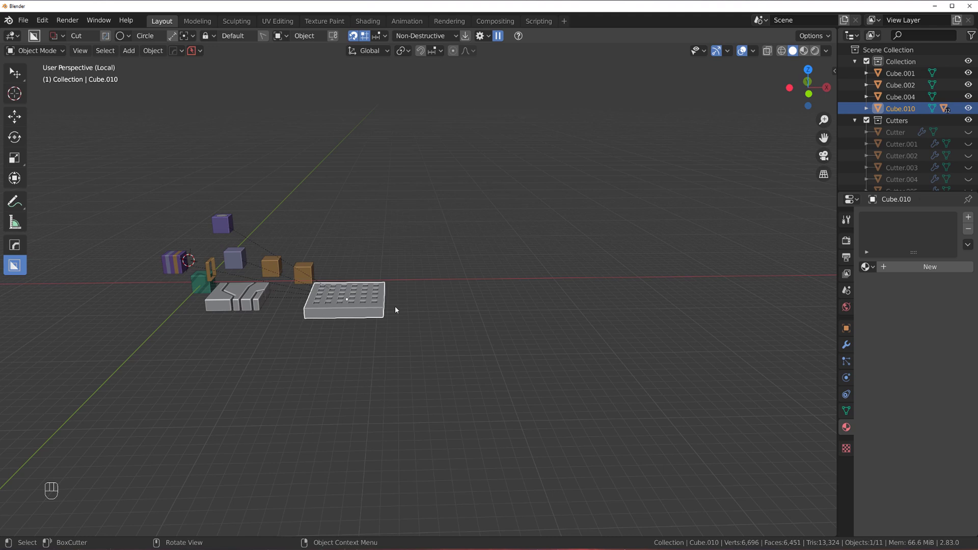
middle_click(362, 280)
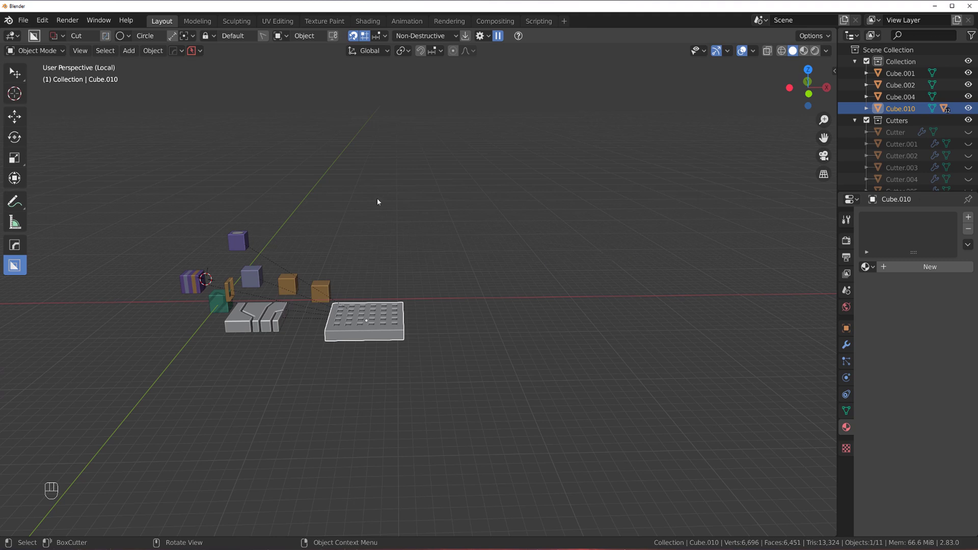
middle_click(368, 241)
left_click_drag(334, 250, 450, 241)
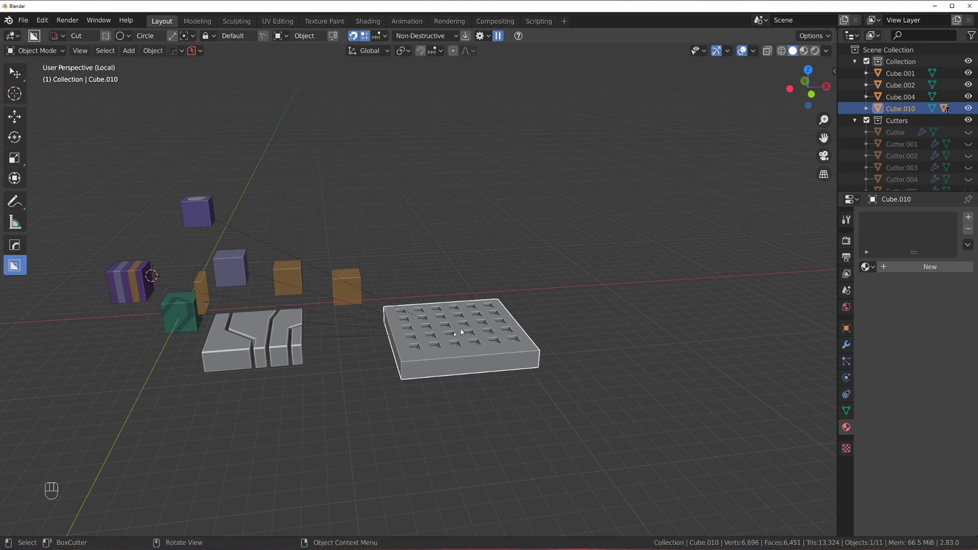
key("shift+g")
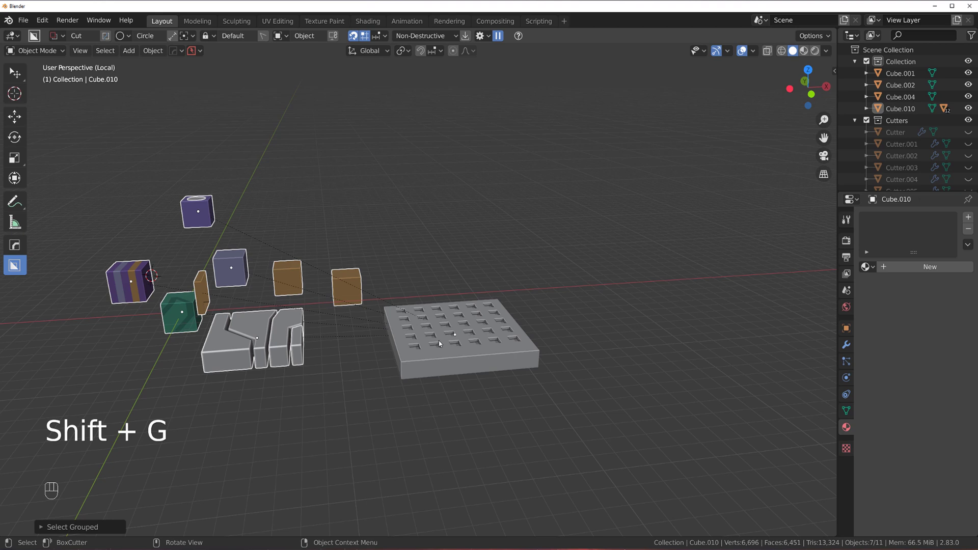
key("g")
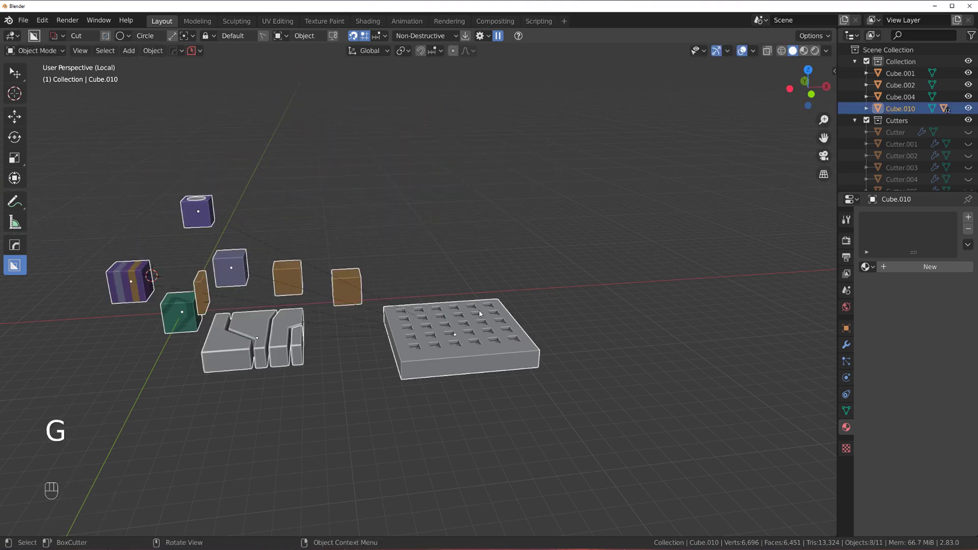
key("g")
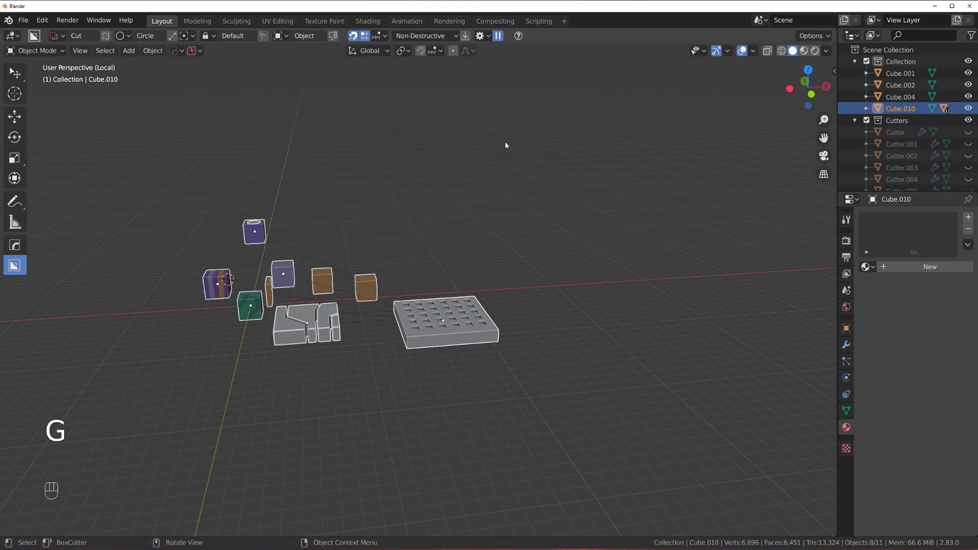
left_click_drag(415, 190, 503, 225)
left_click(524, 226)
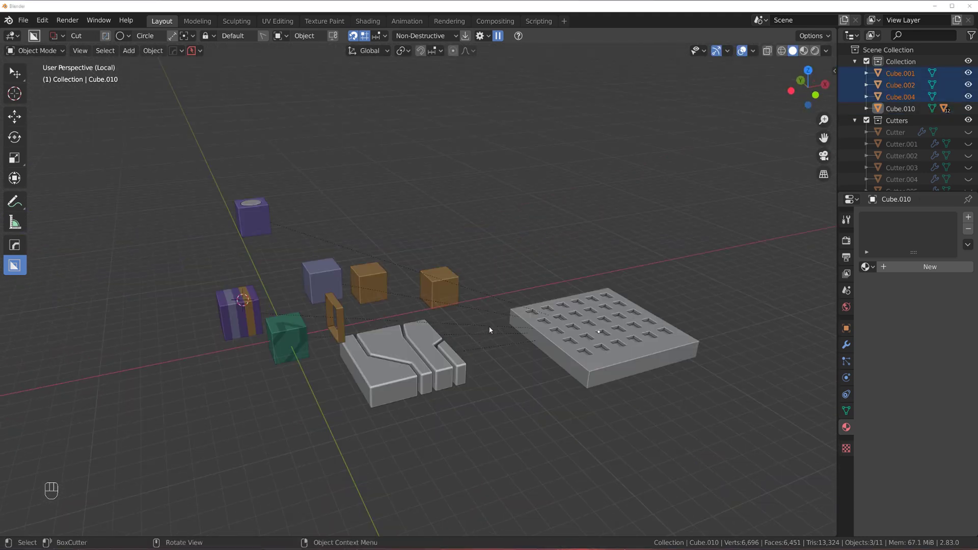
left_click_drag(586, 333, 438, 327)
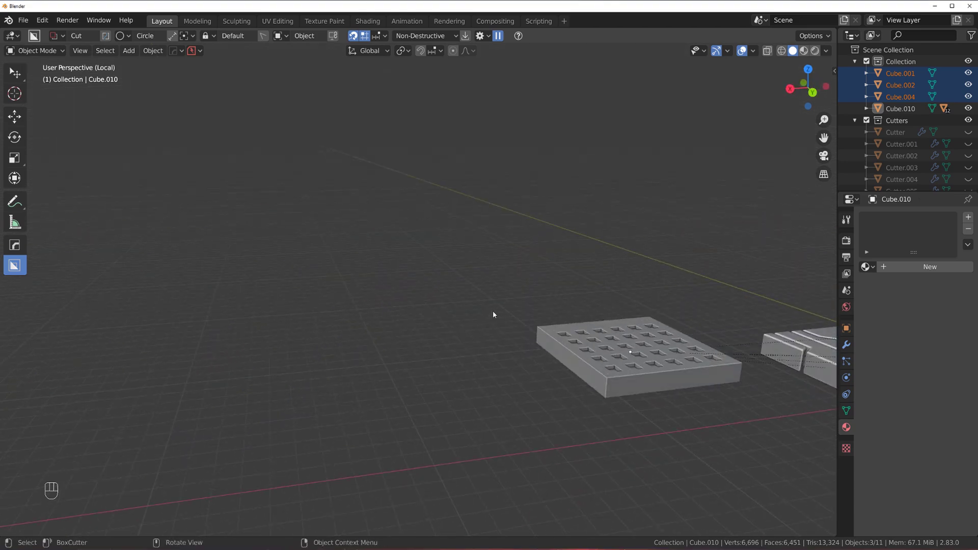
left_click_drag(471, 302, 578, 308)
left_click_drag(408, 299, 440, 333)
left_click_drag(436, 316, 467, 326)
left_click(468, 326)
key("`")
key("KP_5")
left_click_drag(429, 250, 384, 163)
key("alt+z")
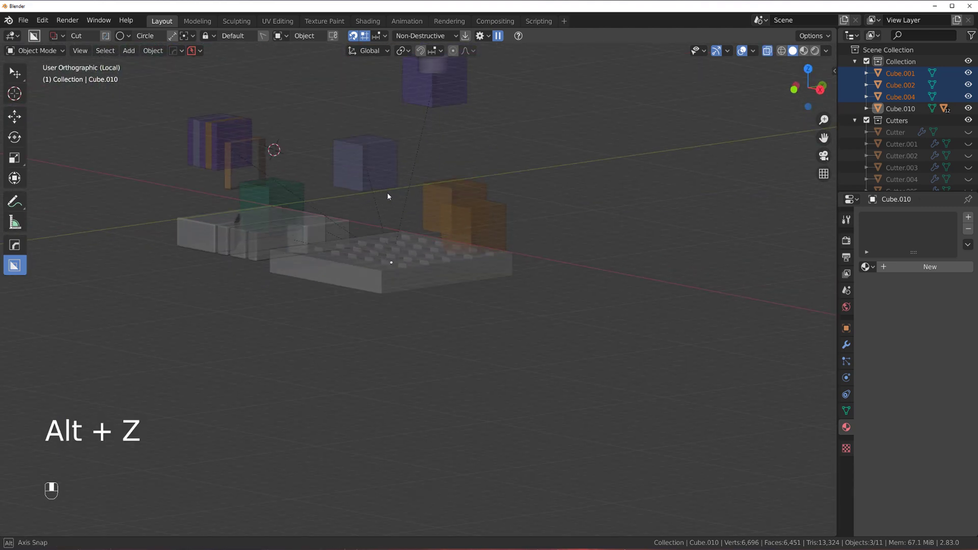
key("alt+z")
key("`")
key("`")
key("`")
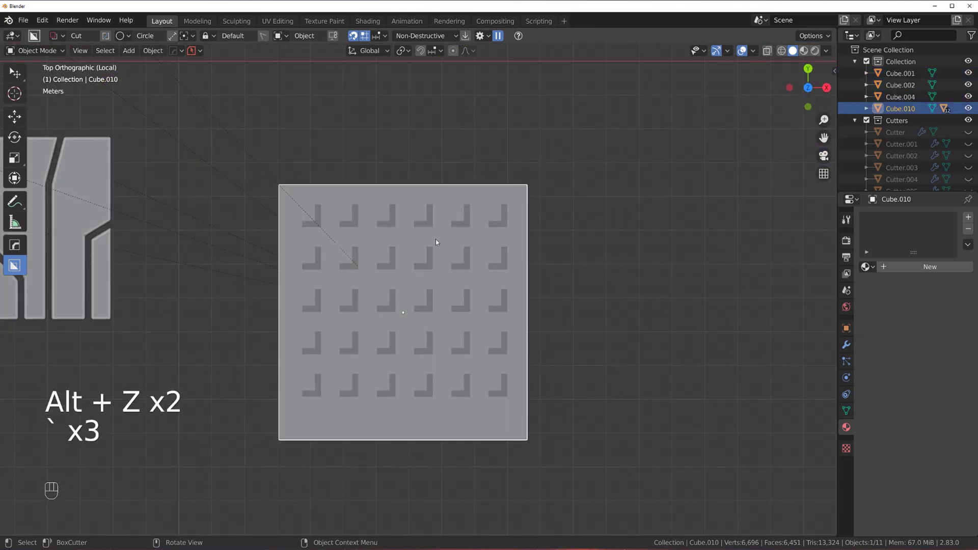
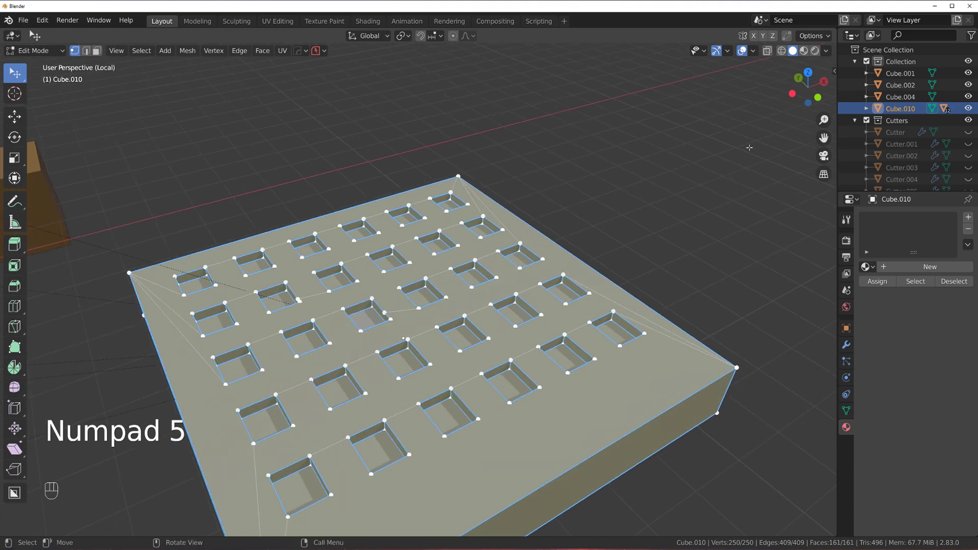
left_click(772, 54)
left_click(772, 54)
left_click(772, 54)
left_click(772, 54)
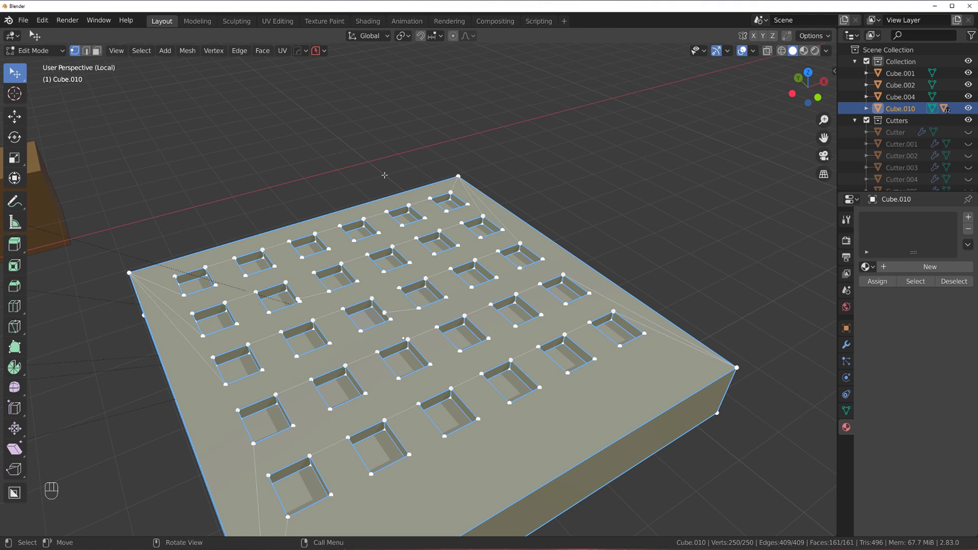
key("Tab")
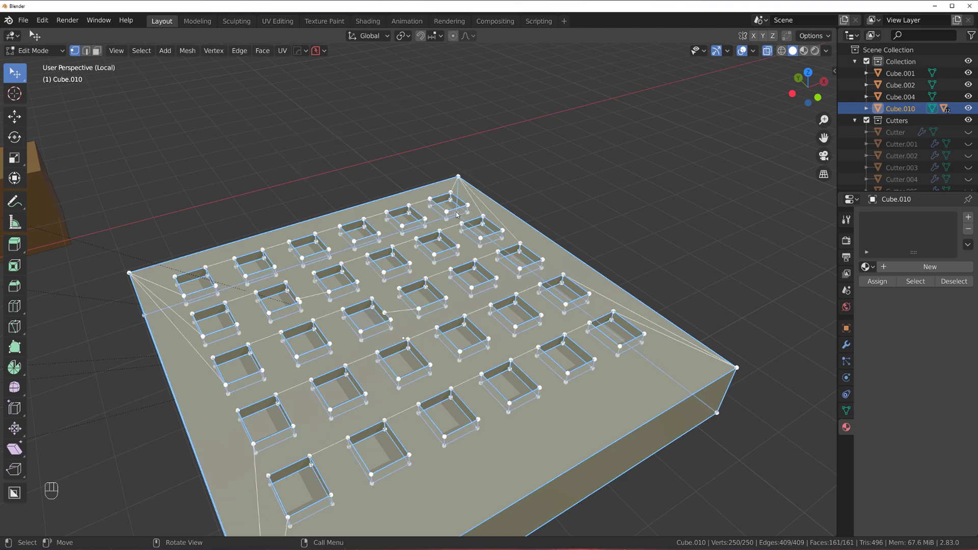
key("Tab")
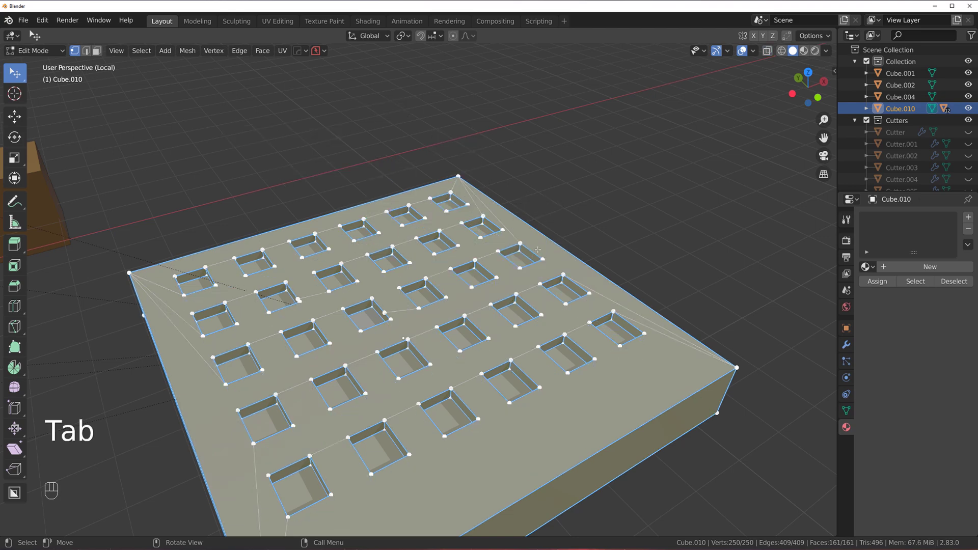
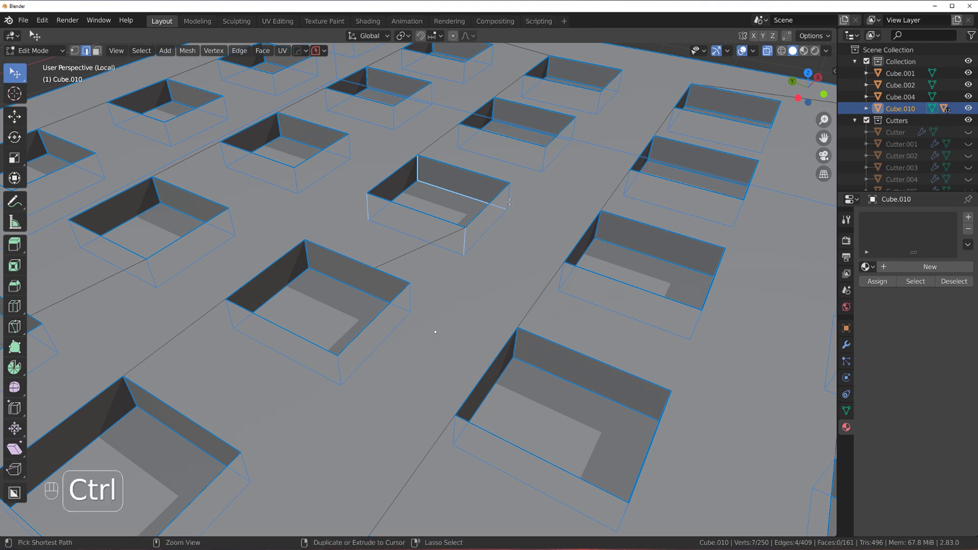
key("ctrl+z")
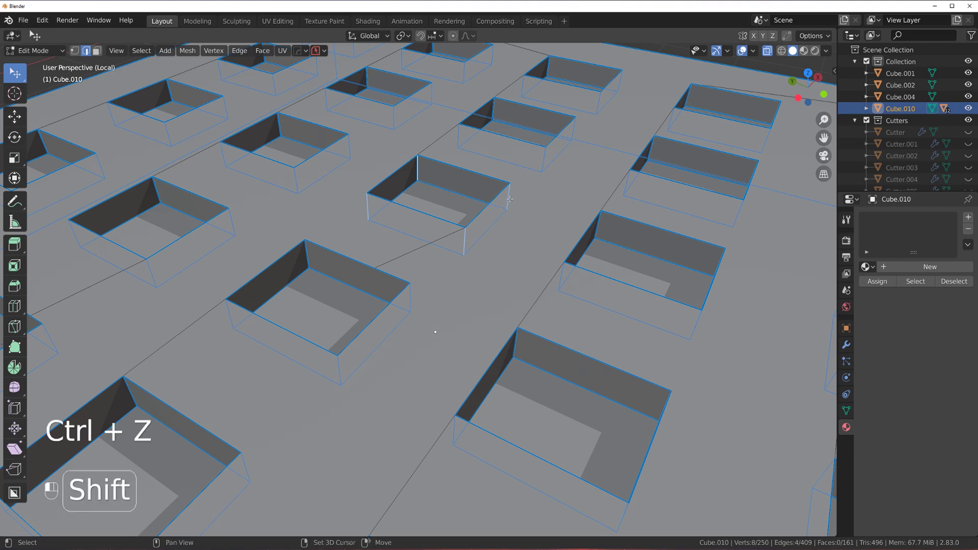
key("ctrl+b")
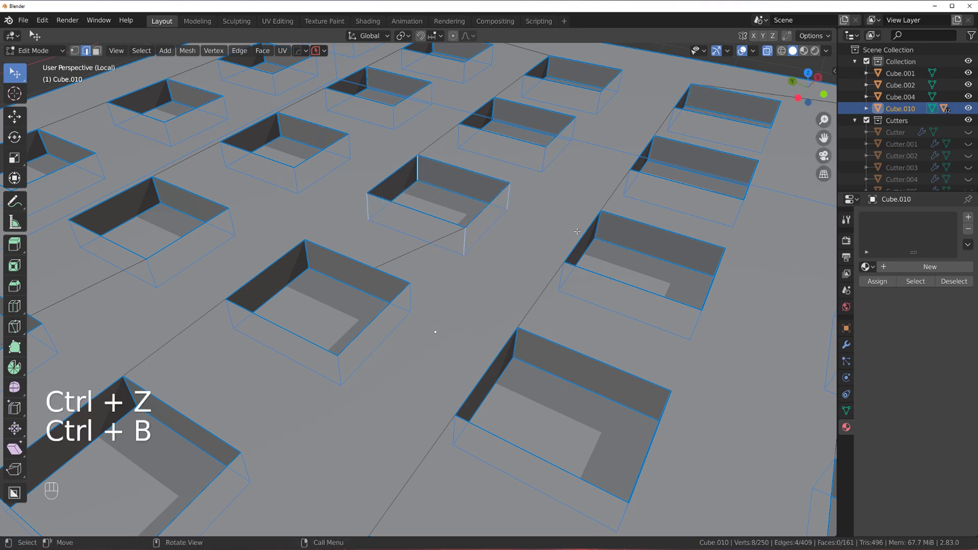
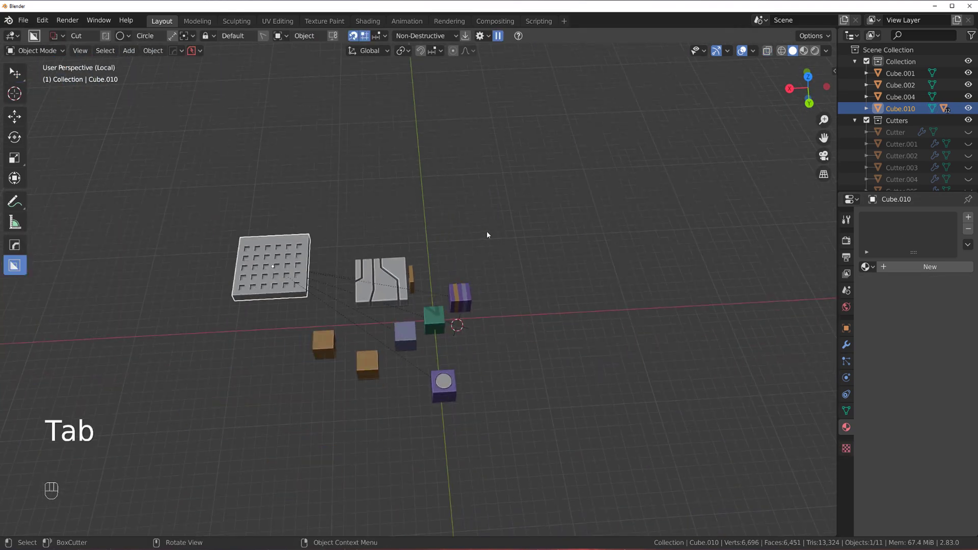
Add a cylinder, isolate it in local view, and loop-cut its sides into horizontal rings of faces.
key("shift+a")
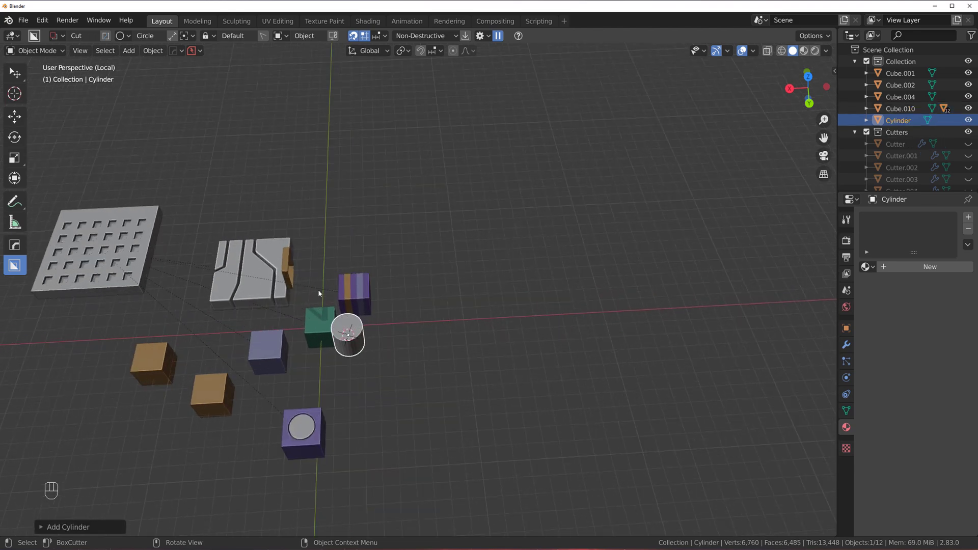
key("g")
left_click(598, 219)
middle_click(606, 203)
key("Tab")
key("ctrl+r")
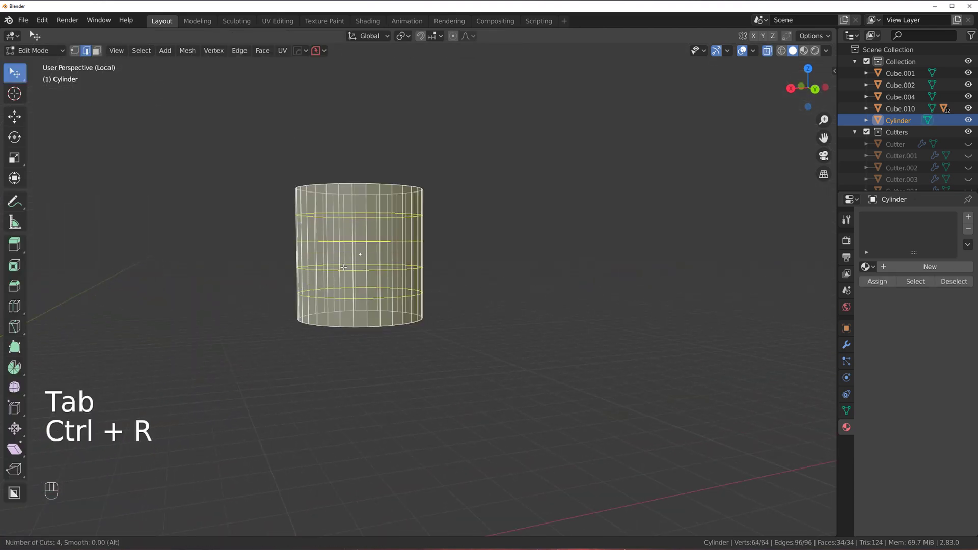
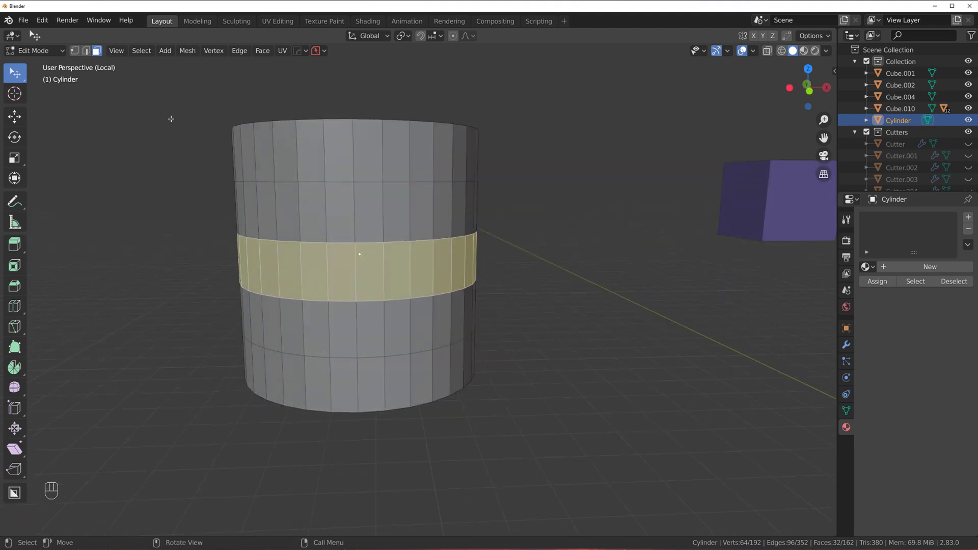
Inset and extrude the checker-deselected middle-ring faces into blocks, then loop-select the ring above.
left_click_drag(143, 56, 189, 150)
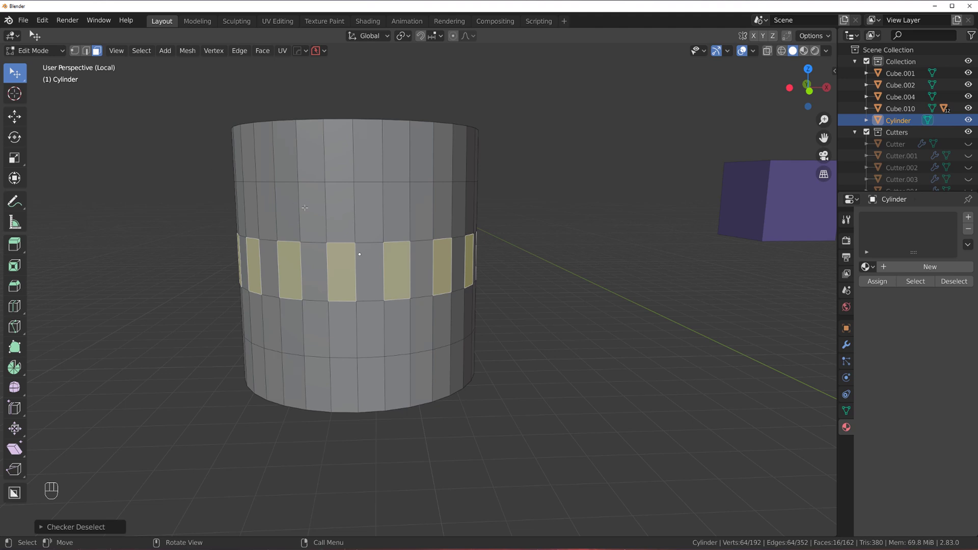
left_click(49, 529)
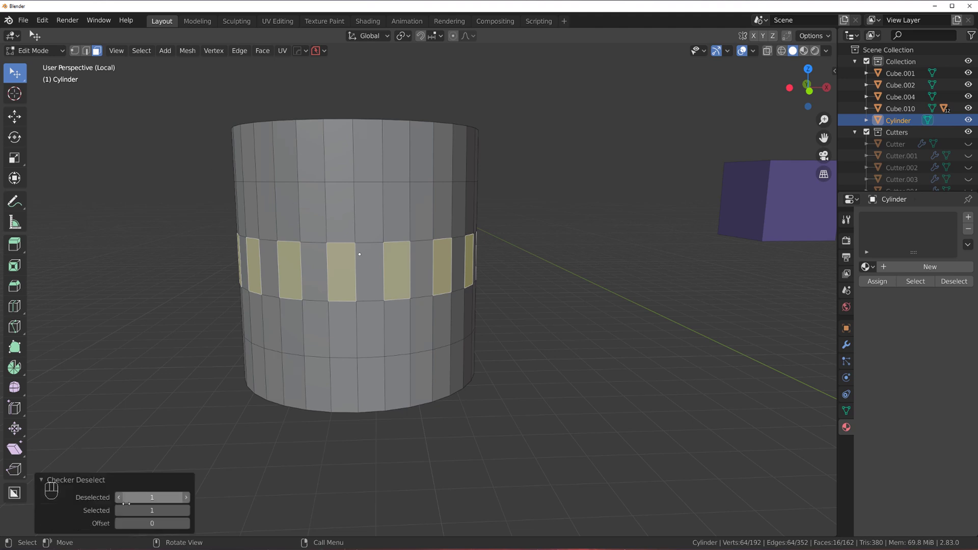
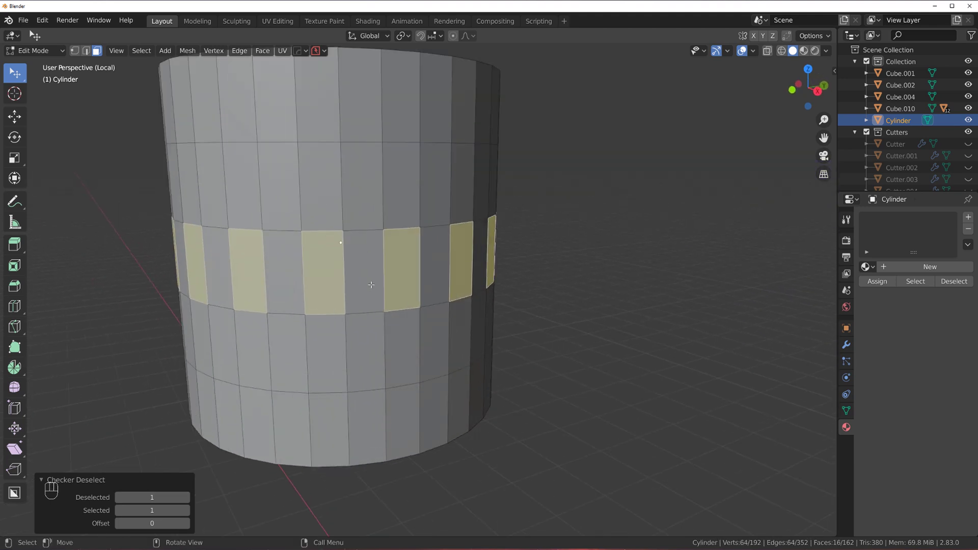
key("i")
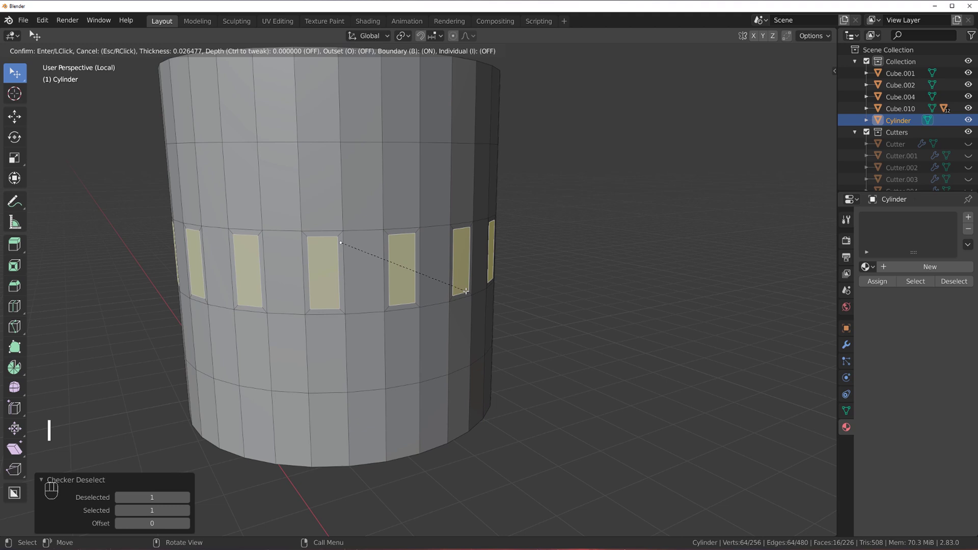
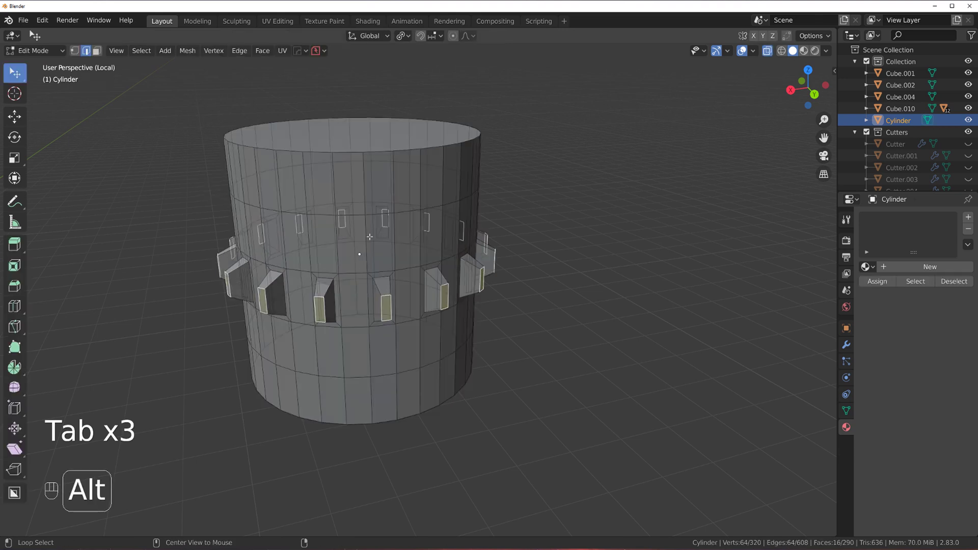
key("Tab")
key("Tab")
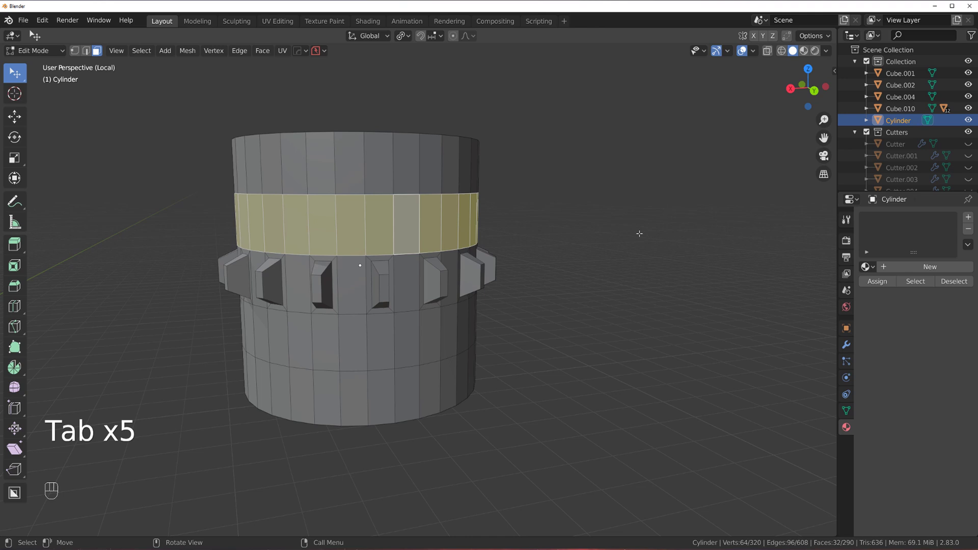
Individually inset the upper ring faces into raised Quick Panels, then leave edit mode and local view.
key("i")
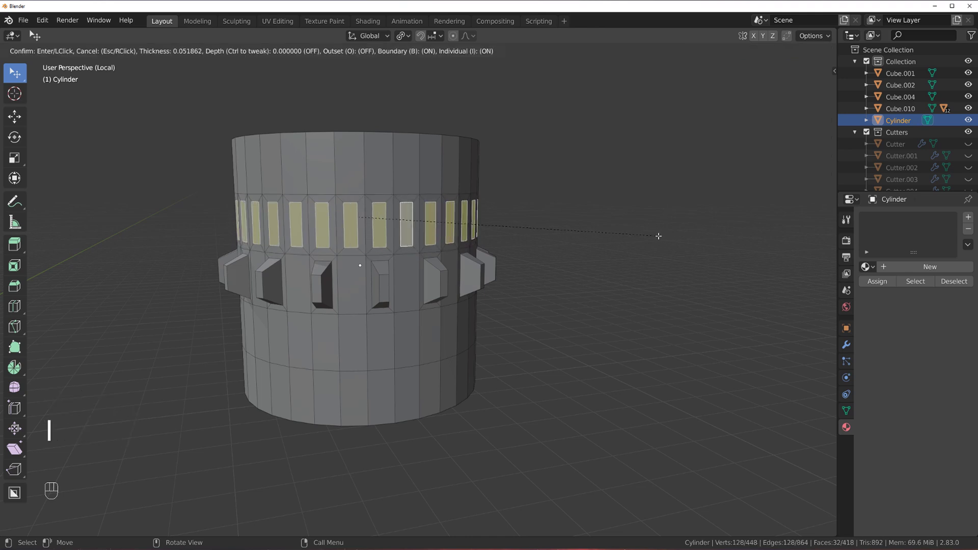
key("q")
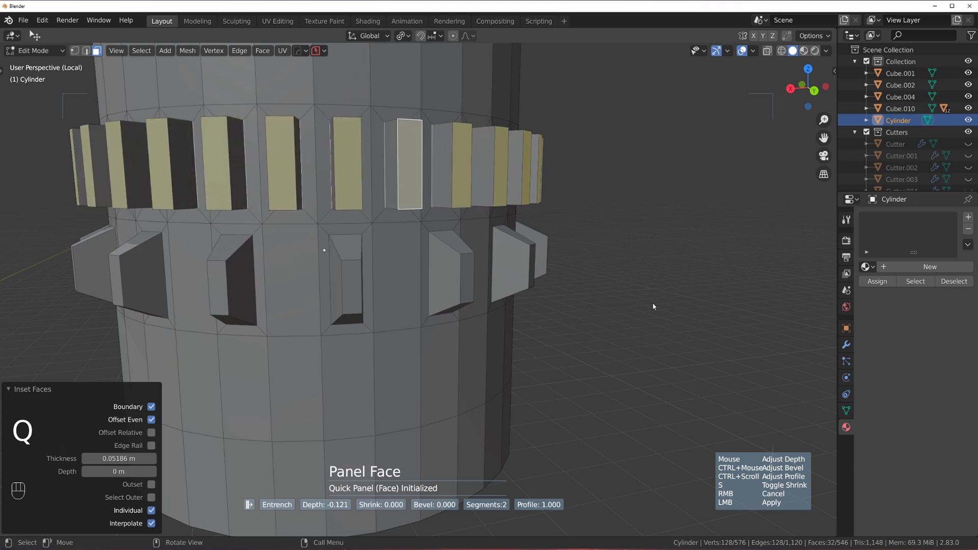
key("s")
key("Tab")
key("Tab")
left_click_drag(113, 49, 662, 216)
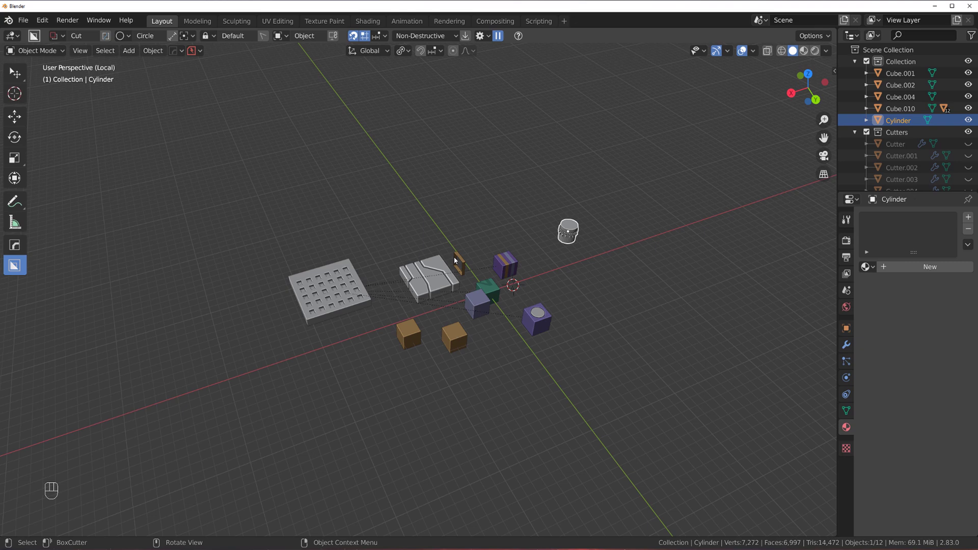
Orbit toward a top-down view of the scene and select the holed slab.
middle_click(457, 253)
left_click_drag(438, 252, 464, 282)
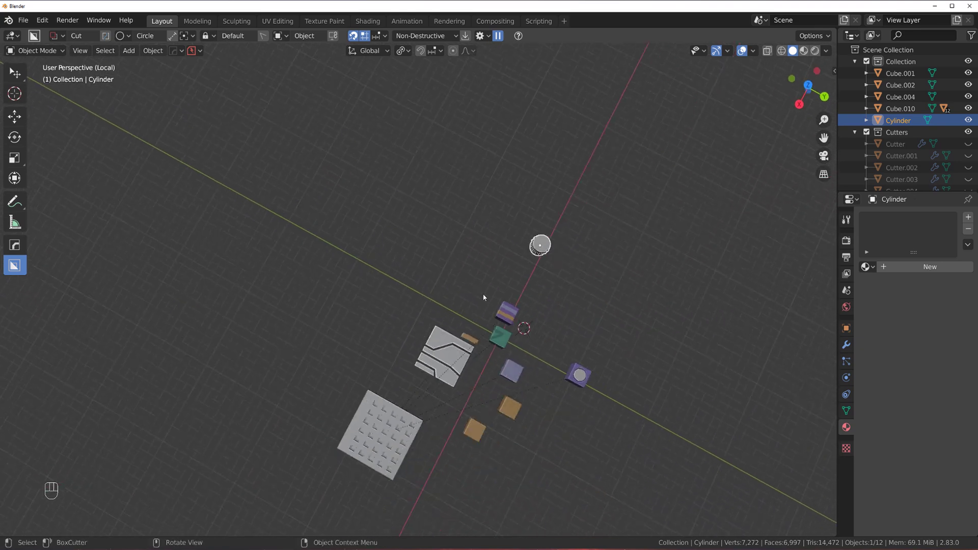
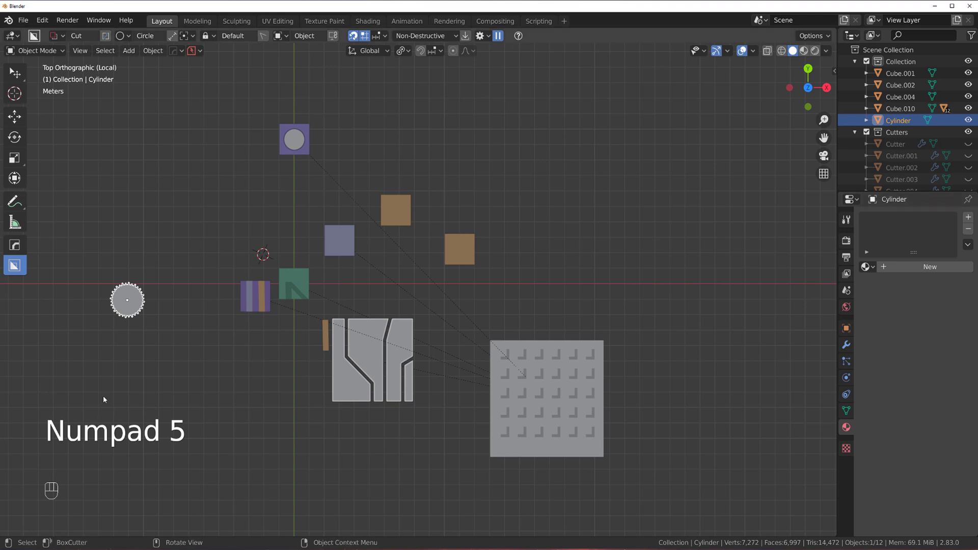
left_click(555, 351)
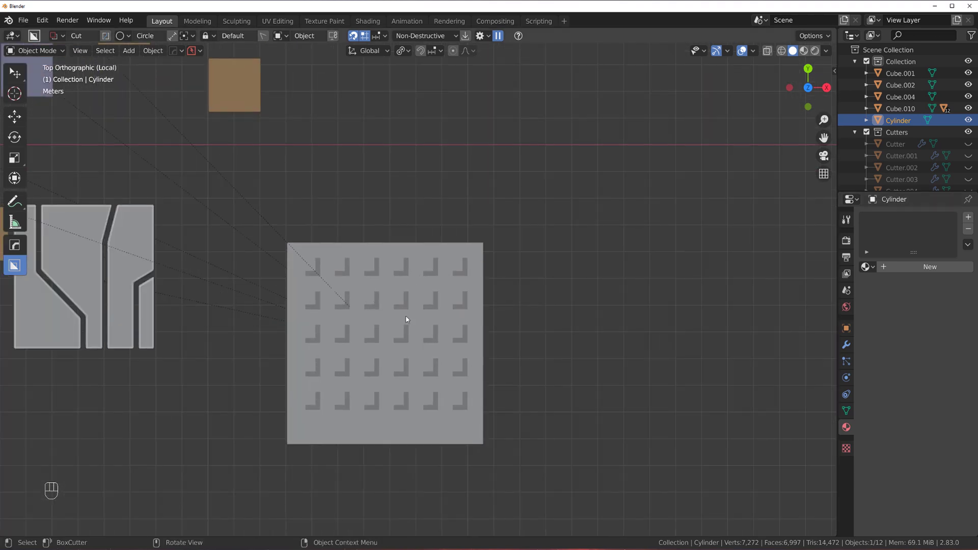
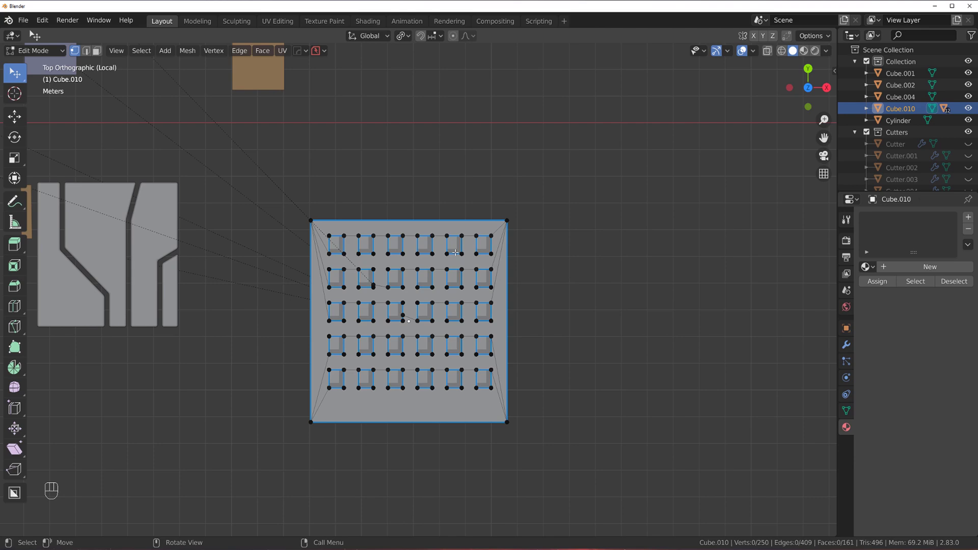
In top view, box-select the middle row of hole vertices on the slab.
key("b")
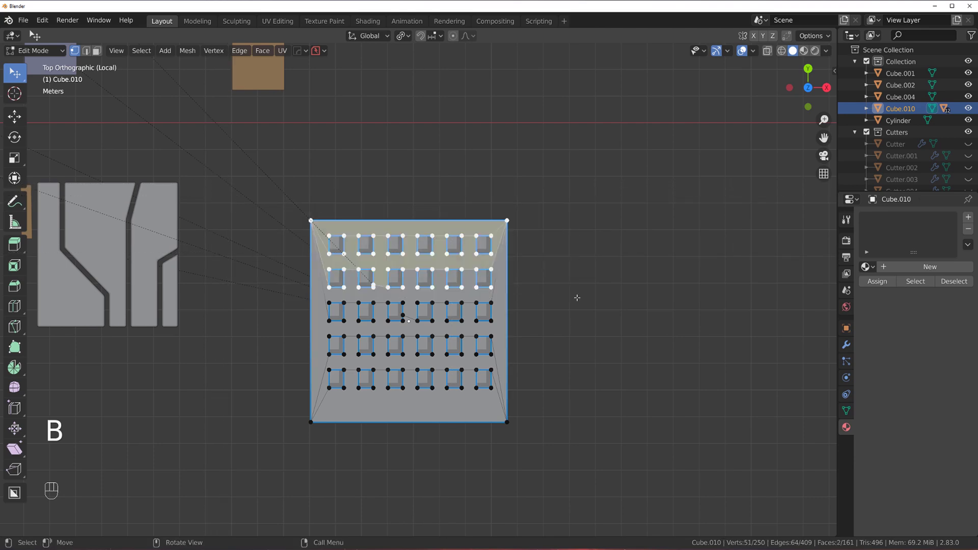
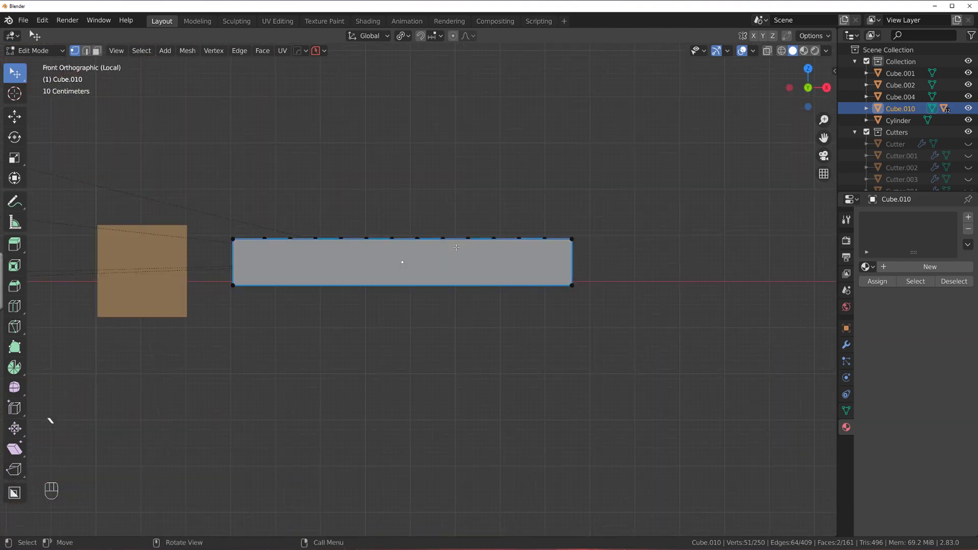
key("`")
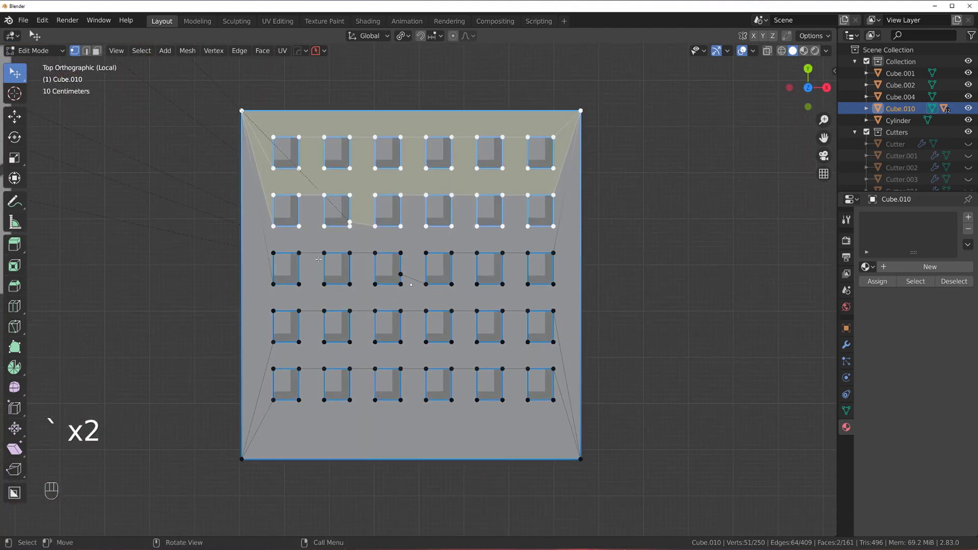
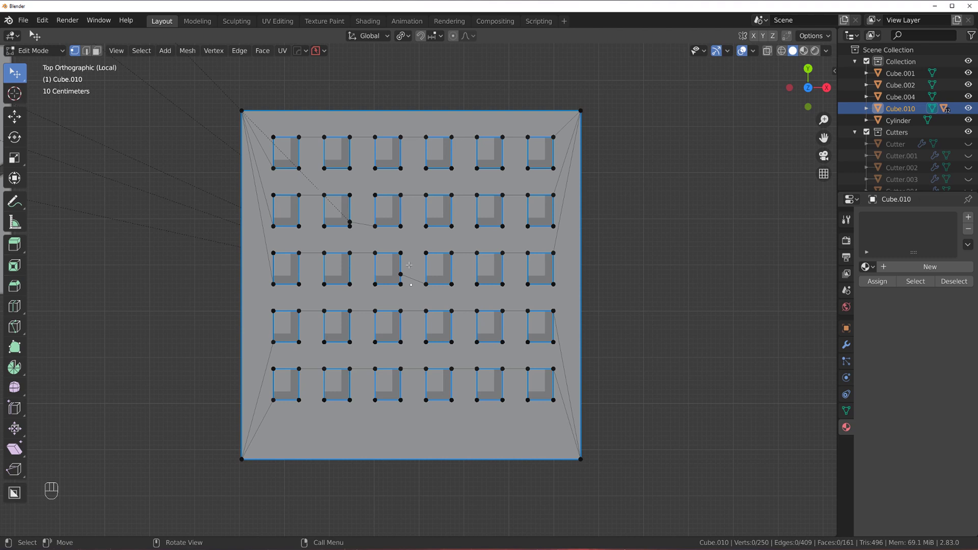
key("Tab")
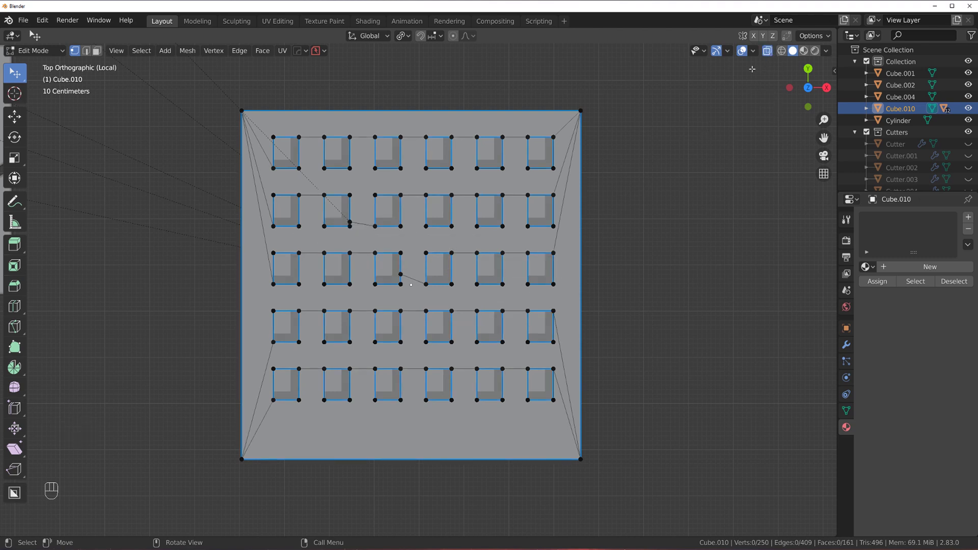
key("b")
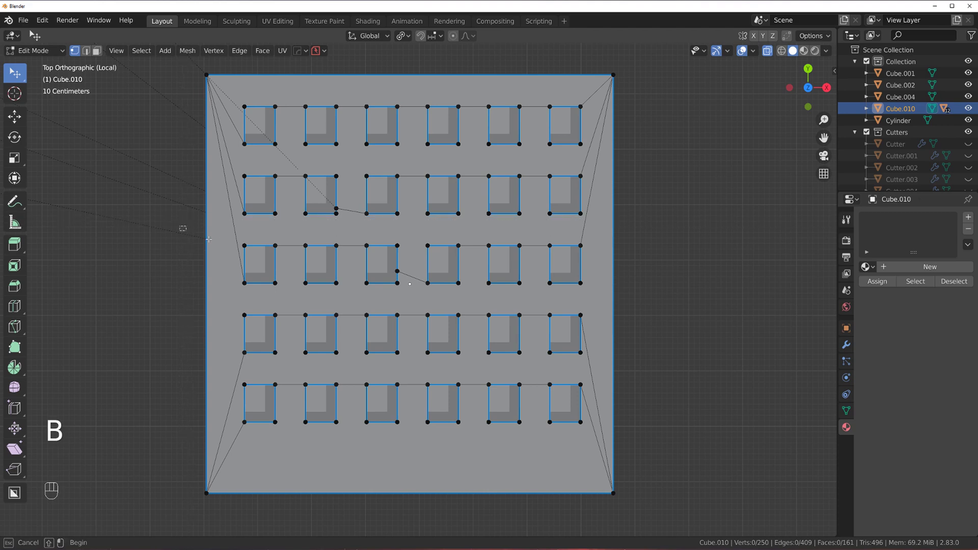
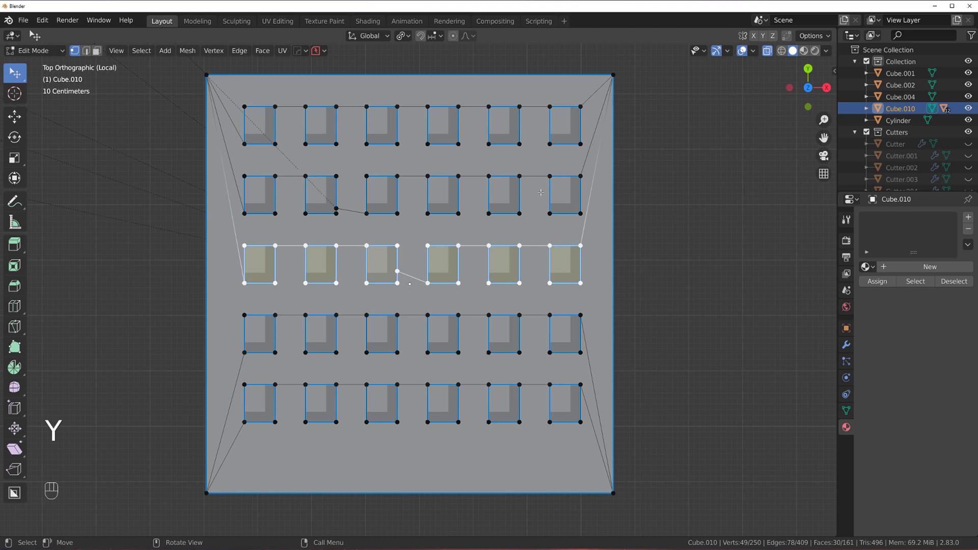
Move the selected row of holes up along Y toward the row above and return to object mode.
key("g")
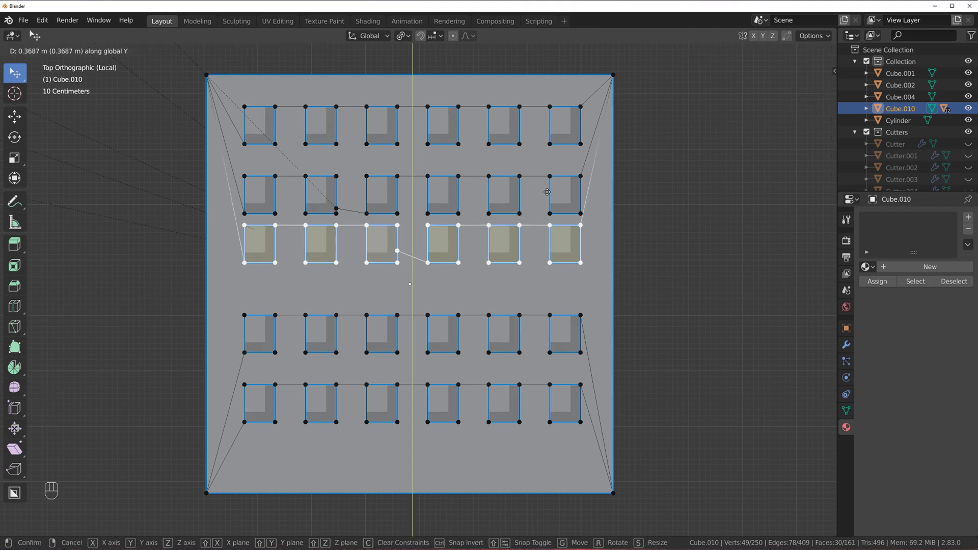
key("g")
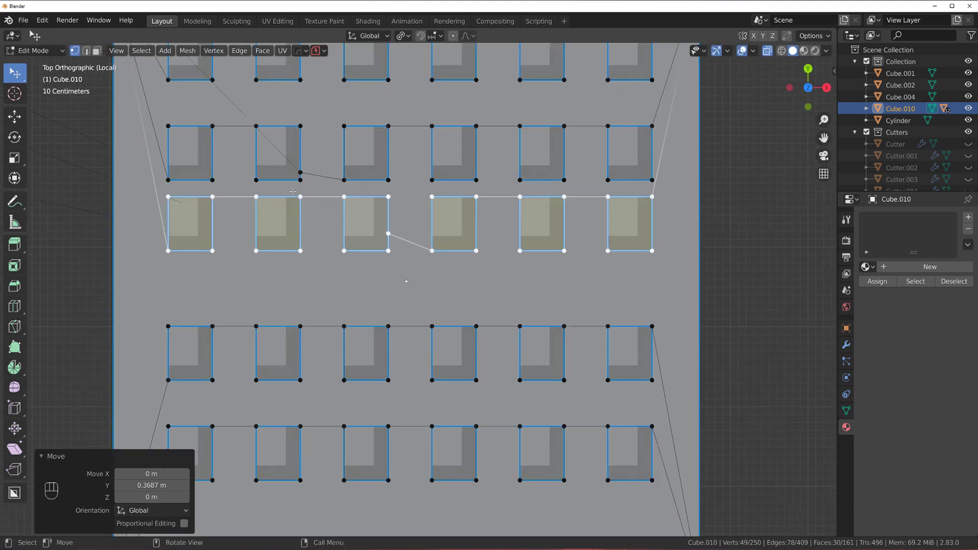
key("Tab")
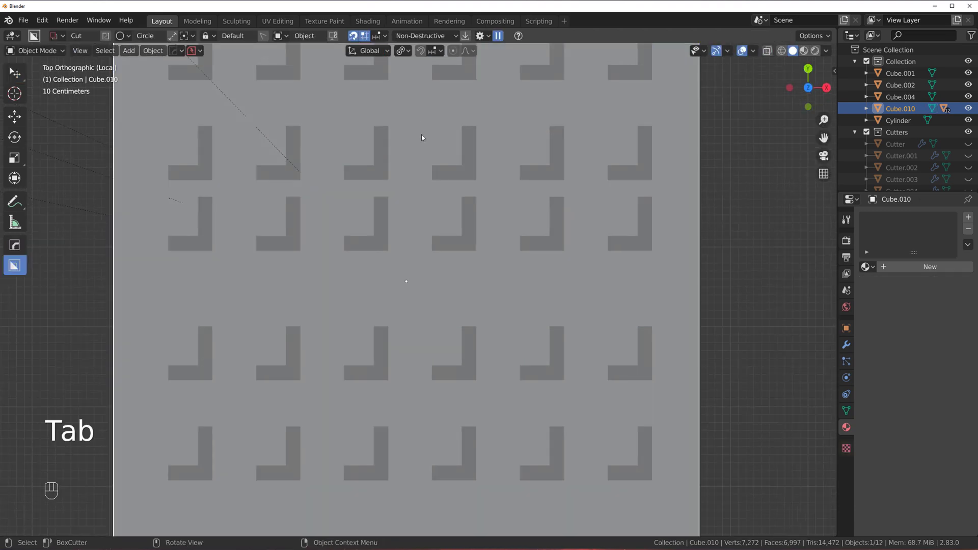
middle_click(290, 179)
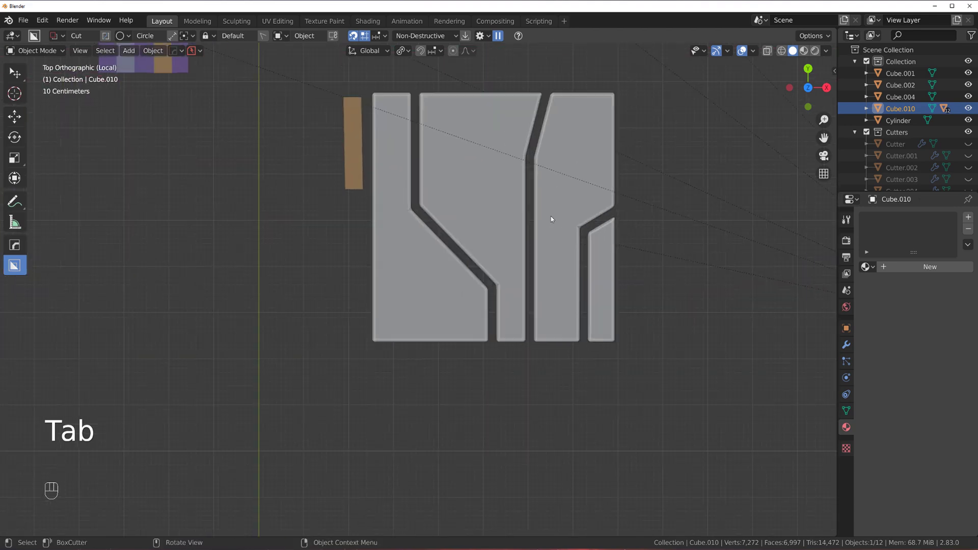
key("Tab")
key("Tab")
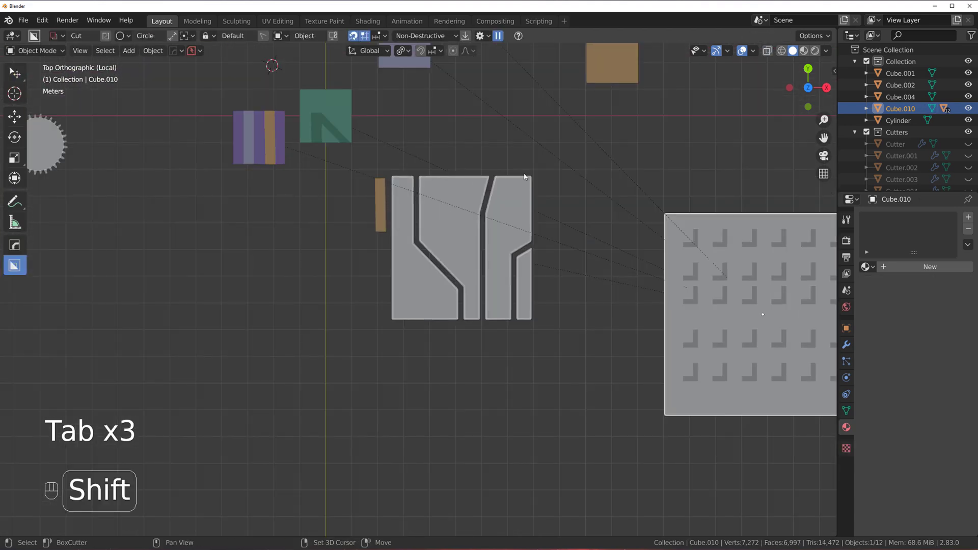
left_click_drag(472, 213, 445, 254)
middle_click(490, 236)
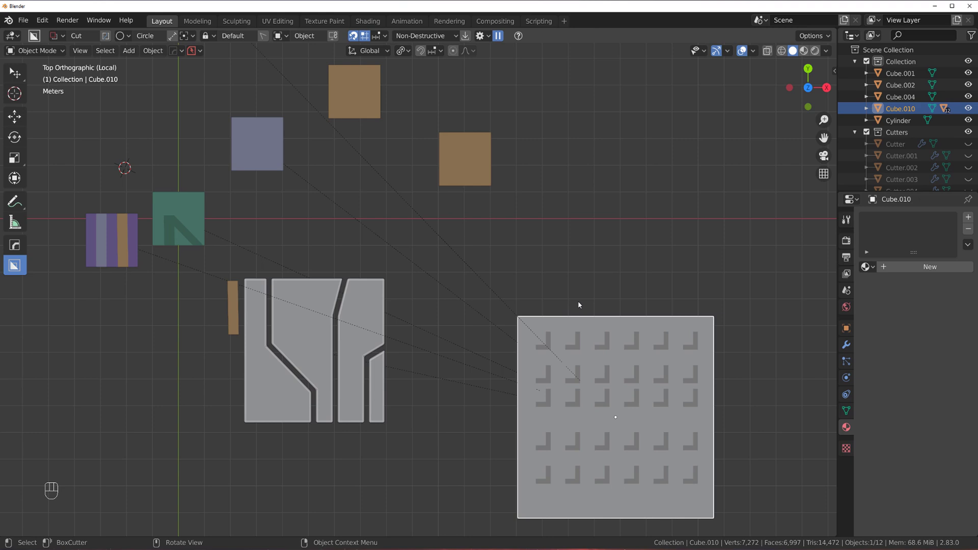
left_click_drag(489, 261, 438, 251)
left_click_drag(463, 259, 397, 210)
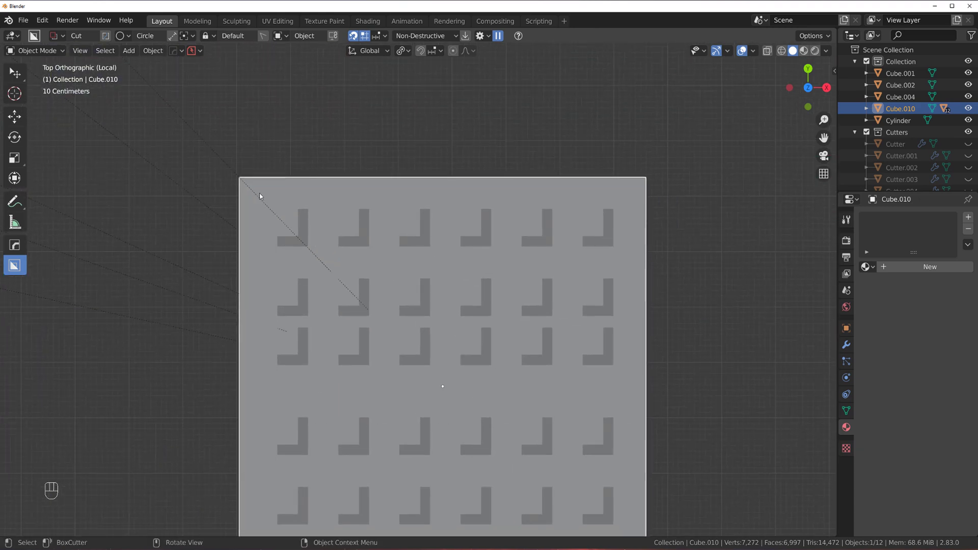